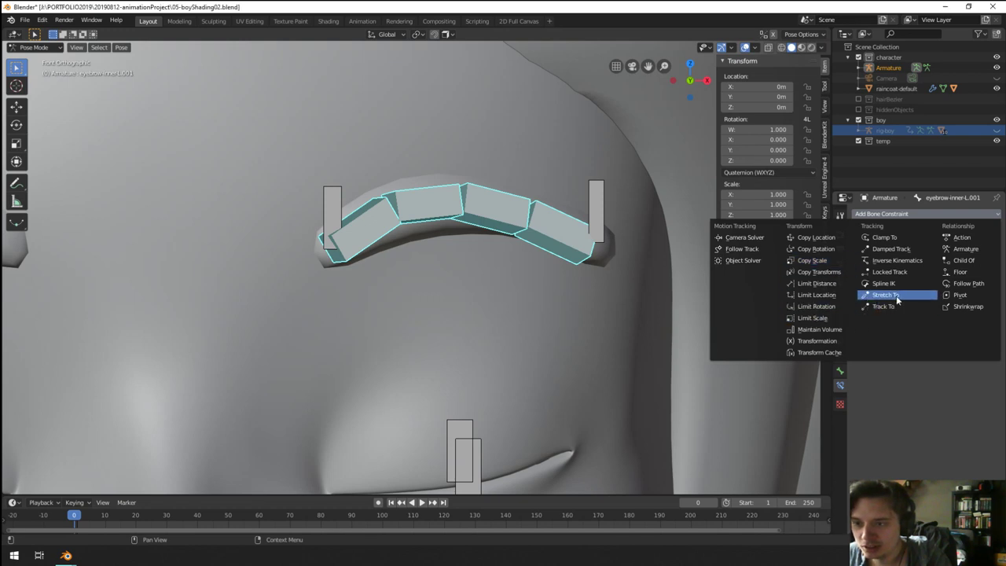
Step: Add a Stretch To constraint to eyebrow-inner-L.001 targeting the armature
{"action": "left_click", "coordinate": [998, 256]}
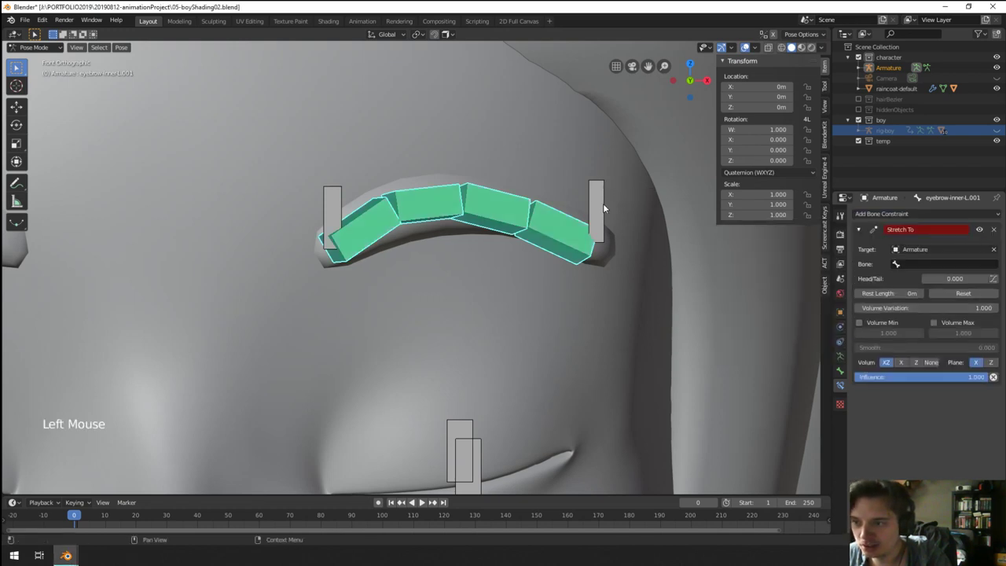
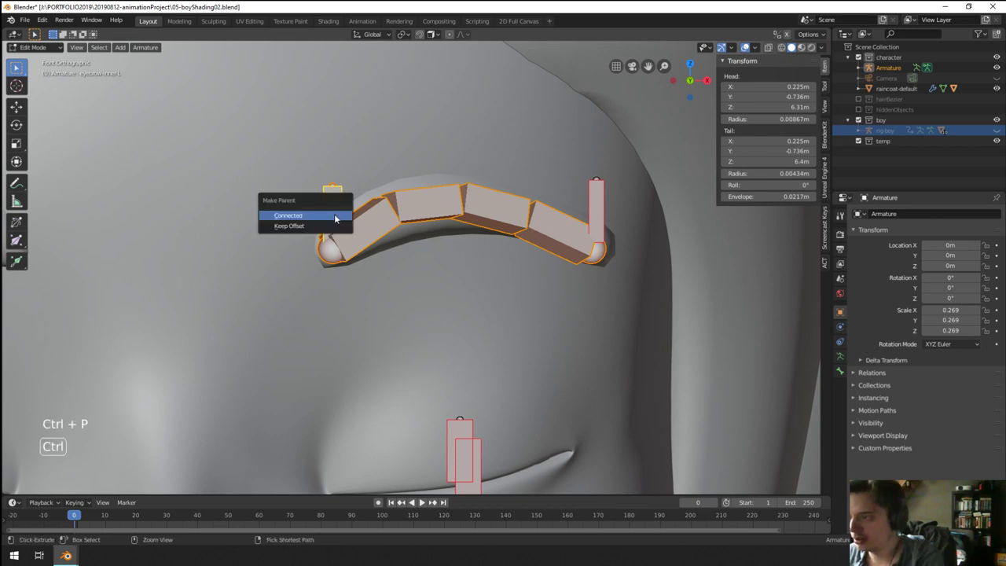
Step: Parent the outer eyebrow bone and check the View sidebar's 3D cursor settings
{"action": "key", "text": "ctrl+p"}
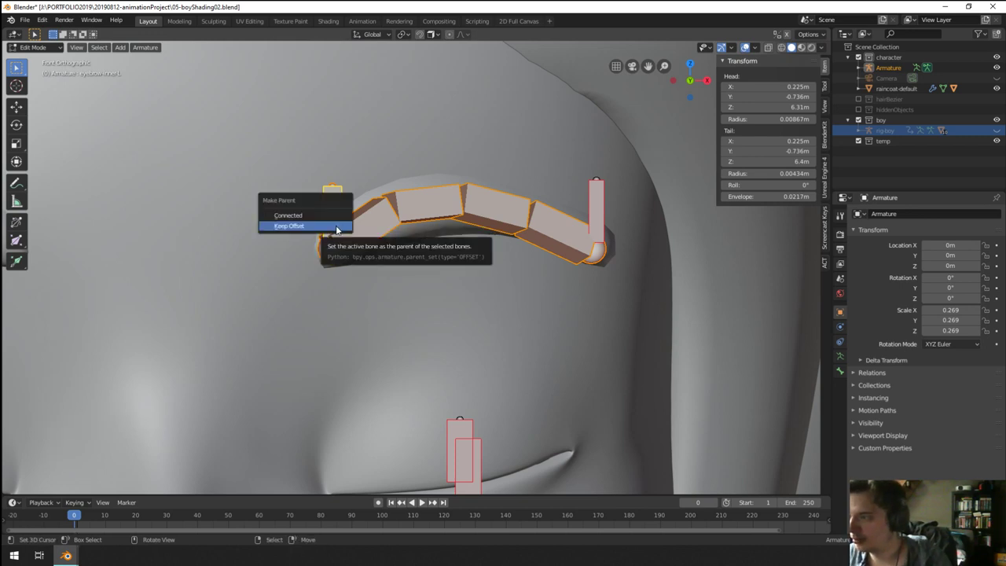
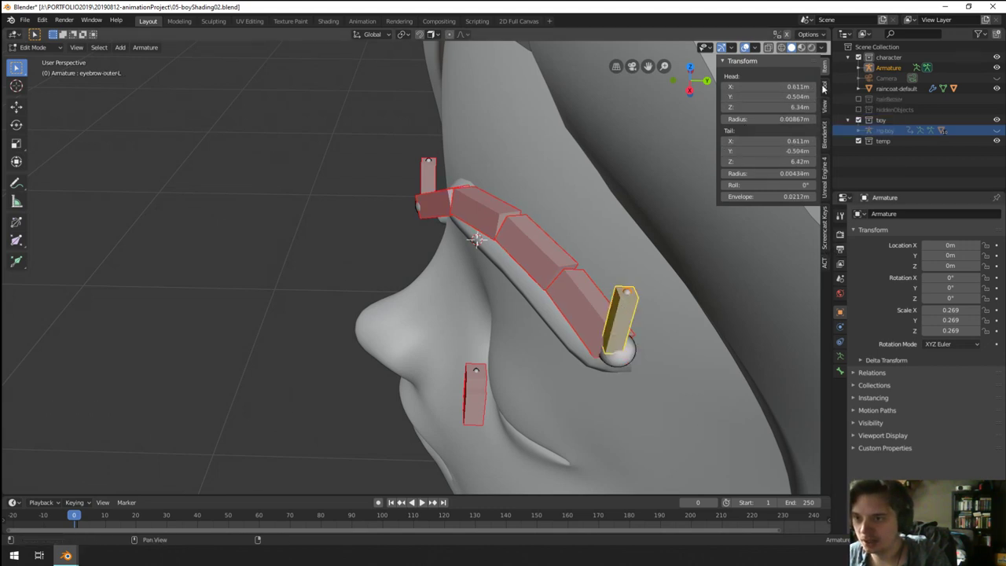
{"action": "left_click", "coordinate": [827, 87]}
{"action": "left_click", "coordinate": [827, 115]}
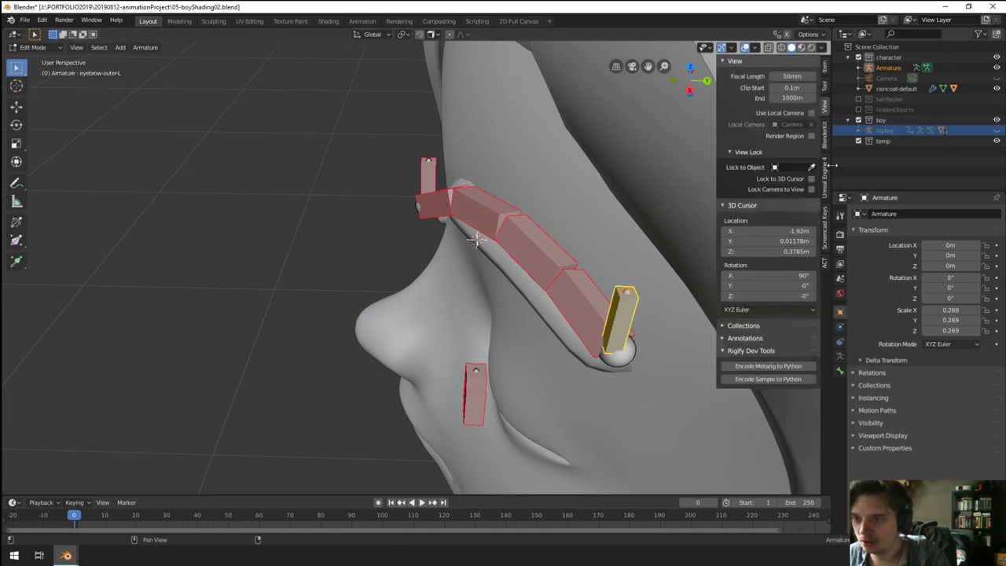
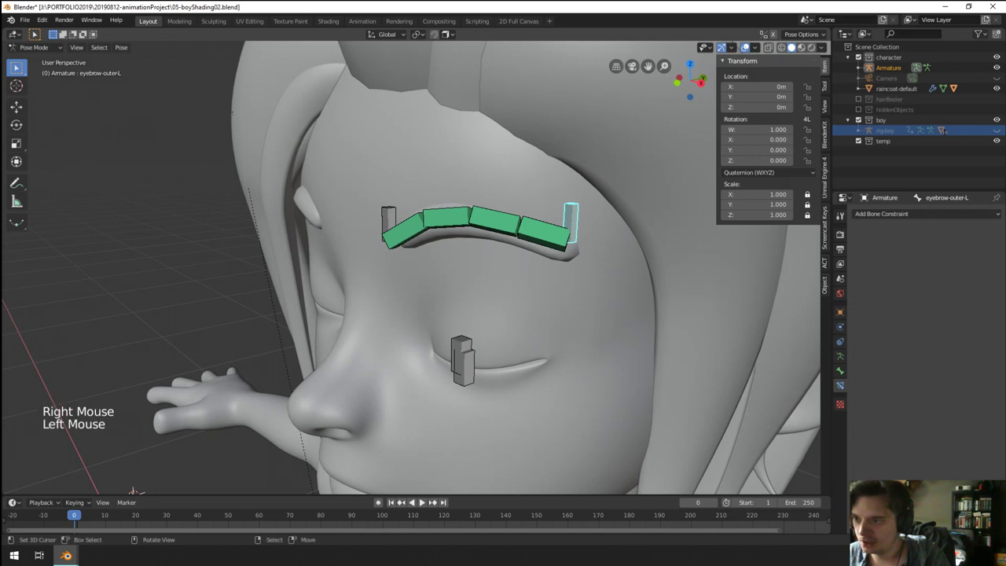
Step: Move eyebrow-outer-L to confirm the inner eyebrow chain stretches after it
{"action": "key", "text": "g"}
{"action": "key", "text": "r"}
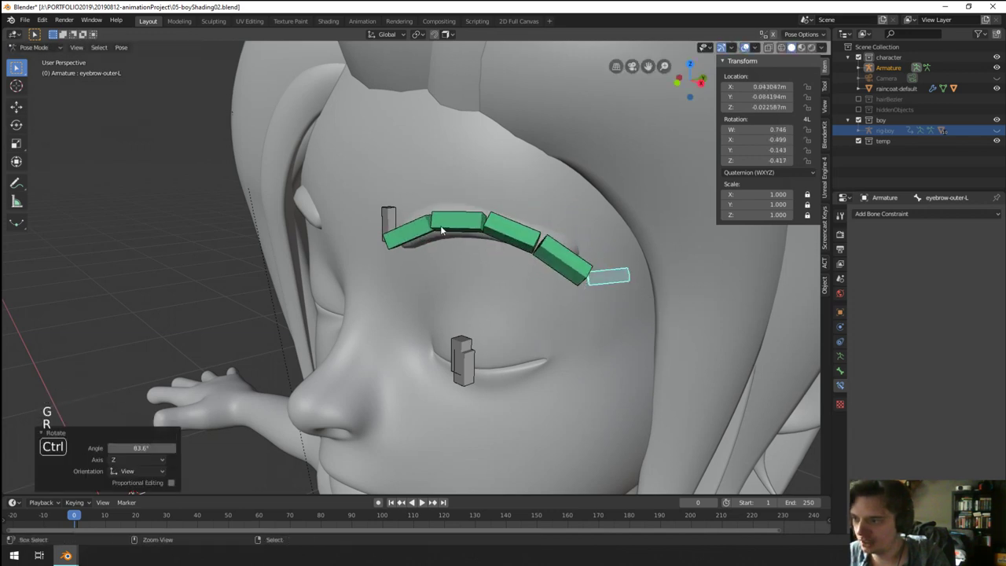
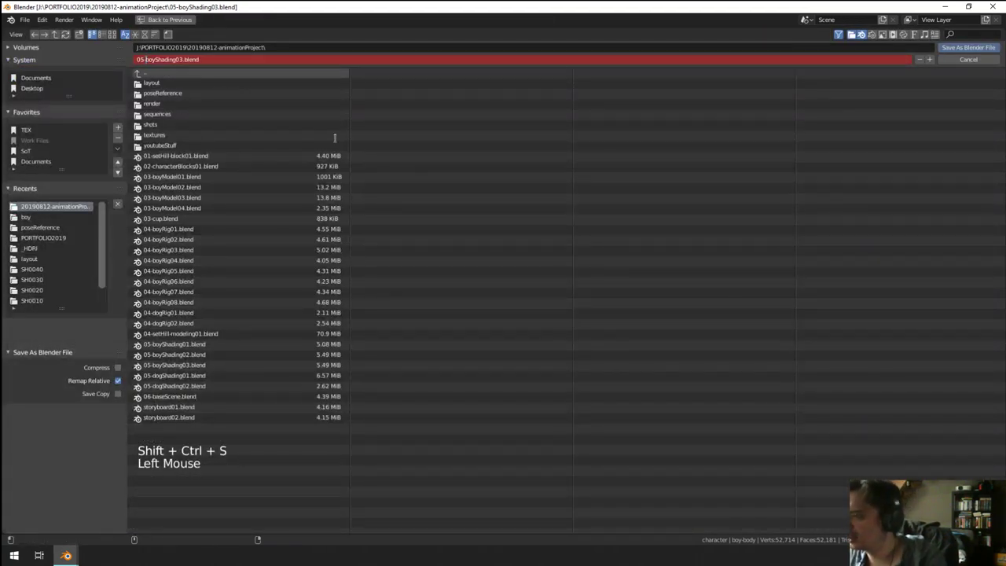
Step: Edit the save-as file name toward 07-boyRefine01.blend
{"action": "key", "text": "shift+Left"}
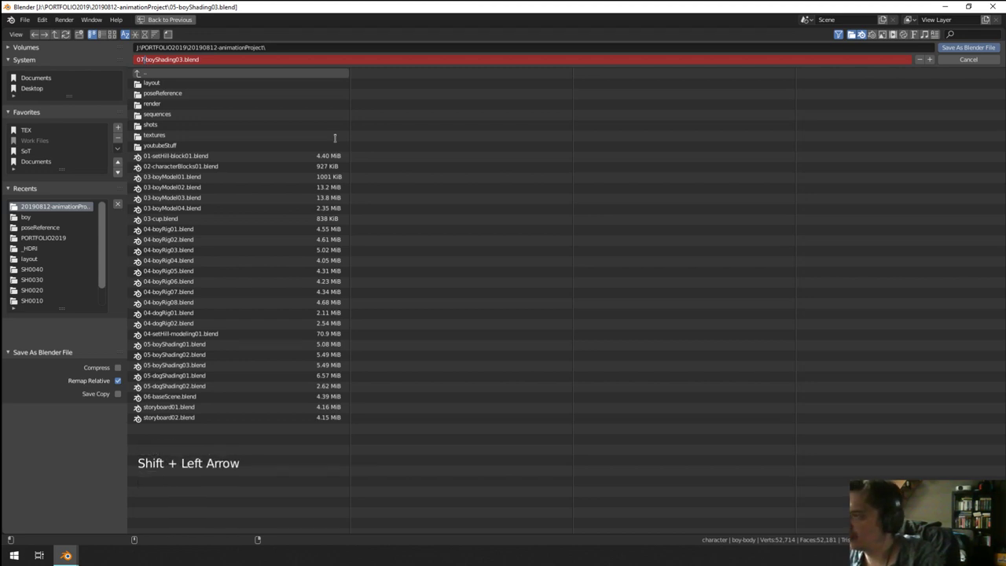
{"action": "key", "text": "Right"}
{"action": "key", "text": "Right"}
{"action": "key", "text": "shift+Right"}
{"action": "key", "text": "shift+Right"}
{"action": "key", "text": "shift+Right"}
{"action": "key", "text": "shift+Right"}
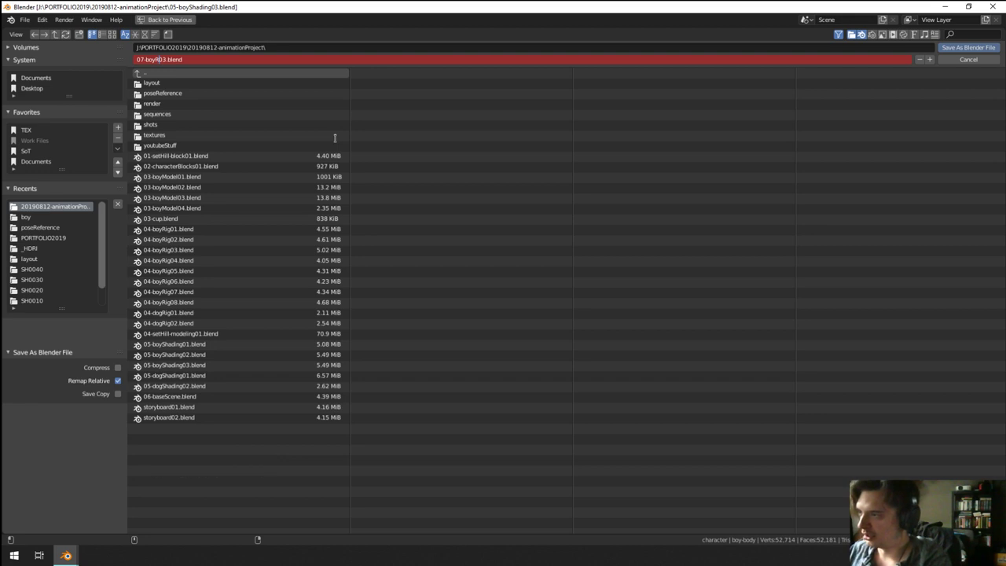
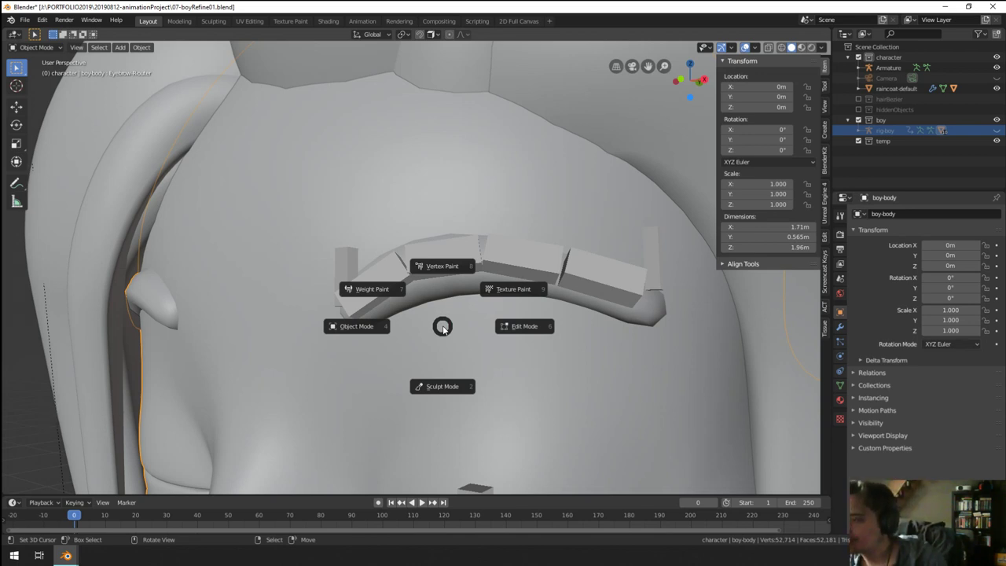
{"action": "scroll", "scroll_direction": "down", "scroll_amount": 3}
{"action": "scroll", "scroll_direction": "up", "scroll_amount": 3}
{"action": "right_click", "coordinate": [428, 265]}
{"action": "key", "text": "ctrl+p"}
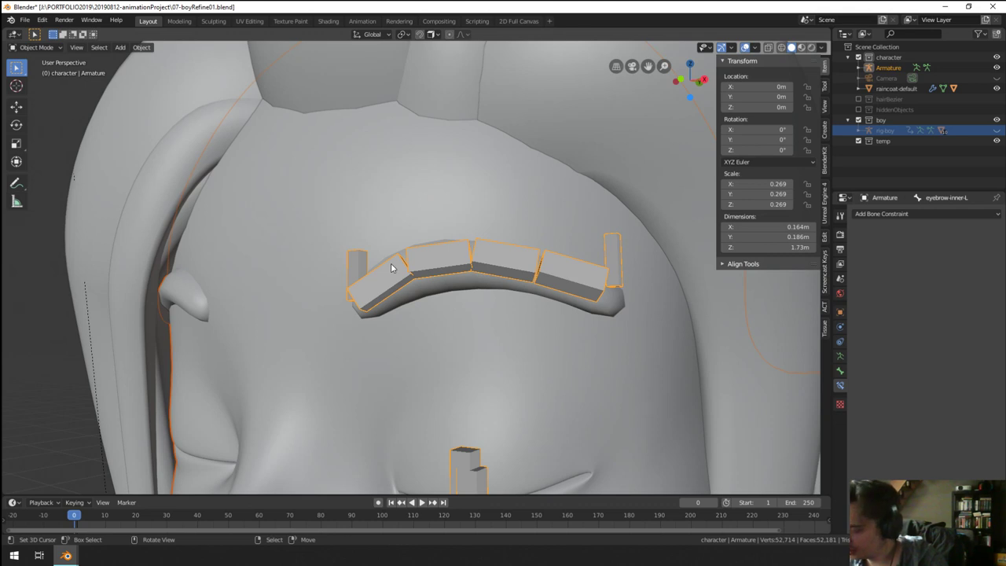
{"action": "key", "text": "ctrl+a"}
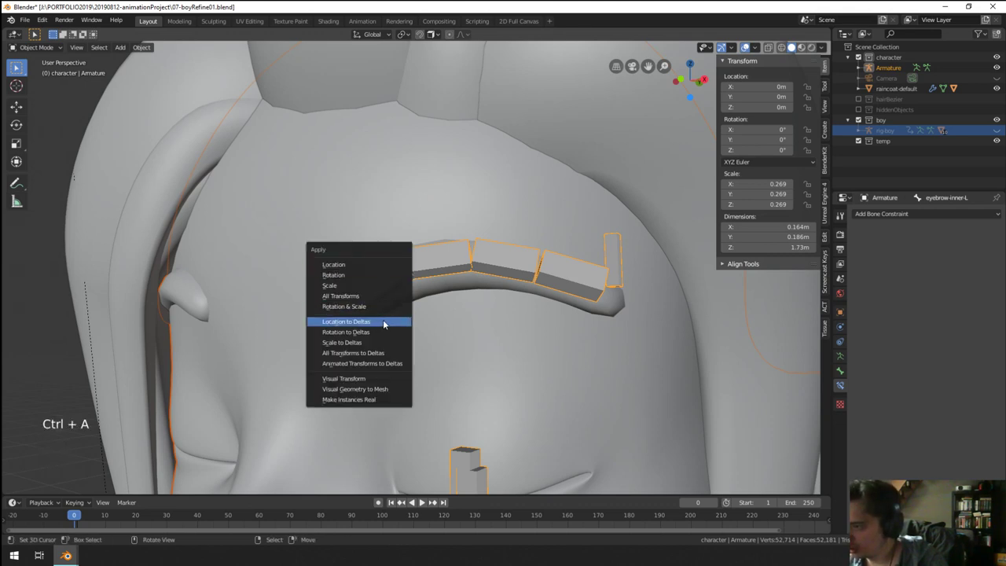
{"action": "right_click", "coordinate": [446, 257]}
{"action": "right_click", "coordinate": [392, 197]}
{"action": "right_click", "coordinate": [426, 264]}
{"action": "key", "text": "ctrl+p"}
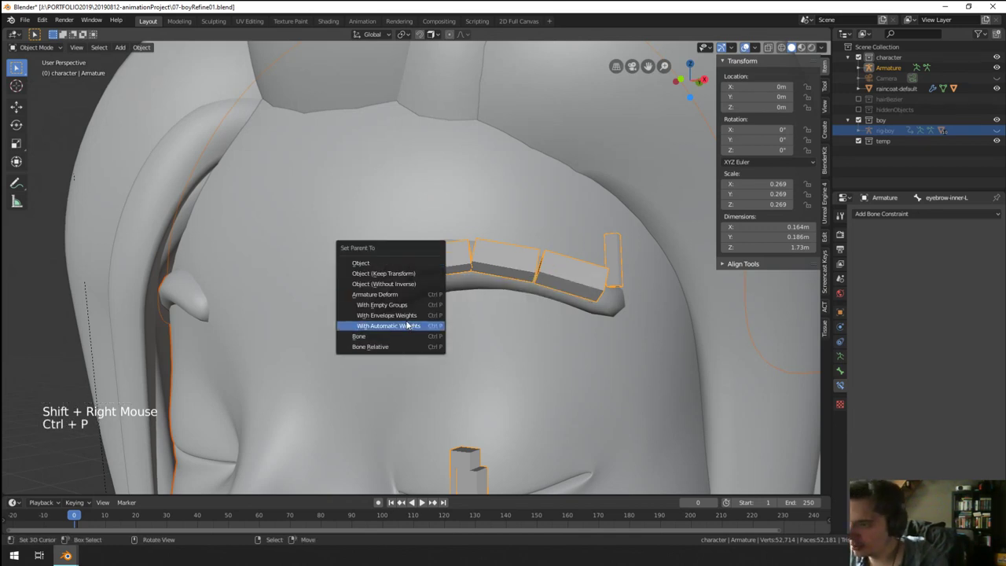
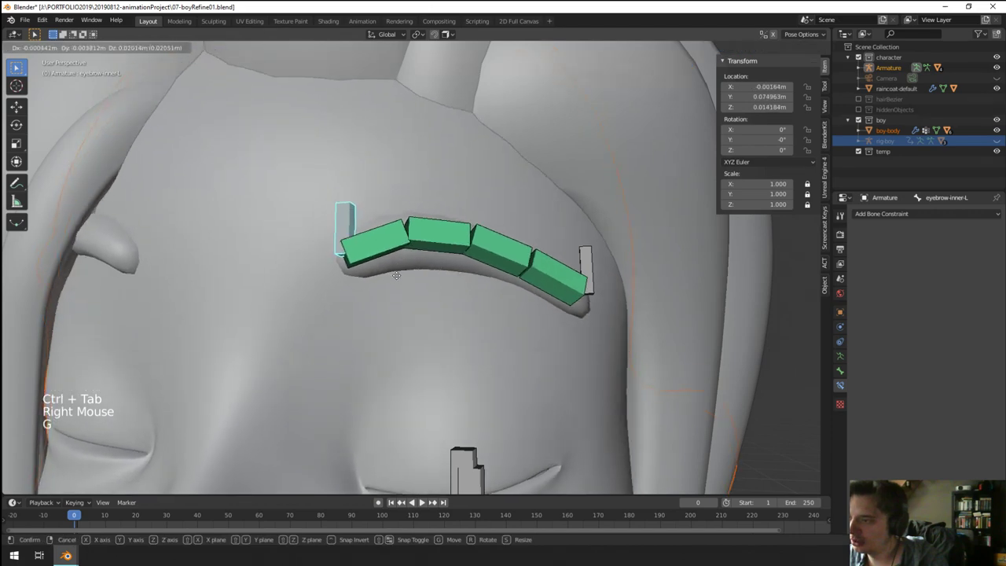
{"action": "scroll", "scroll_direction": "down", "scroll_amount": 3}
{"action": "key", "text": "g"}
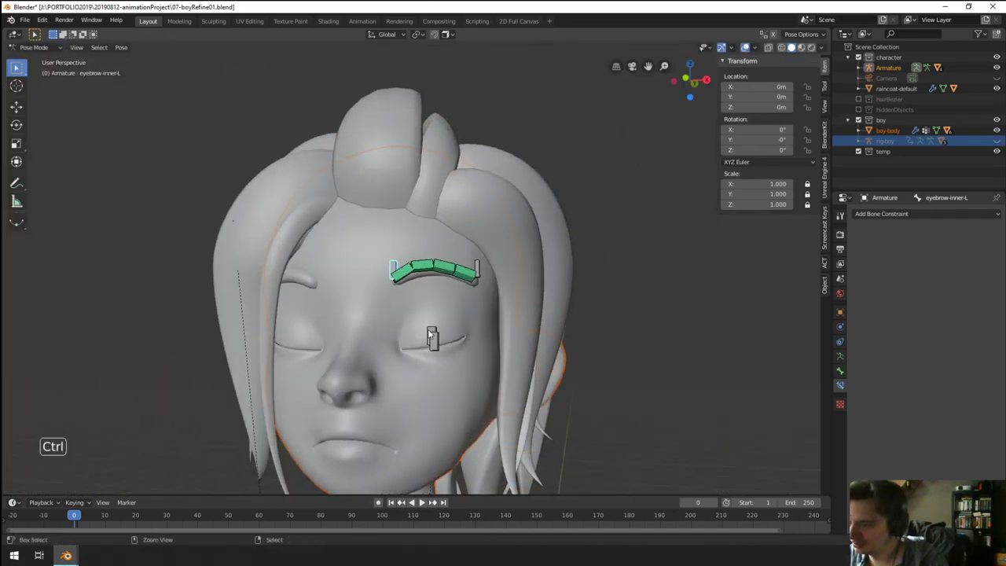
{"action": "scroll", "scroll_direction": "up", "scroll_amount": 3}
{"action": "scroll", "scroll_direction": "down", "scroll_amount": 3}
{"action": "scroll", "scroll_direction": "down", "scroll_amount": 3}
{"action": "key", "text": "ctrl+z"}
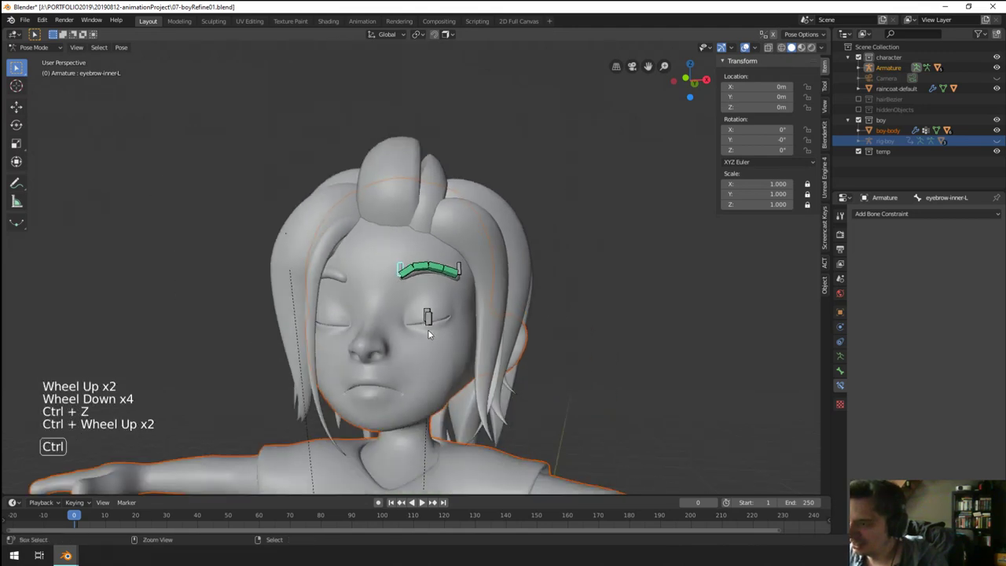
{"action": "scroll", "scroll_direction": "up", "scroll_amount": 3}
{"action": "key", "text": "ctrl+z"}
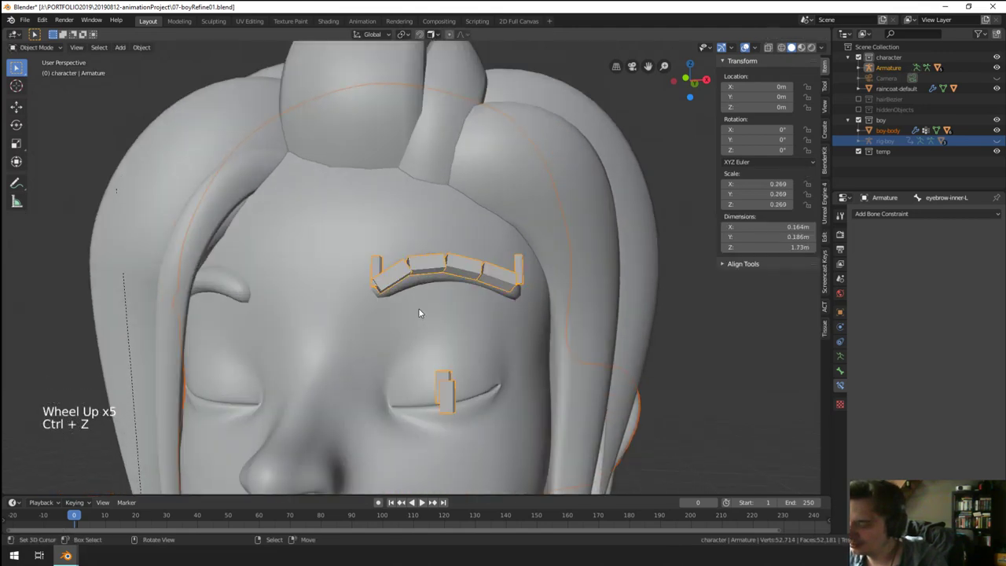
{"action": "key", "text": "ctrl+z"}
{"action": "right_click", "coordinate": [462, 383]}
{"action": "scroll", "scroll_direction": "down", "scroll_amount": 3}
{"action": "middle_click", "coordinate": [478, 385]}
{"action": "scroll", "scroll_direction": "up", "scroll_amount": 3}
{"action": "scroll", "scroll_direction": "down", "scroll_amount": 3}
{"action": "scroll", "scroll_direction": "down", "scroll_amount": 3}
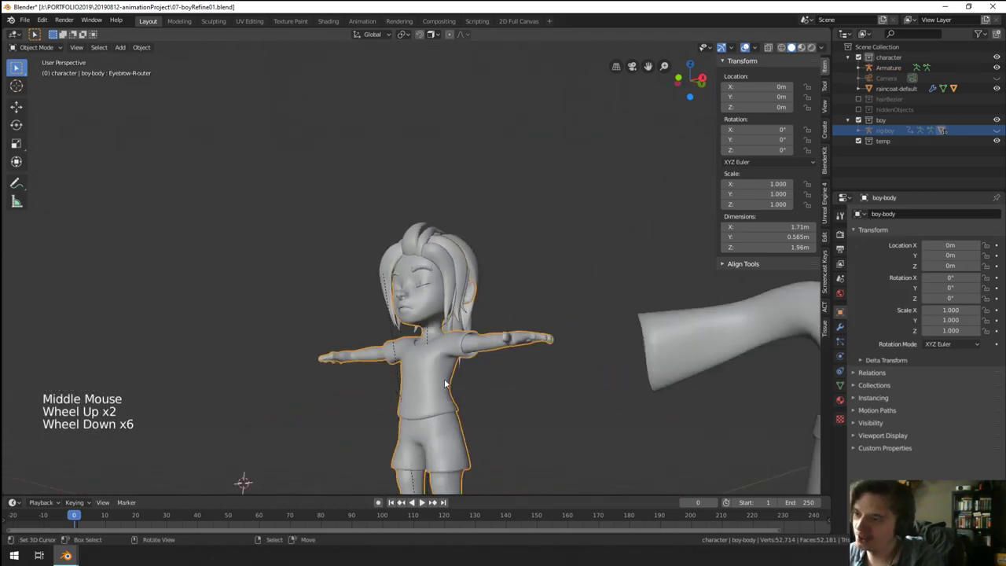
{"action": "scroll", "scroll_direction": "up", "scroll_amount": 3}
{"action": "scroll", "scroll_direction": "up", "scroll_amount": 3}
{"action": "scroll", "scroll_direction": "down", "scroll_amount": 3}
{"action": "right_click", "coordinate": [404, 288]}
{"action": "middle_click", "coordinate": [430, 300]}
{"action": "middle_click", "coordinate": [460, 305]}
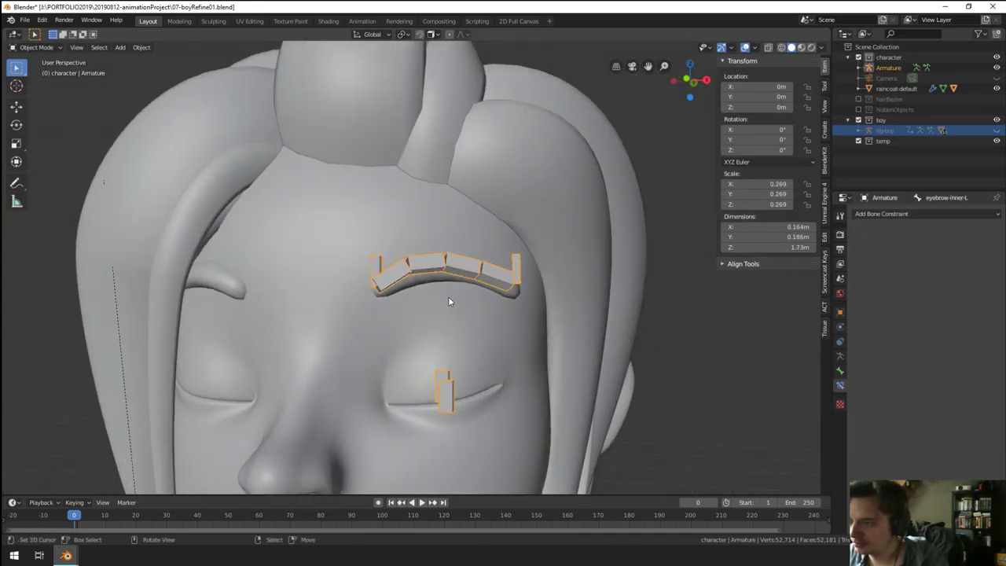
{"action": "right_click", "coordinate": [401, 328]}
{"action": "right_click", "coordinate": [388, 284]}
{"action": "key", "text": "ctrl+p"}
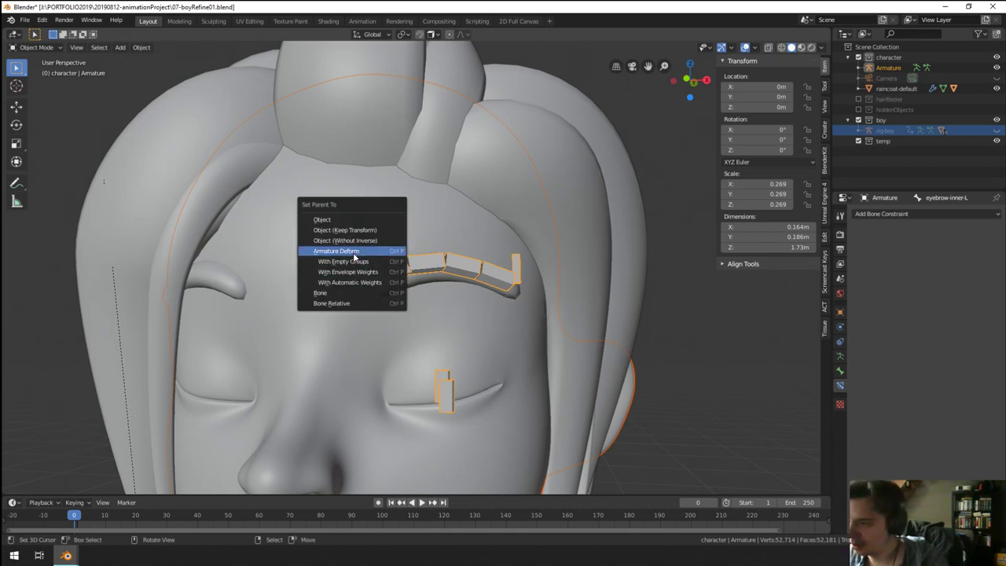
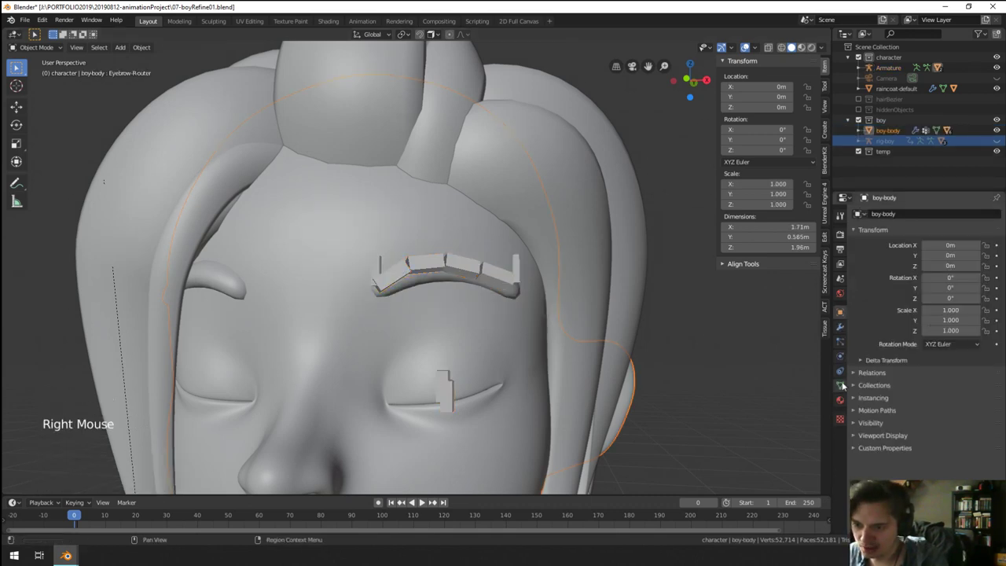
Step: Select the armature and bring up its bone layer settings in the data properties
{"action": "left_click", "coordinate": [845, 389]}
{"action": "scroll", "scroll_direction": "down", "scroll_amount": 3}
{"action": "right_click", "coordinate": [465, 275]}
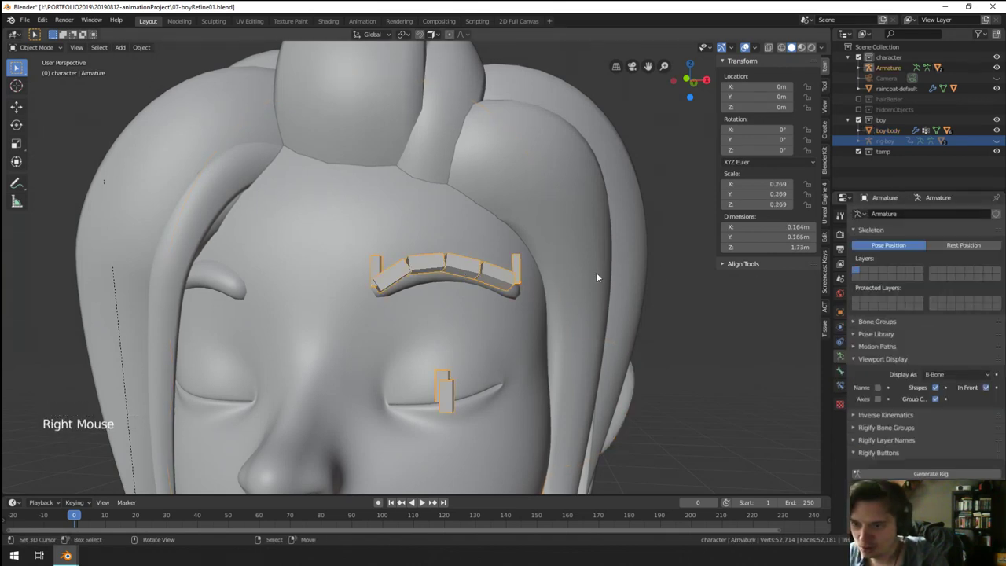
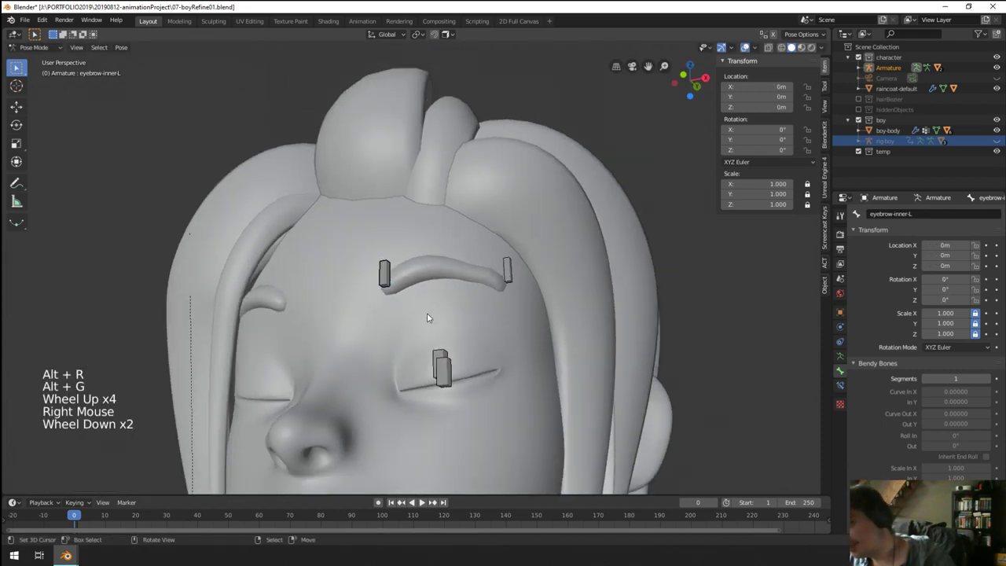
{"action": "left_click", "coordinate": [842, 354]}
Step: Turn on the second bone layer so the eyebrow chain bones show
{"action": "left_click", "coordinate": [998, 273]}
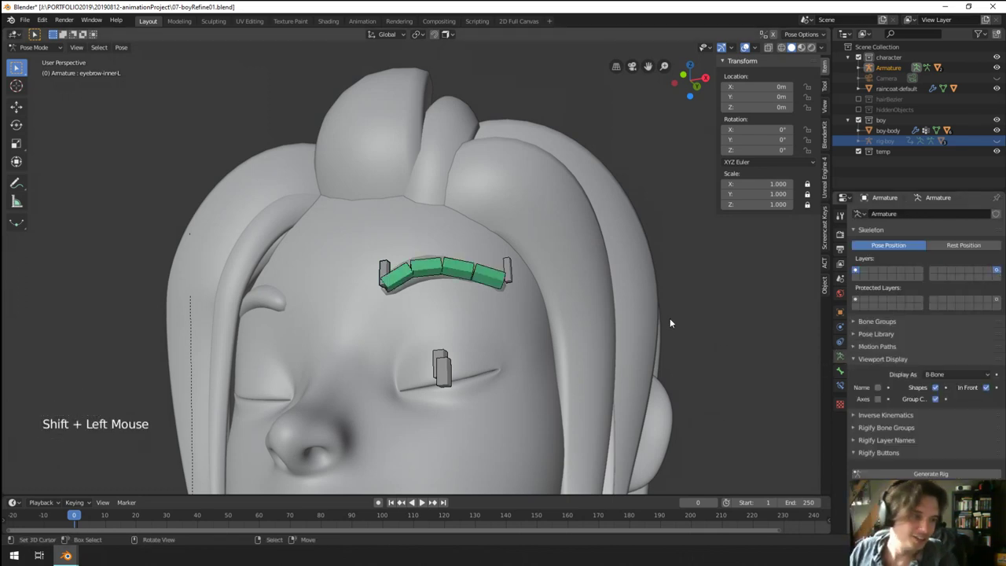
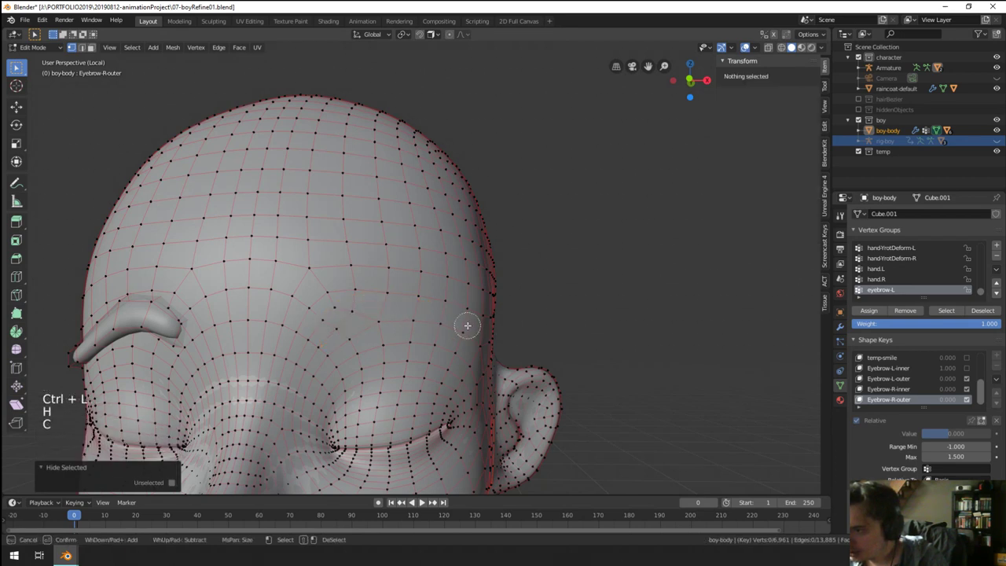
Step: Select the eyebrow faces and switch to Weight Paint with the Blur brush on eyebrow-L
{"action": "key", "text": "c"}
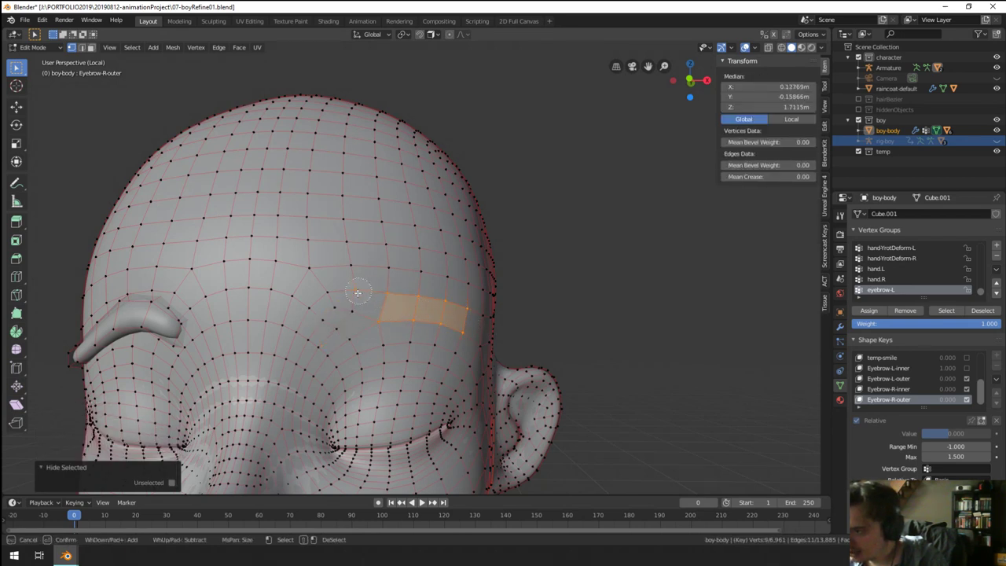
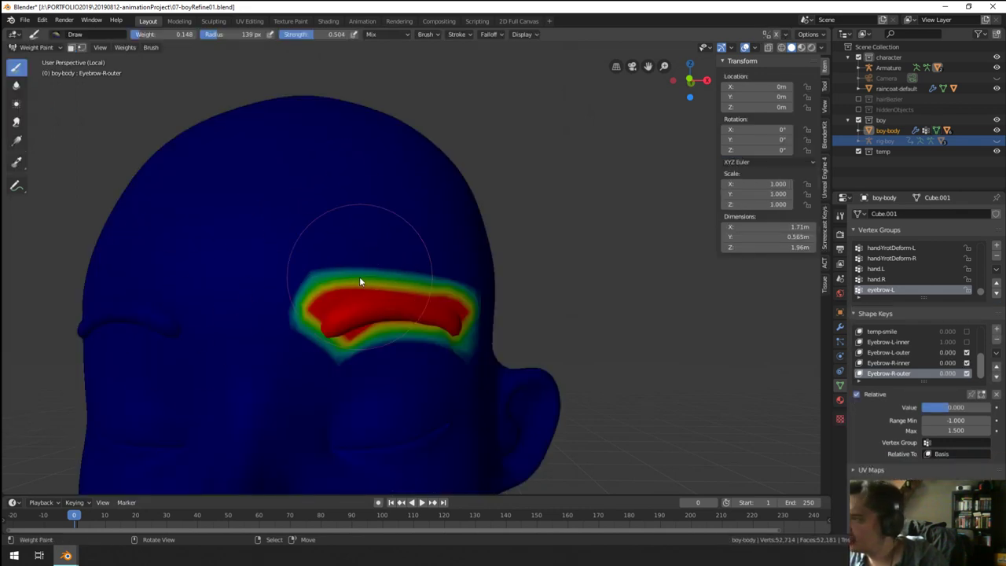
{"action": "left_click", "coordinate": [39, 48]}
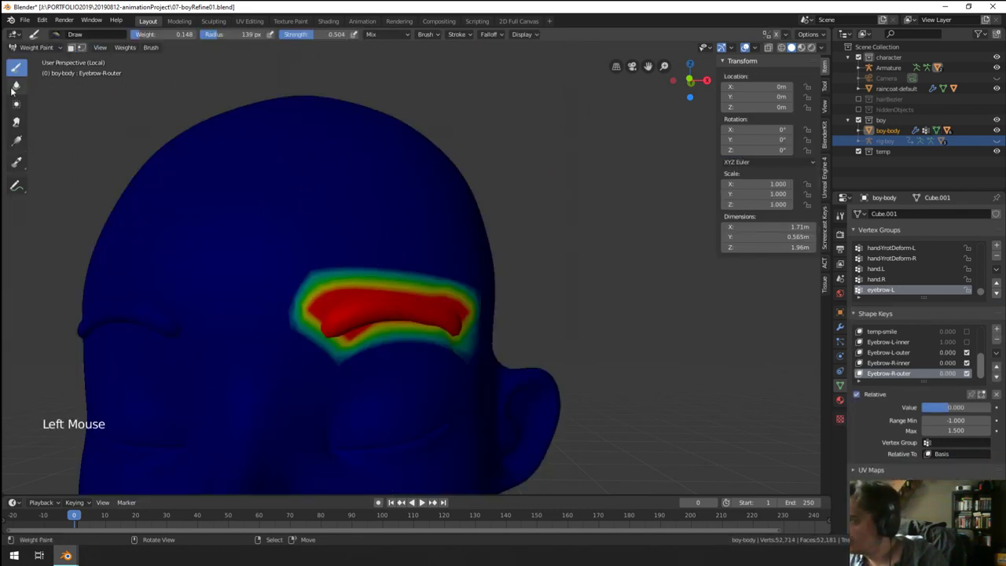
{"action": "left_click", "coordinate": [16, 94]}
{"action": "left_click", "coordinate": [328, 287]}
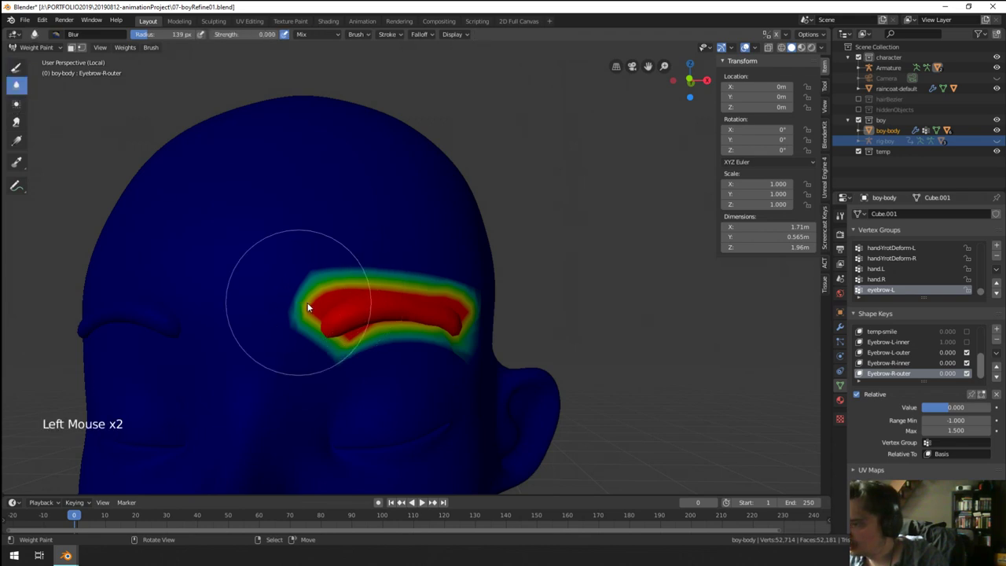
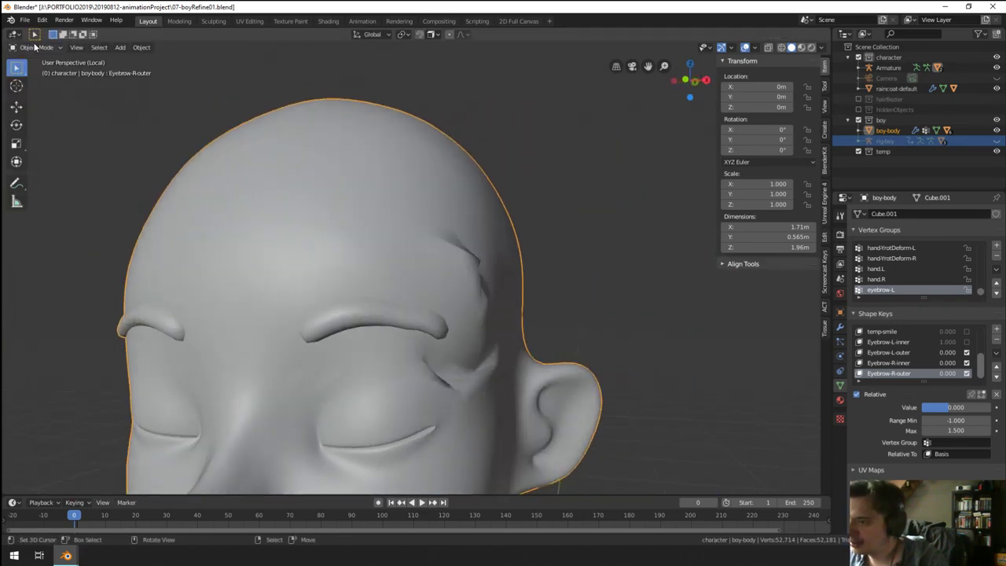
Step: Leave Edit Mode, unhide everything and exit Local View to show the full character
{"action": "key", "text": "Tab"}
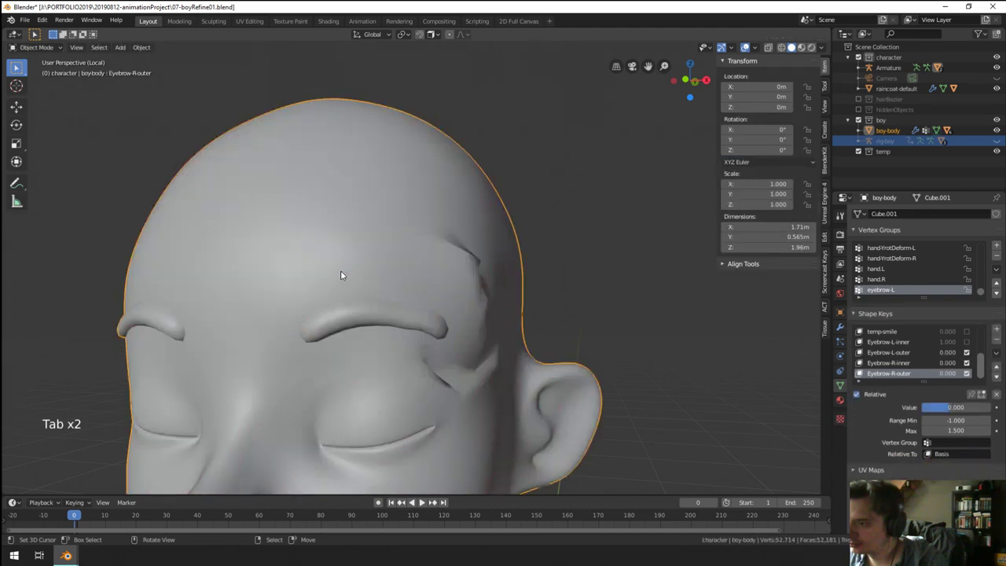
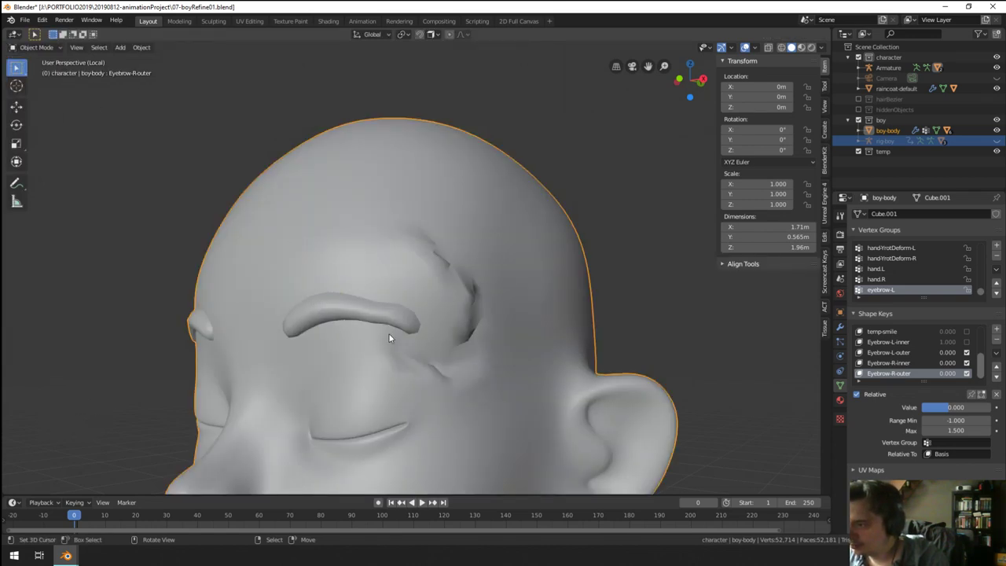
{"action": "key", "text": "alt+h"}
{"action": "scroll", "scroll_direction": "down", "scroll_amount": 3}
{"action": "scroll", "scroll_direction": "up", "scroll_amount": 3}
{"action": "key", "text": "KP_Divide"}
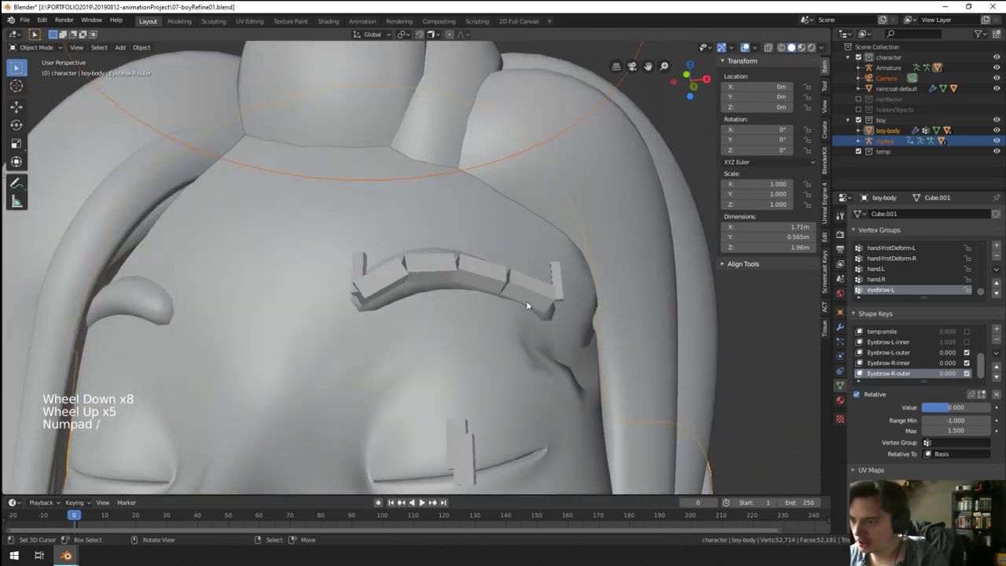
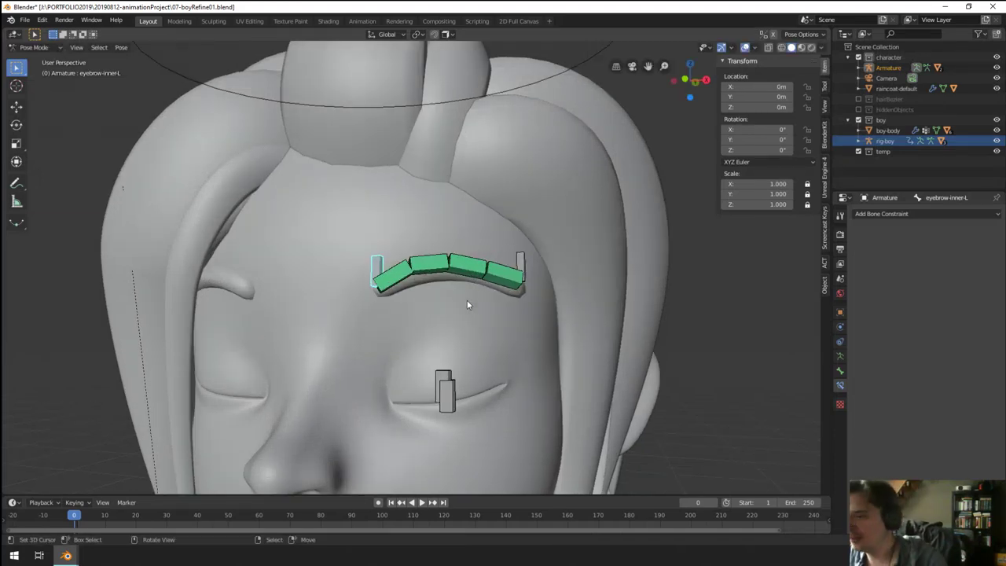
Step: In Pose Mode, move eyebrow-inner-L to test how it deforms the face
{"action": "scroll", "scroll_direction": "up", "scroll_amount": 3}
{"action": "middle_click", "coordinate": [468, 302]}
{"action": "middle_click", "coordinate": [503, 315]}
{"action": "key", "text": "ctrl+Tab"}
{"action": "key", "text": "ctrl+Tab"}
{"action": "right_click", "coordinate": [370, 266]}
{"action": "key", "text": "g"}
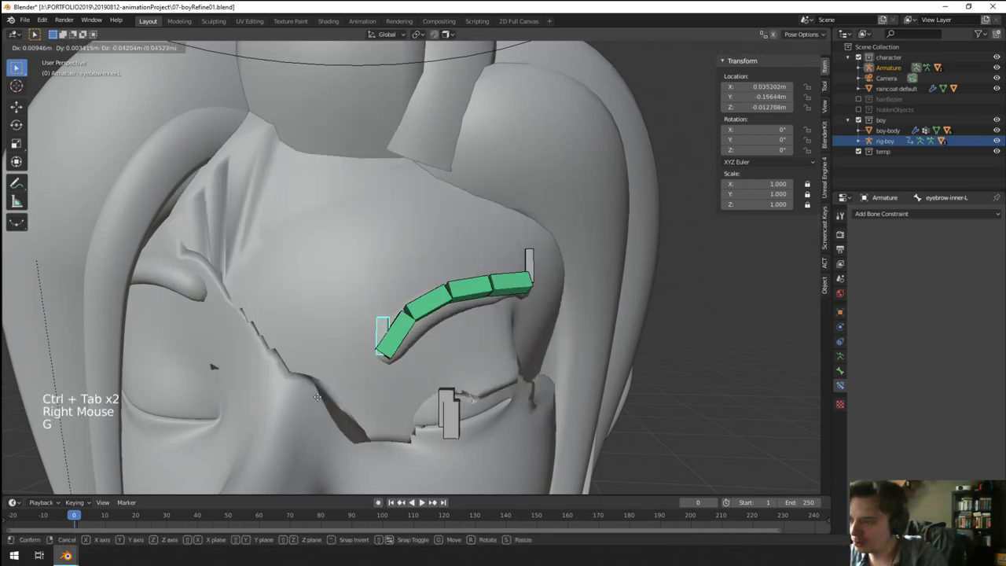
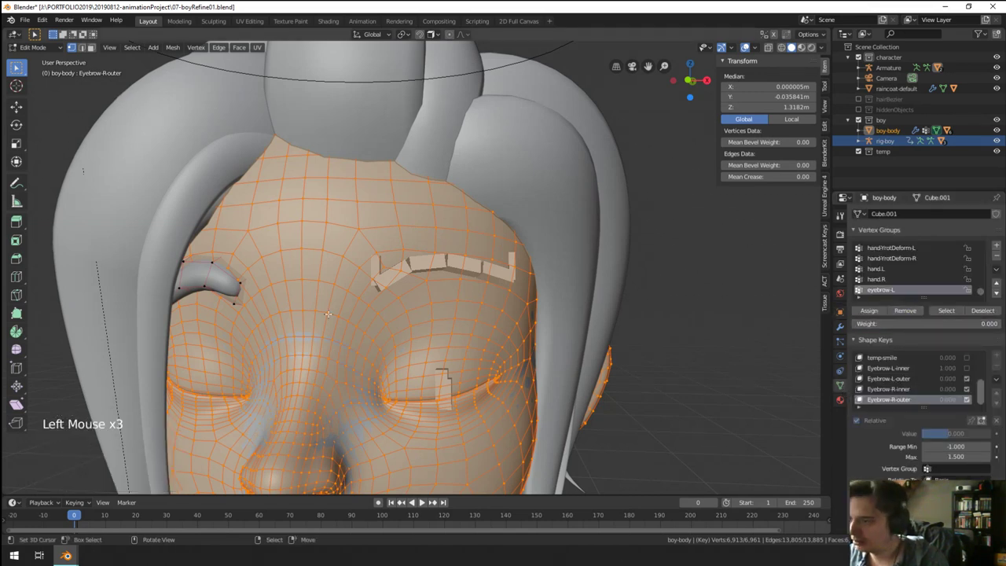
Step: Return the body mesh to Weight Paint via the Ctrl+Tab mode pie
{"action": "key", "text": "Tab"}
{"action": "scroll", "scroll_direction": "up", "scroll_amount": 3}
{"action": "key", "text": "ctrl+Tab"}
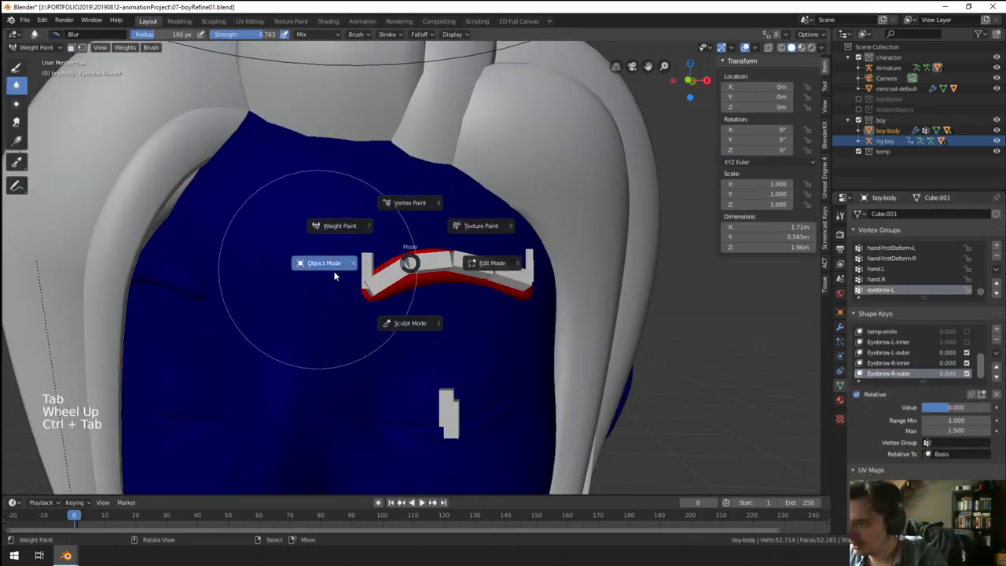
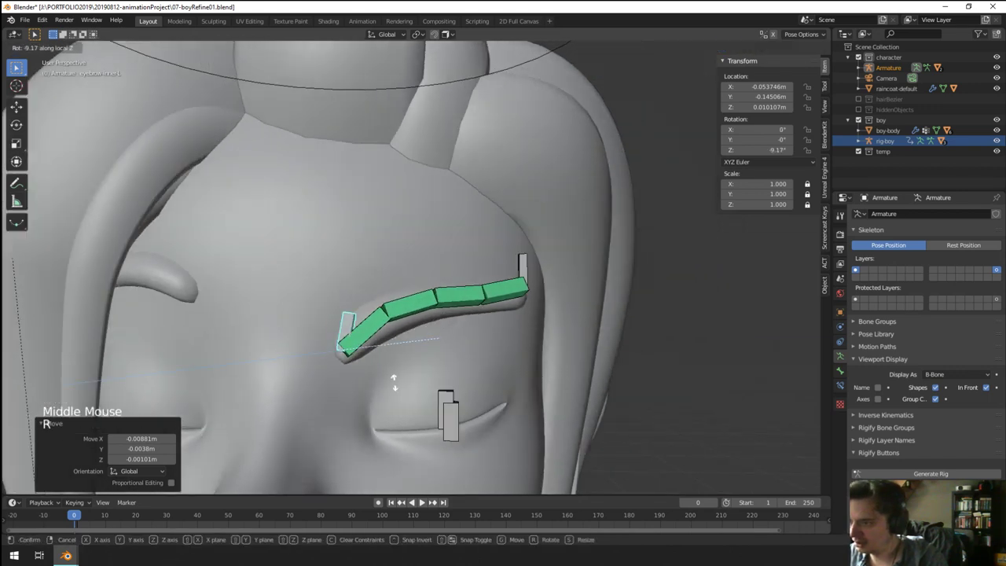
Step: Test-move and rotate the outer eyebrow handle bone, then set its Start Handle type
{"action": "right_click", "coordinate": [379, 337]}
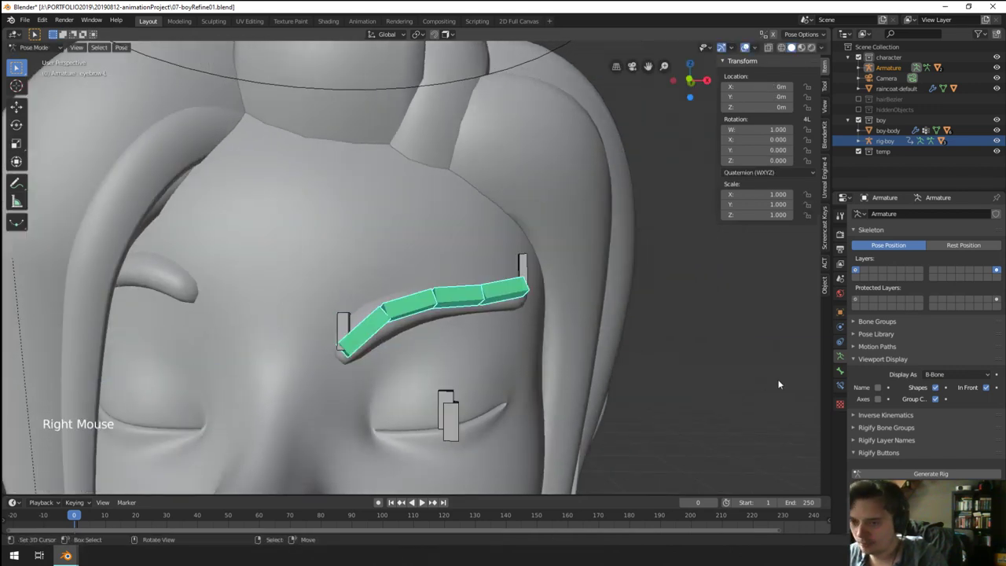
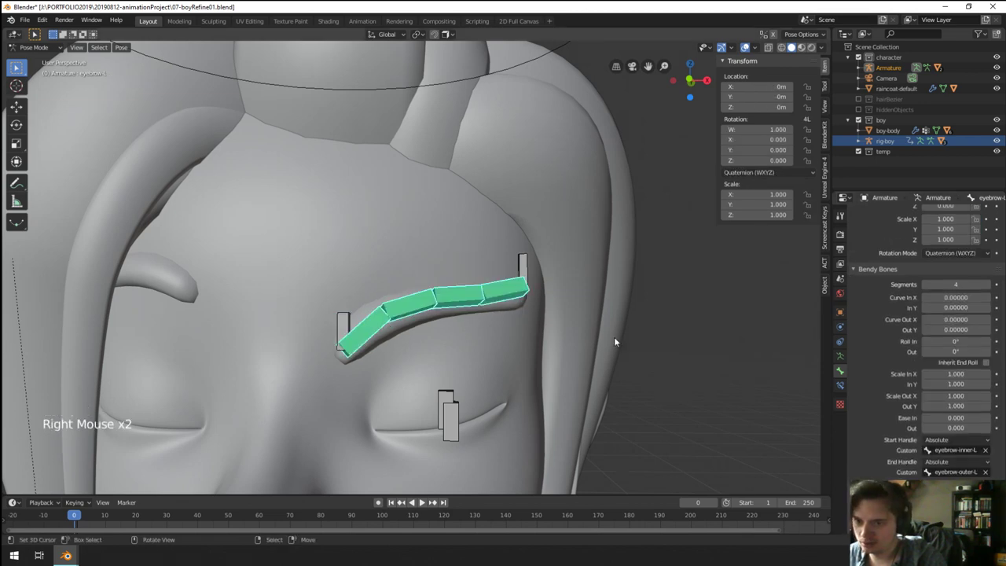
{"action": "right_click", "coordinate": [523, 276]}
{"action": "key", "text": "g"}
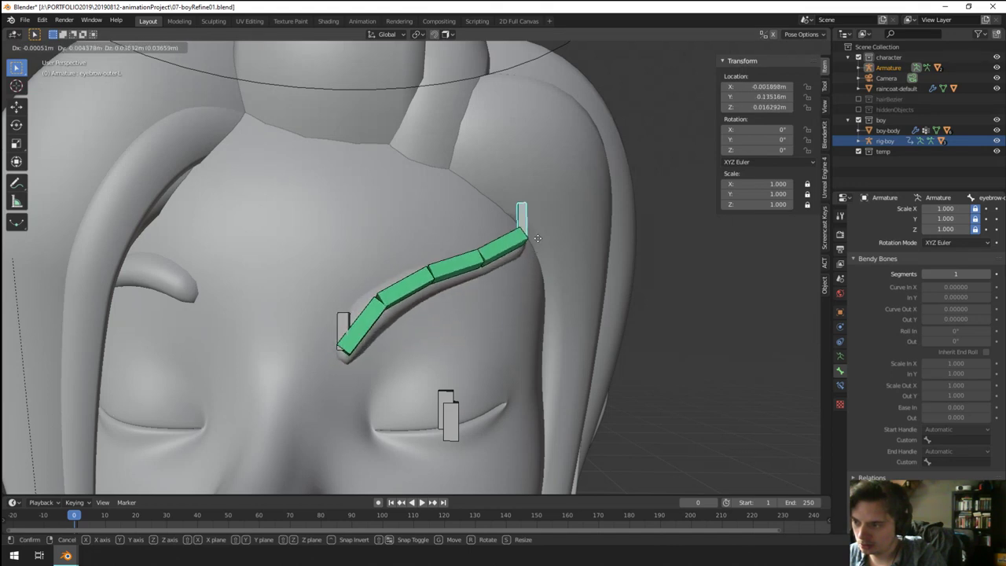
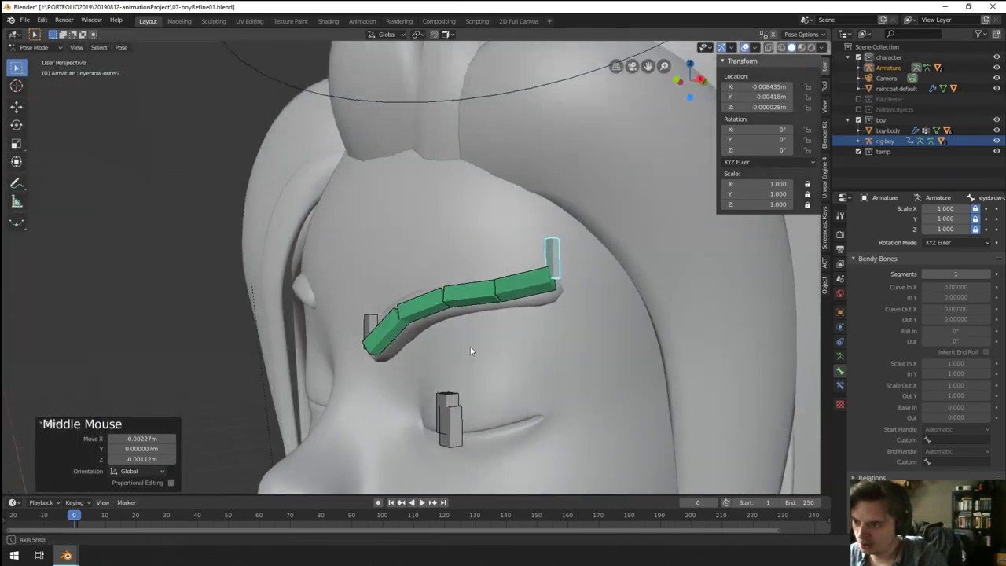
{"action": "key", "text": "r"}
{"action": "middle_click", "coordinate": [499, 349]}
{"action": "middle_click", "coordinate": [576, 346]}
{"action": "right_click", "coordinate": [346, 335]}
{"action": "right_click", "coordinate": [369, 336]}
{"action": "left_click", "coordinate": [953, 442]}
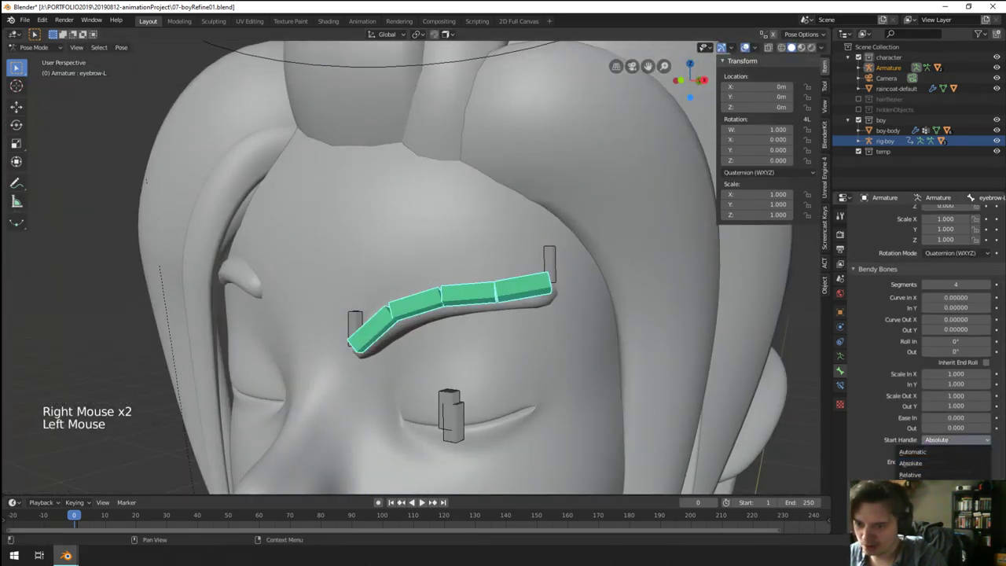
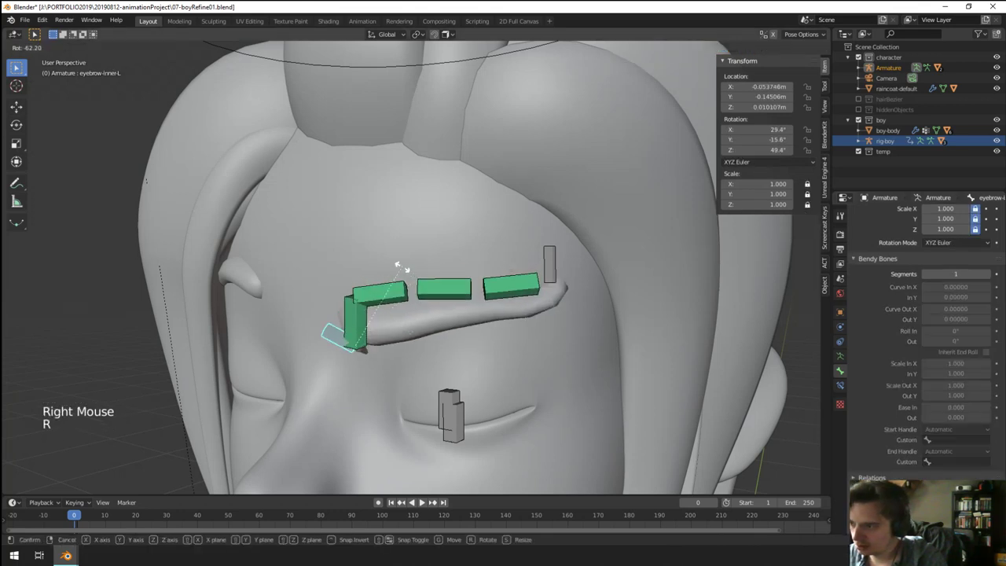
Step: Move the inner eyebrow handle bone to test the eyebrow chain
{"action": "key", "text": "g"}
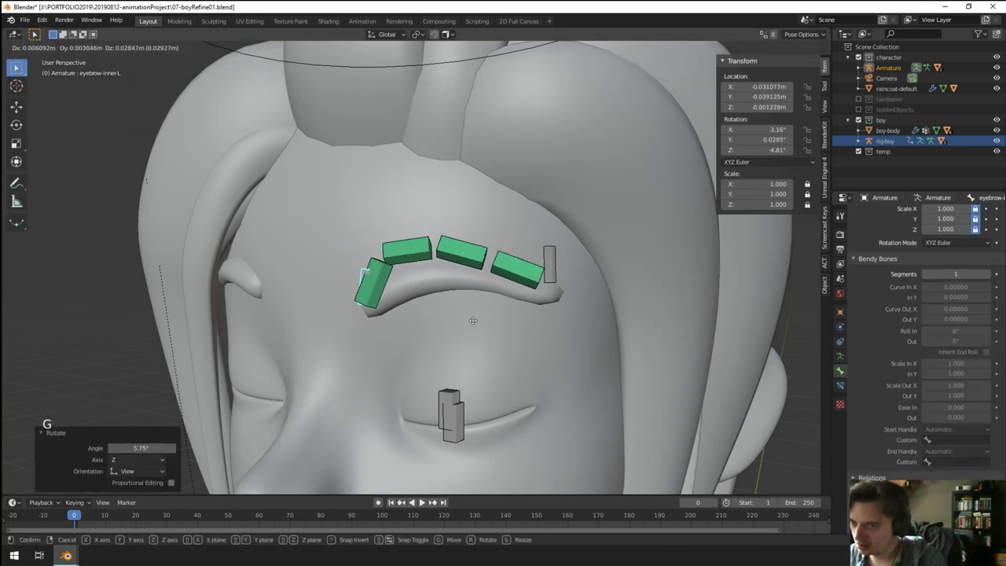
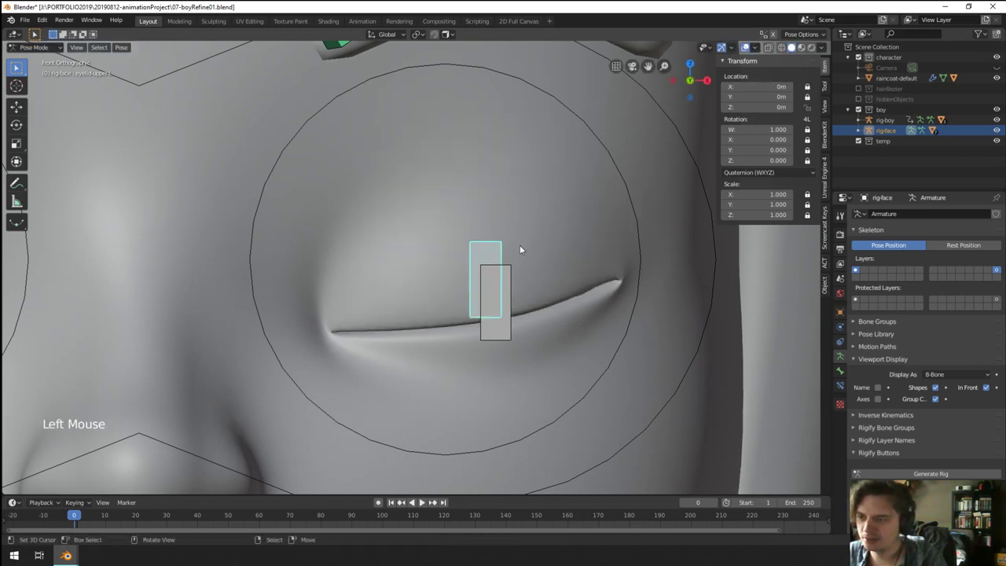
Step: Raise the eyelid-upper-L bone along Y to about 0.168 m in Pose Mode
{"action": "key", "text": "g"}
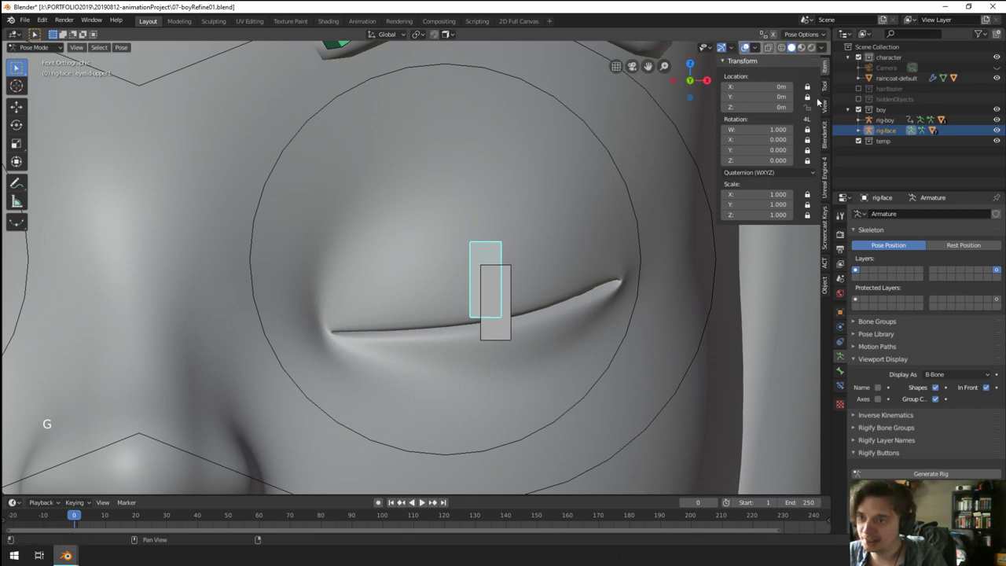
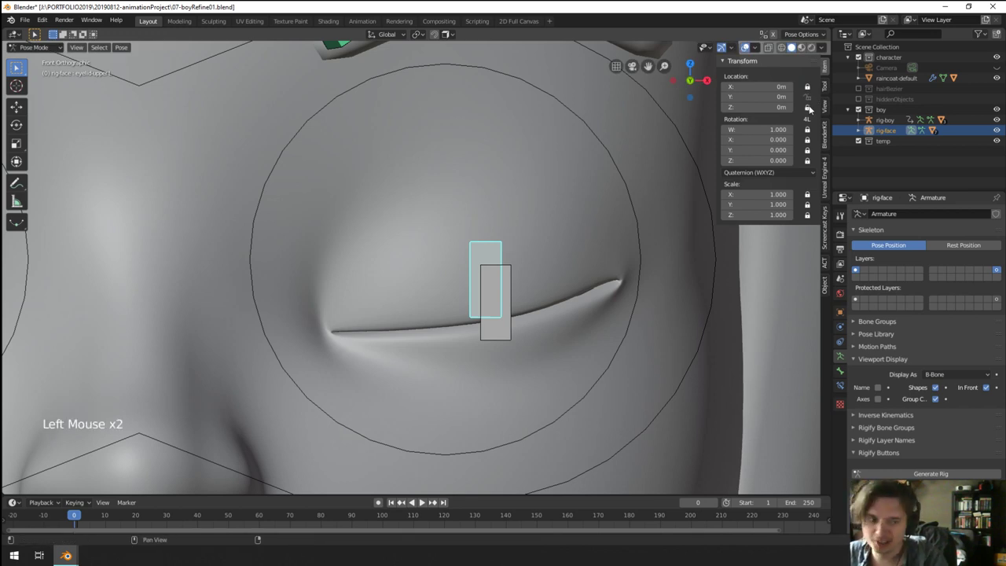
{"action": "key", "text": "g"}
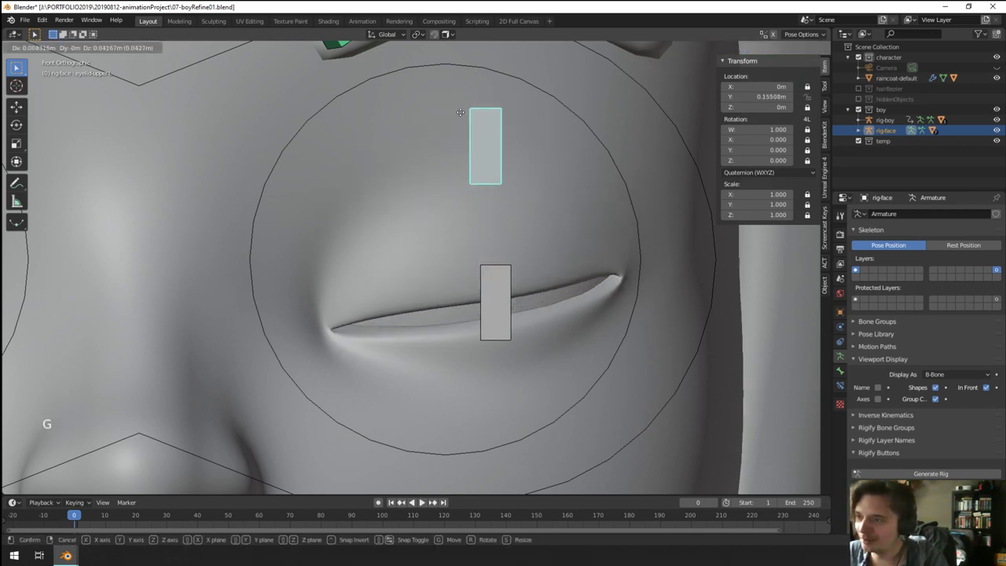
{"action": "key", "text": "g"}
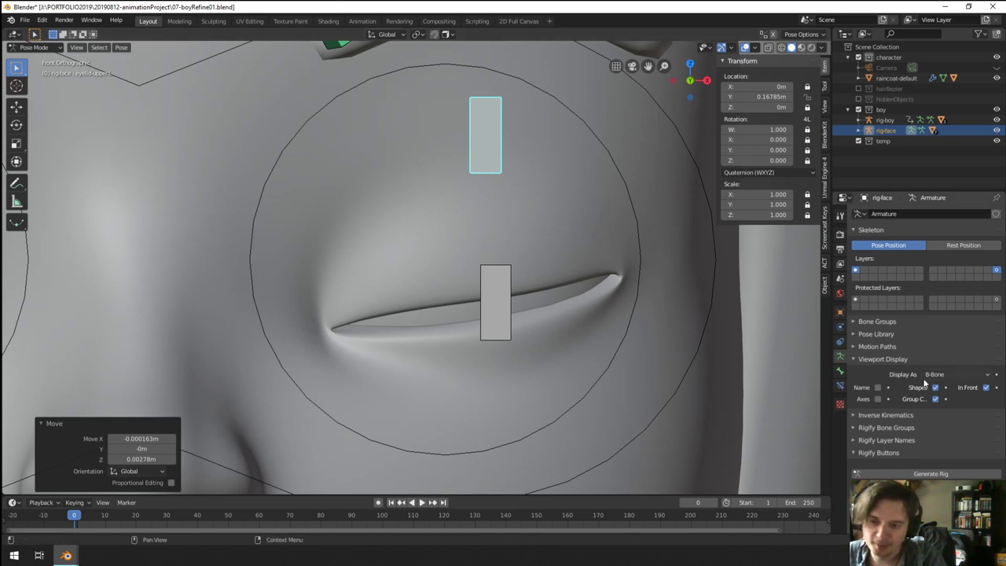
Step: Select the body, edit the eyeLidUpper-L driver expression to var*10 and retype its multiplier
{"action": "right_click", "coordinate": [619, 244]}
{"action": "key", "text": "ctrl+Tab"}
{"action": "right_click", "coordinate": [592, 238]}
{"action": "right_click", "coordinate": [950, 407]}
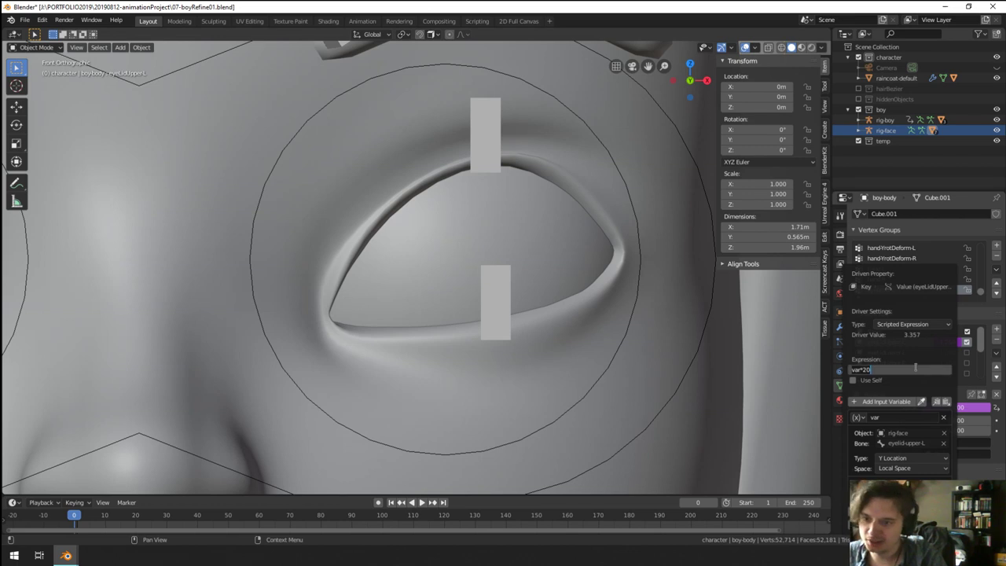
{"action": "key", "text": "BackSpace"}
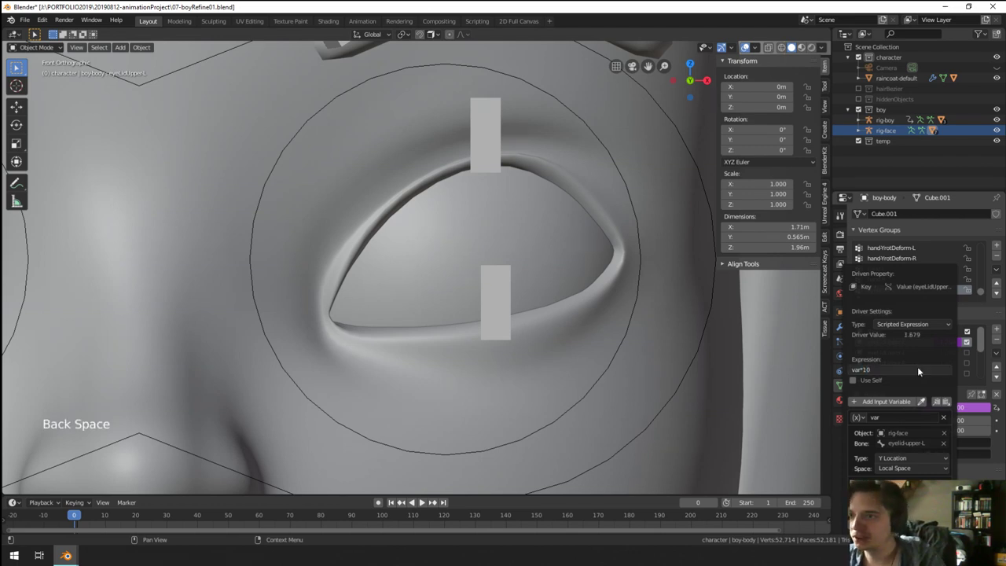
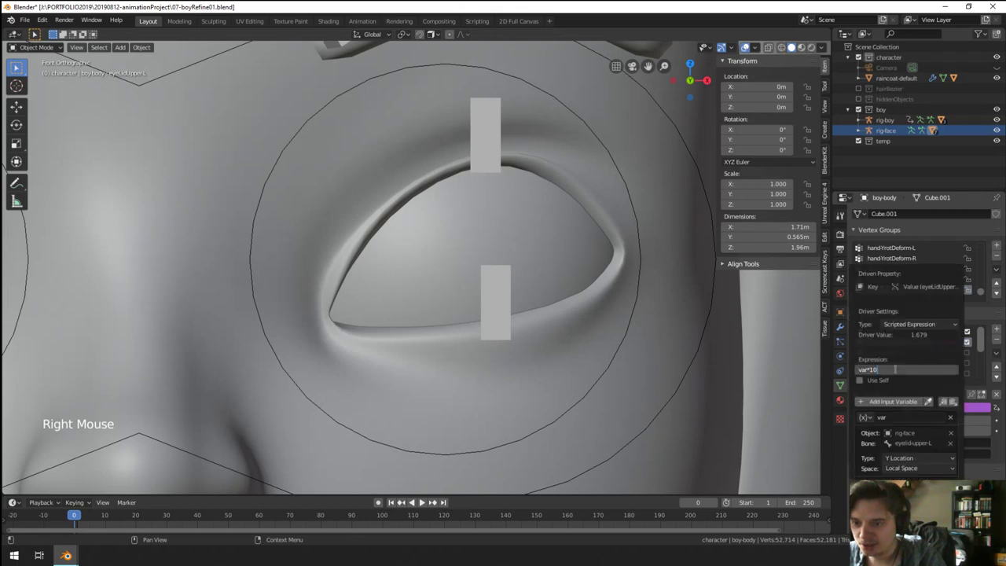
{"action": "key", "text": "BackSpace"}
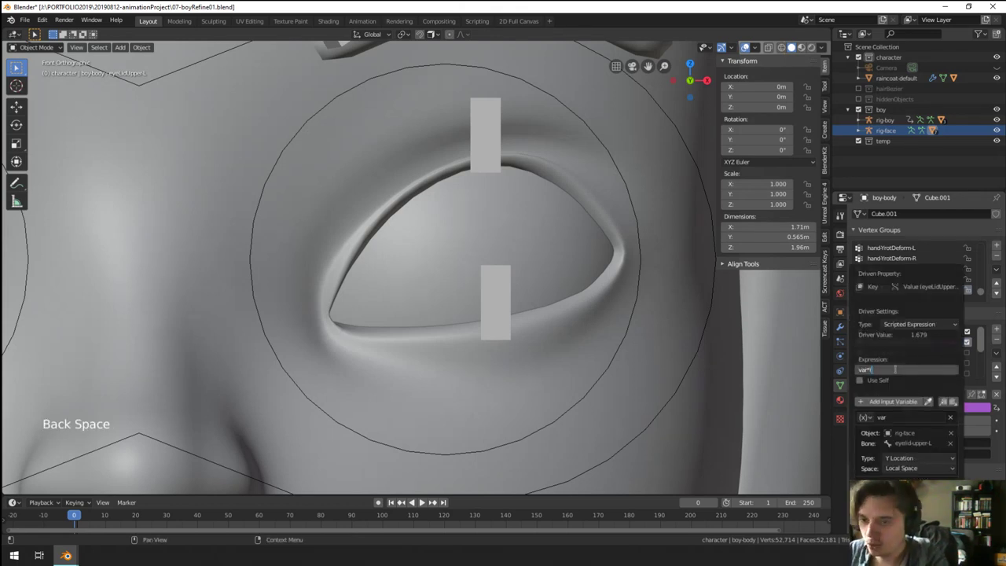
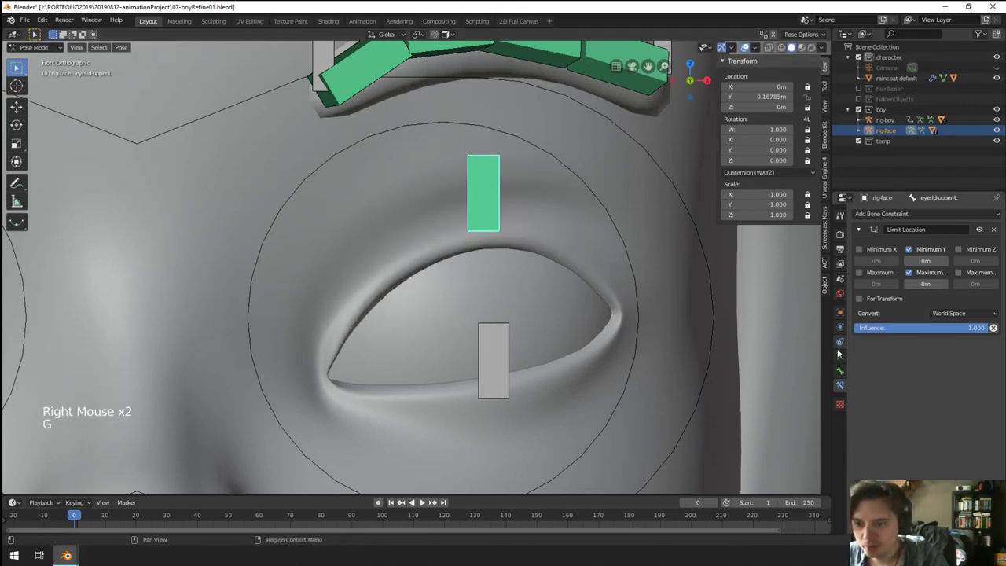
Step: Switch to a calculator window to work out the 1.2/0.167852 driver multiplier
{"action": "left_click", "coordinate": [844, 357]}
{"action": "left_click", "coordinate": [844, 375]}
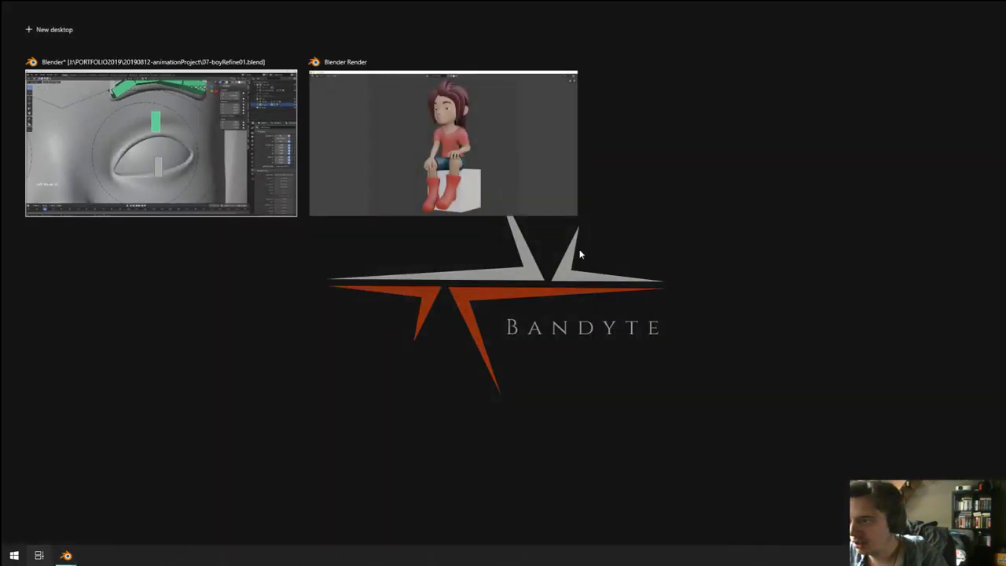
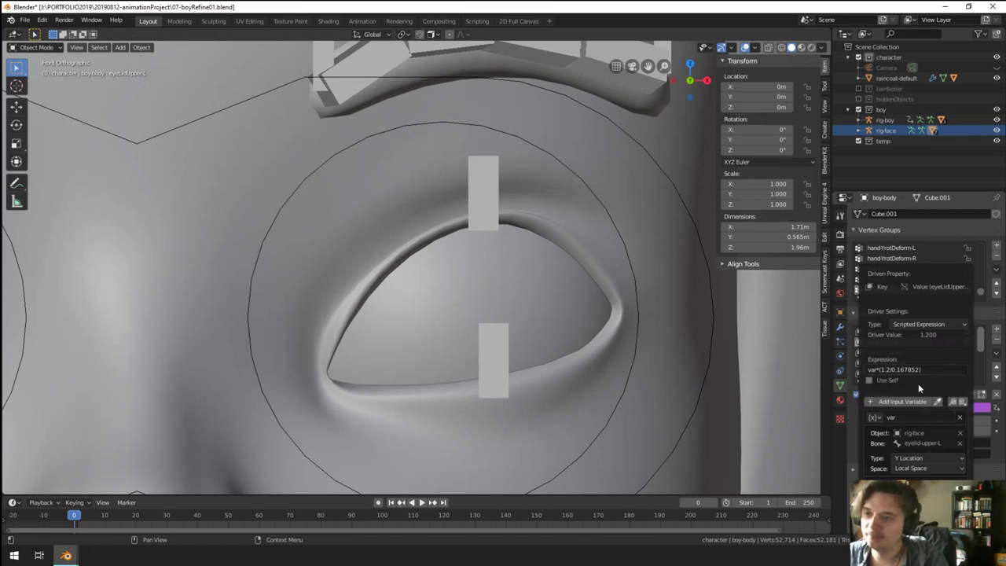
Step: Select the face rig and switch into Pose Mode to lower the upper eyelid bone
{"action": "right_click", "coordinate": [487, 186]}
{"action": "right_click", "coordinate": [525, 207]}
{"action": "right_click", "coordinate": [488, 206]}
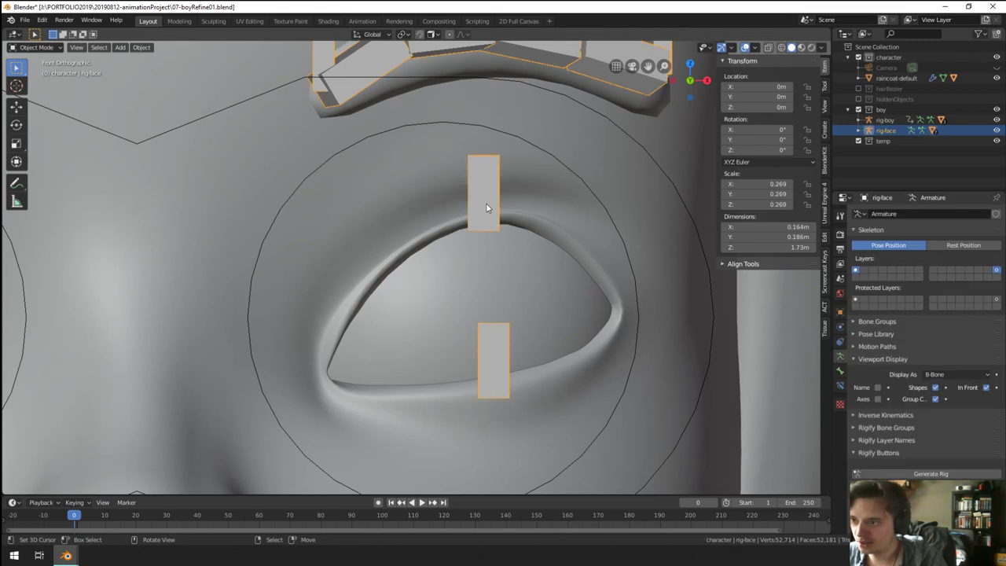
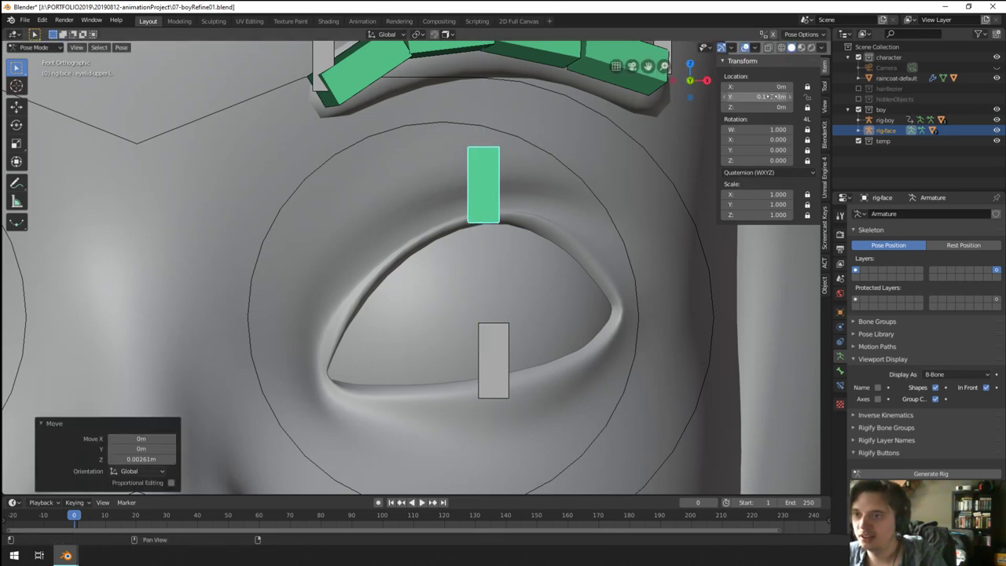
{"action": "left_click", "coordinate": [747, 44]}
{"action": "right_click", "coordinate": [747, 44]}
{"action": "key", "text": "Tab"}
{"action": "key", "text": "ctrl+Tab"}
{"action": "key", "text": "Tab"}
{"action": "right_click", "coordinate": [747, 44]}
Step: Check the eyeLidUpper-L shape key value of 1.2 through its driver options
{"action": "right_click", "coordinate": [960, 406]}
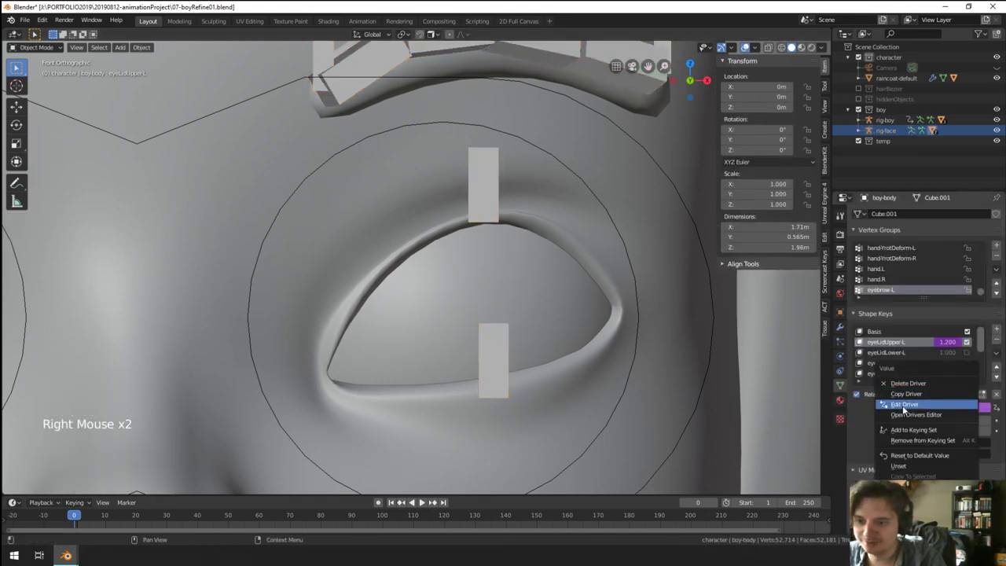
{"action": "right_click", "coordinate": [949, 417]}
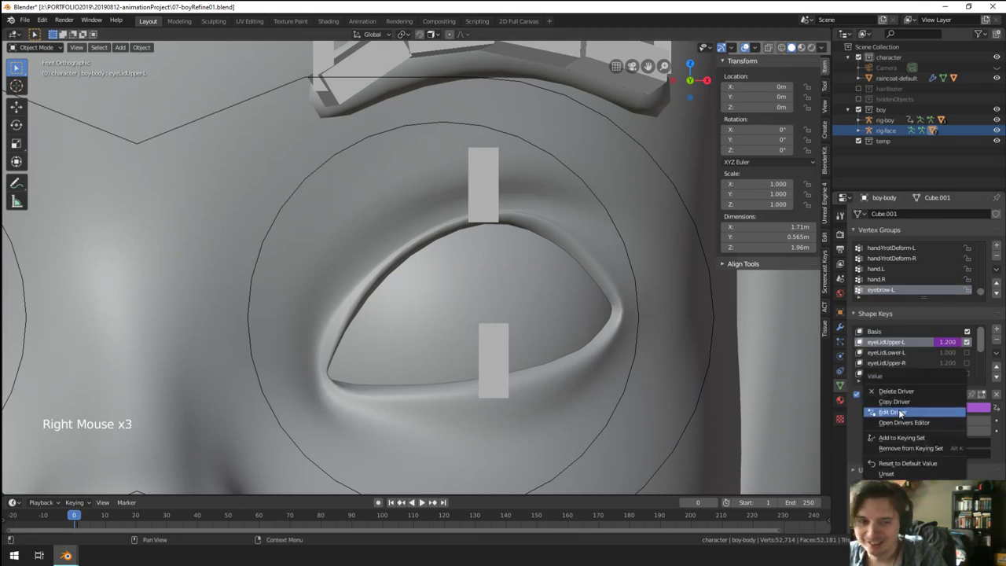
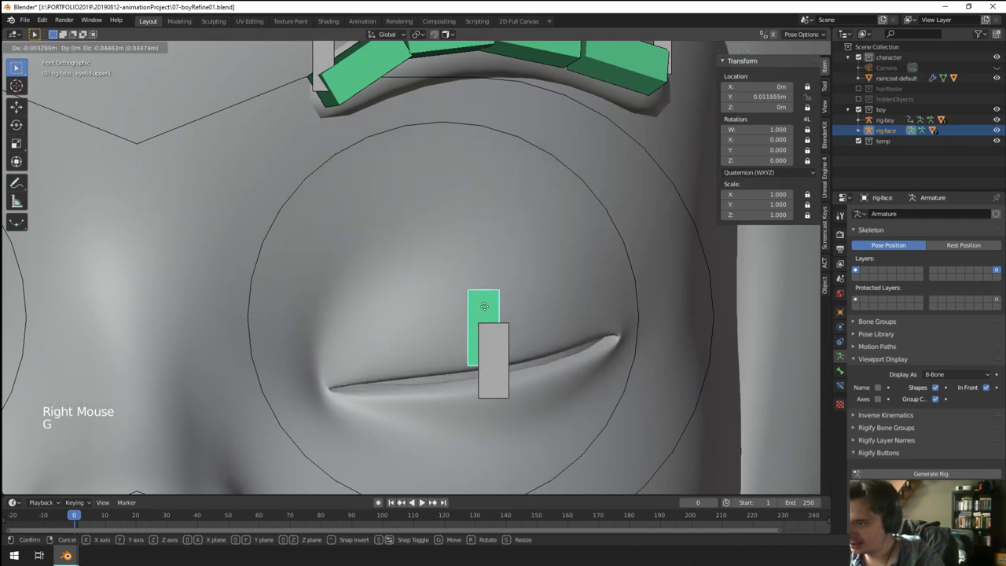
Step: Set the Limit Location Maximum Y to 0.178 m and reselect the face rig
{"action": "right_click", "coordinate": [668, 292]}
{"action": "key", "text": "ctrl+Tab"}
{"action": "right_click", "coordinate": [473, 196]}
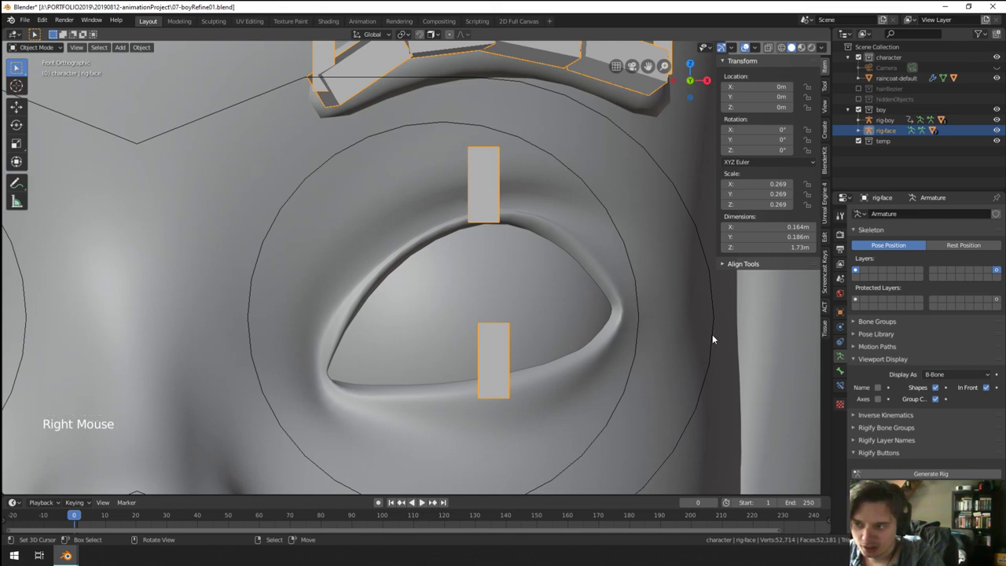
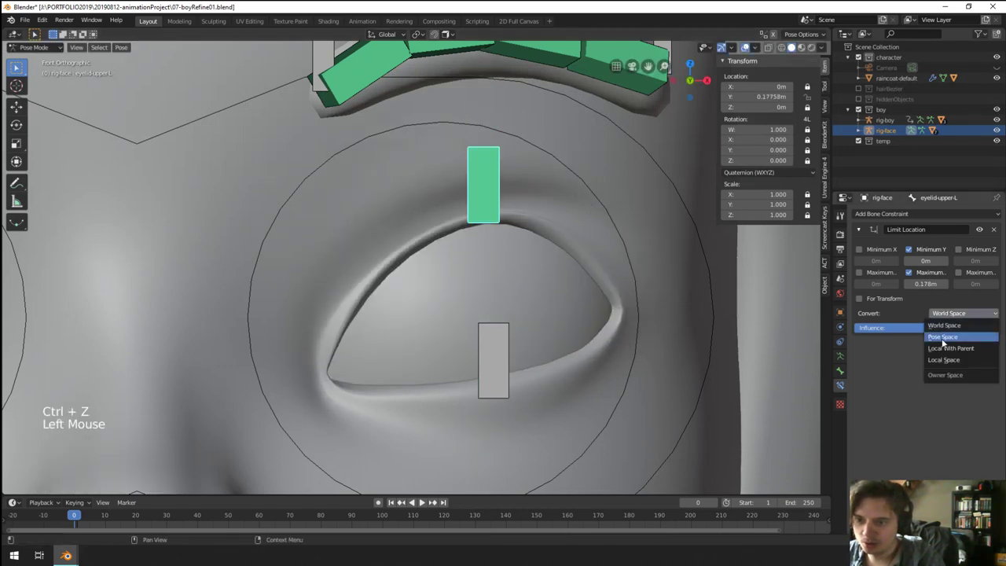
Step: Move the upper eyelid bone to test the 0.178 m limit in Local Space
{"action": "key", "text": "g"}
{"action": "scroll", "scroll_direction": "down", "scroll_amount": 3}
{"action": "key", "text": "g"}
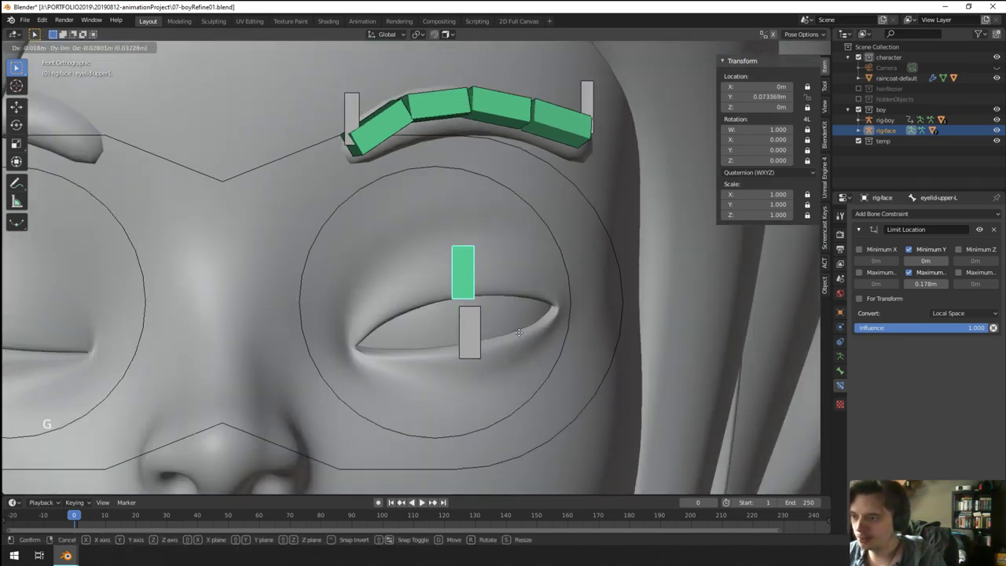
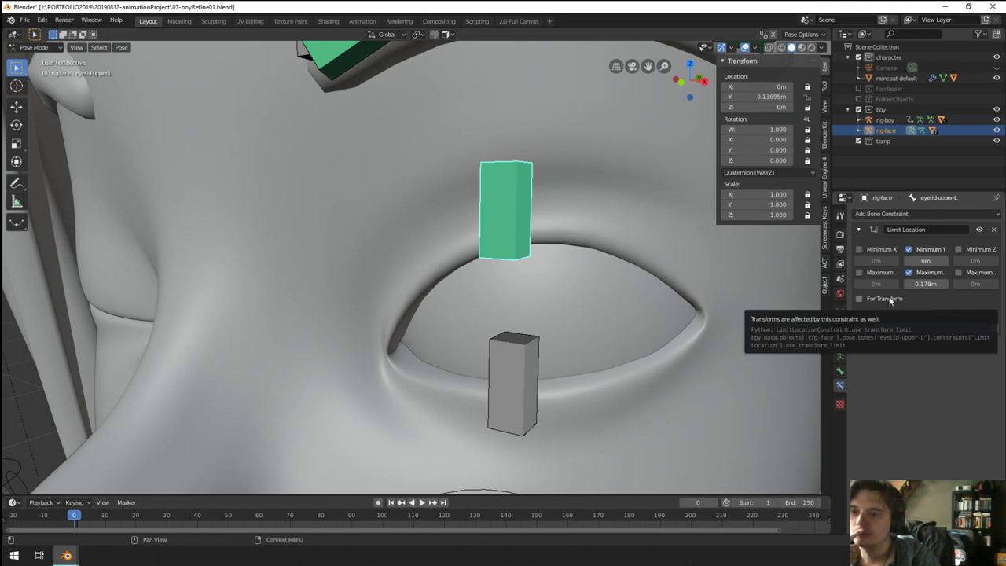
Step: Enable For Transform on the Limit Location constraint and test-move the upper eyelid bone within range
{"action": "left_click", "coordinate": [863, 301]}
{"action": "key", "text": "g"}
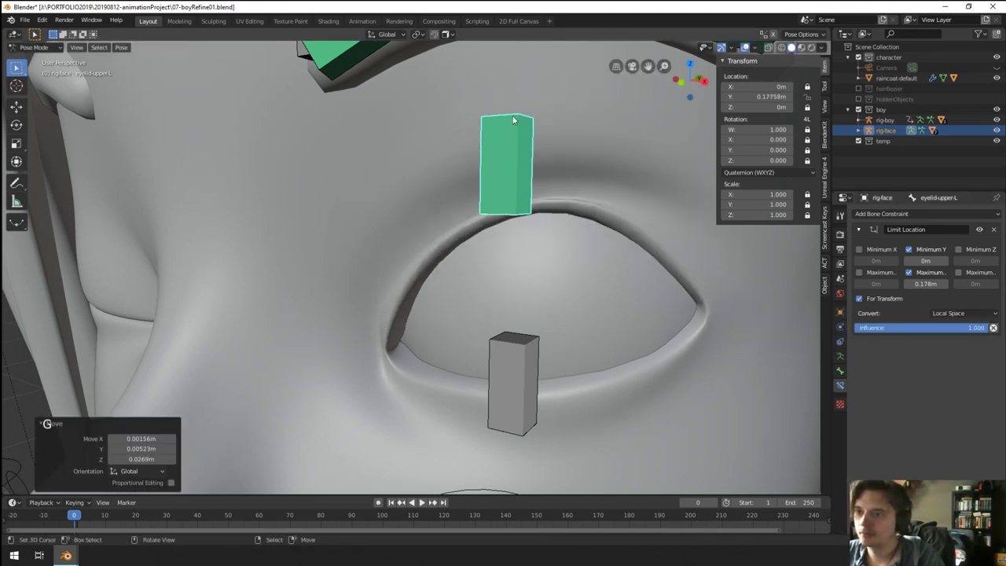
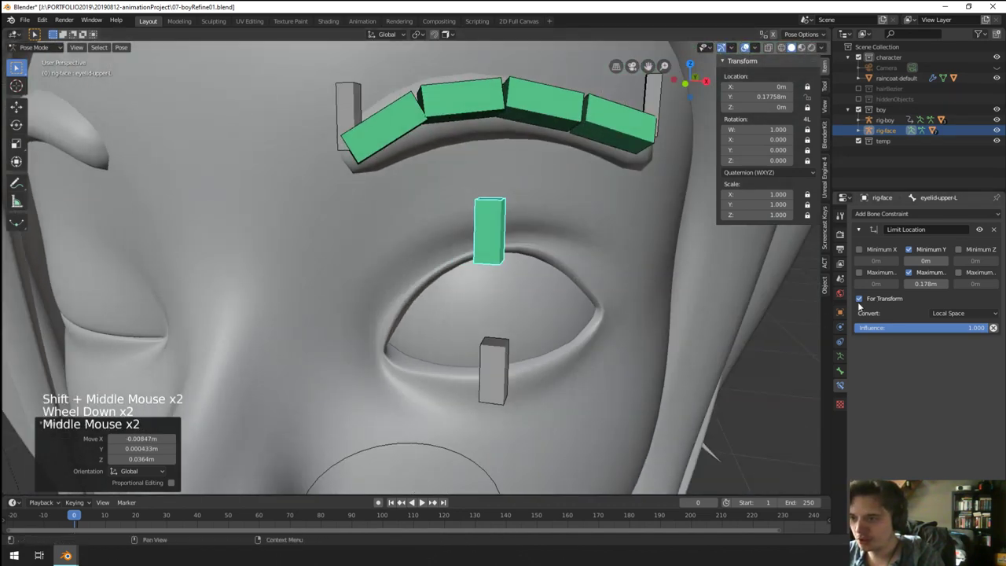
{"action": "key", "text": "g"}
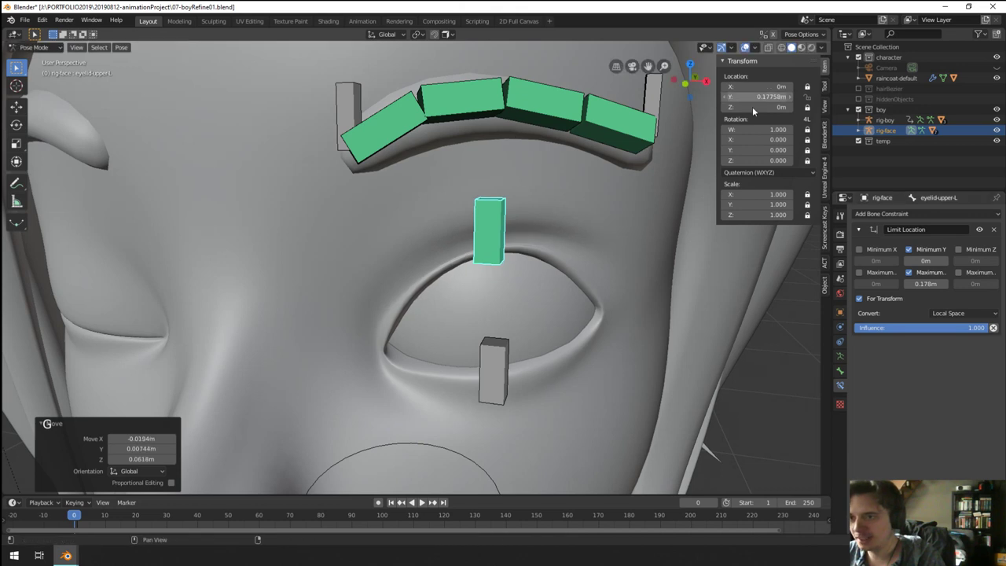
{"action": "middle_click", "coordinate": [579, 310]}
{"action": "scroll", "scroll_direction": "down", "scroll_amount": 3}
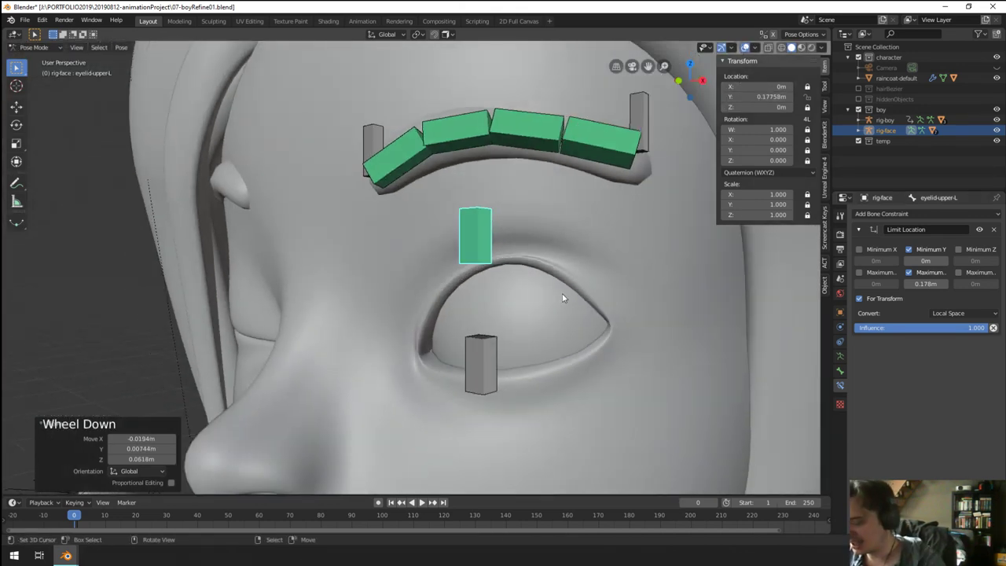
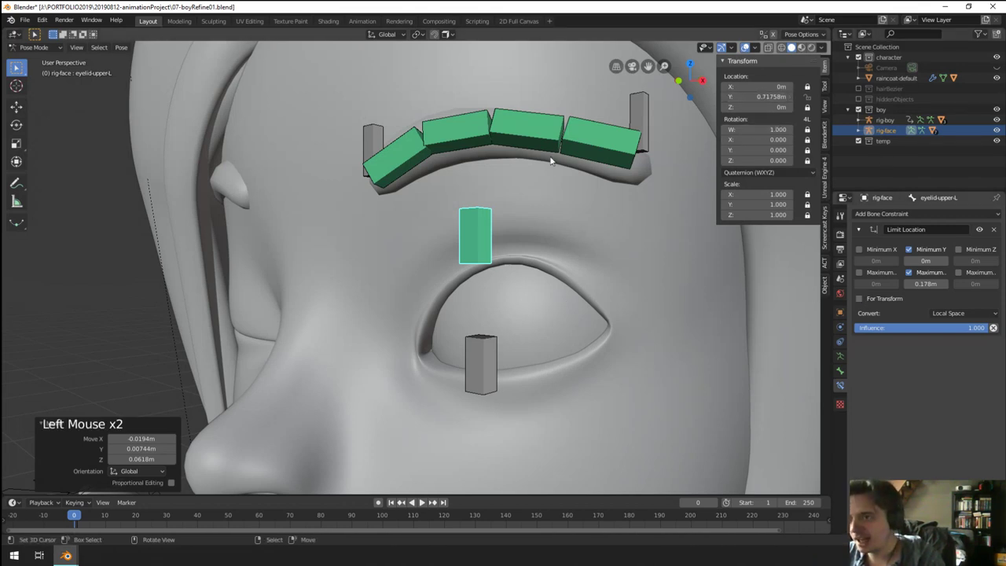
{"action": "key", "text": "g"}
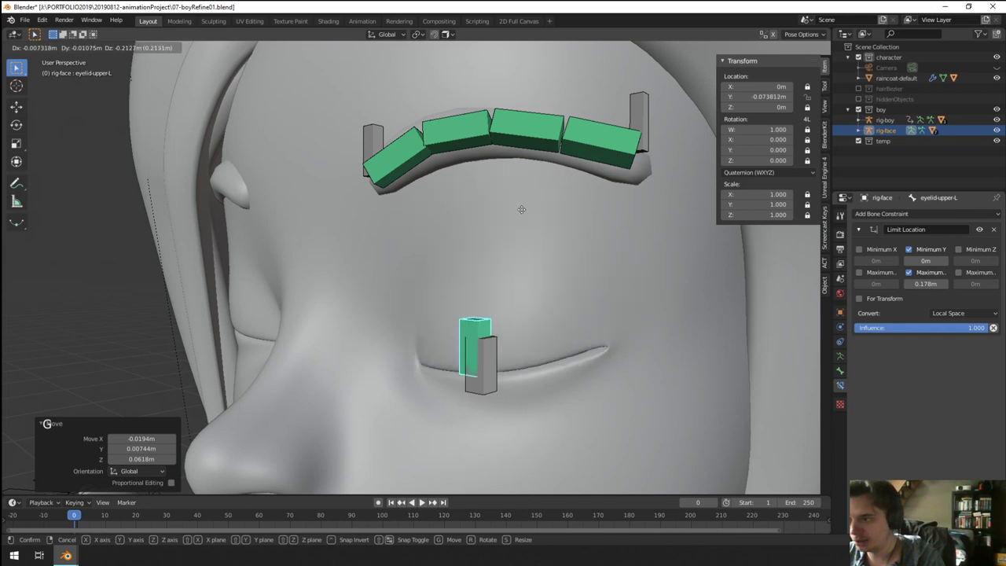
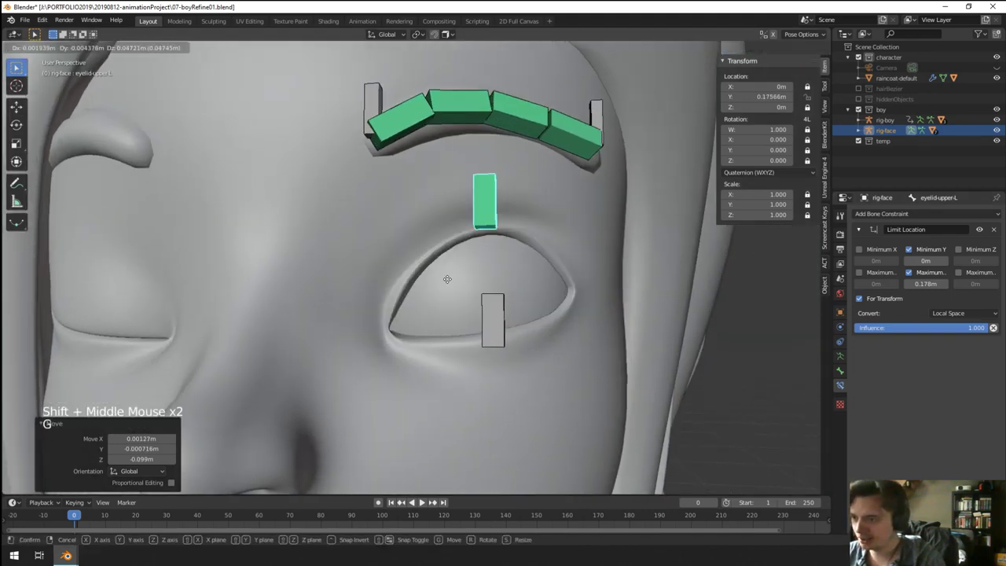
{"action": "scroll", "scroll_direction": "down", "scroll_amount": 3}
{"action": "scroll", "scroll_direction": "up", "scroll_amount": 3}
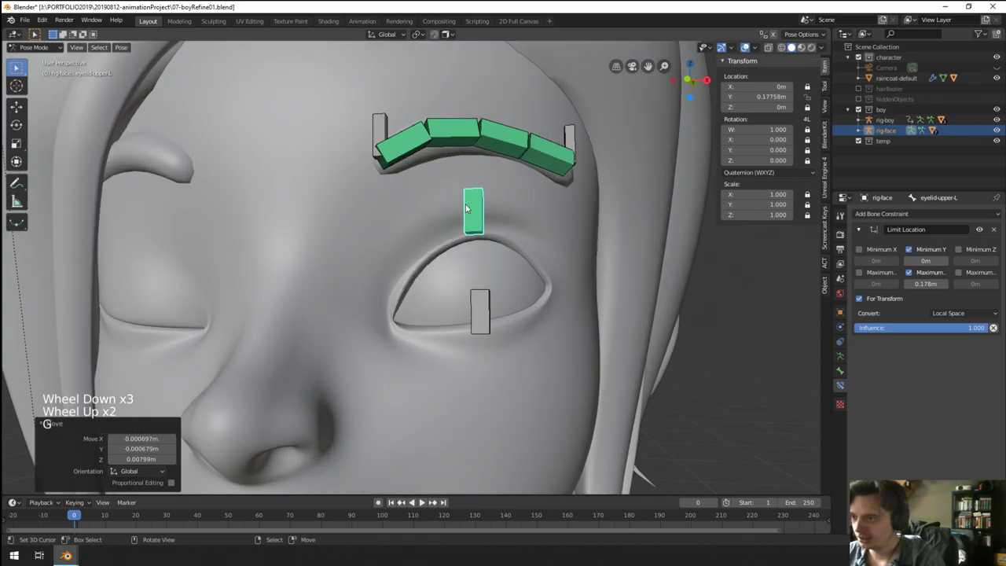
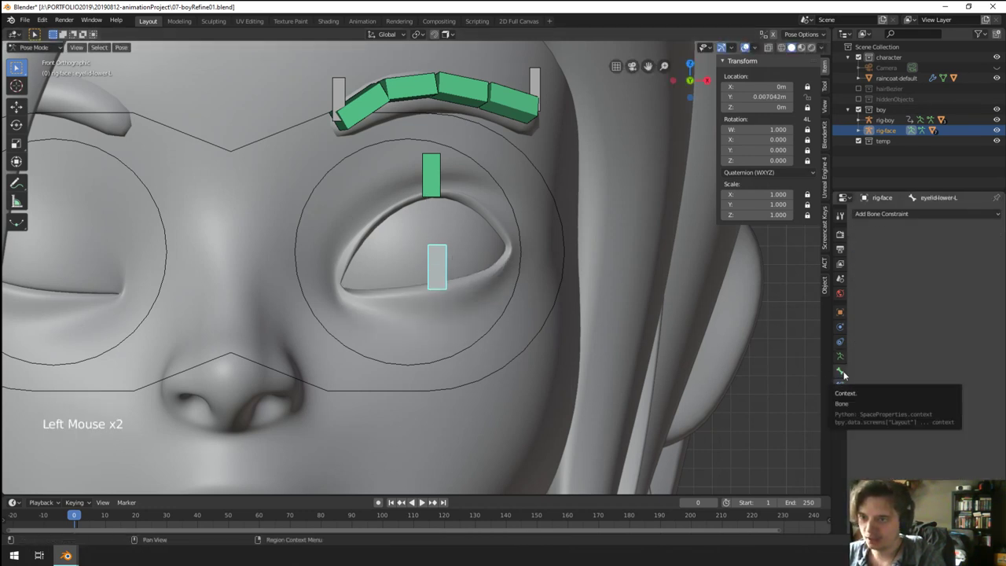
Step: Test-move the eyelid-lower-L bone and bring up the Add Bone Constraint menu
{"action": "key", "text": "g"}
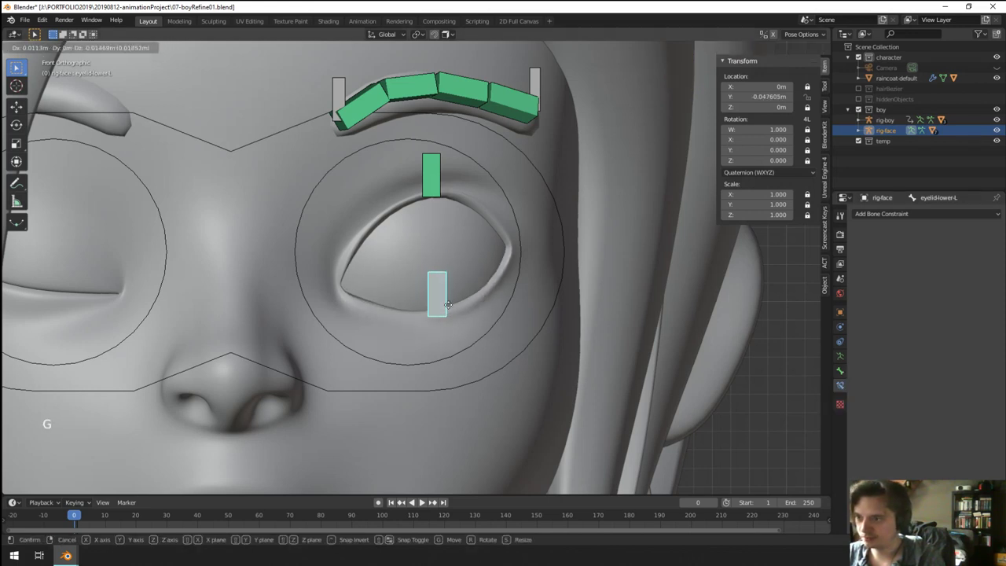
{"action": "left_click", "coordinate": [877, 217]}
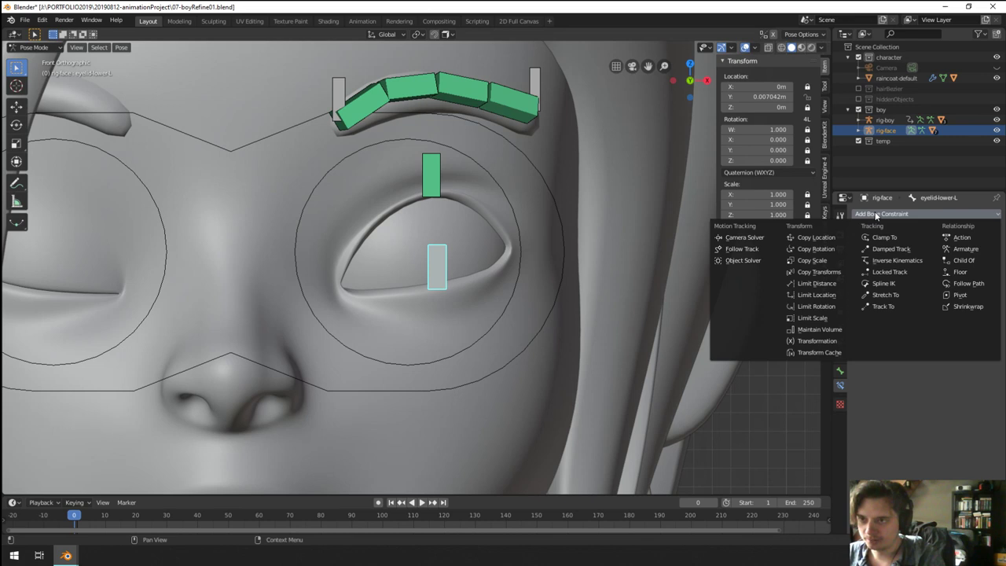
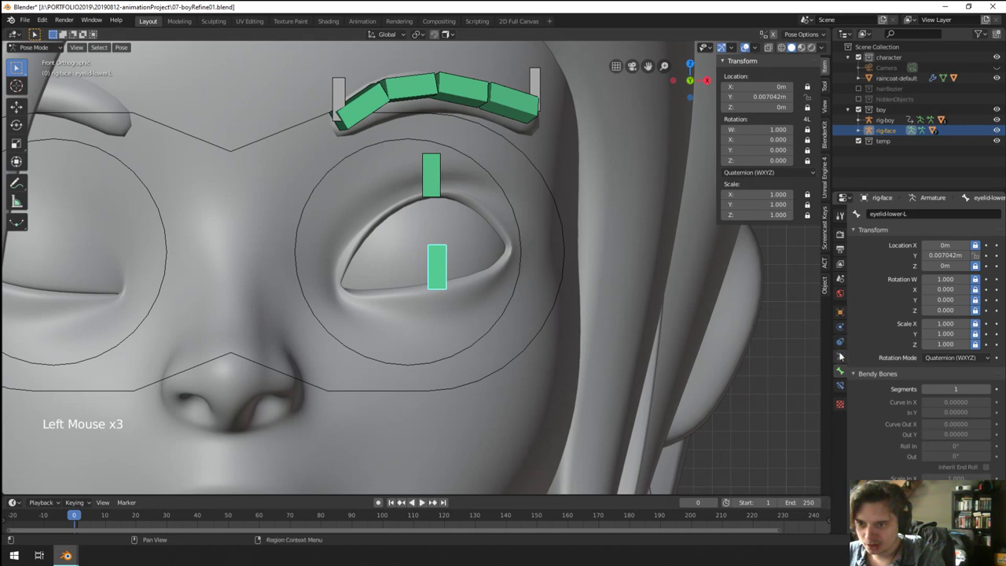
Step: Add a Limit Location constraint to eyelid-lower-L with Y between -0.0474 m and 0.00949 m and test it
{"action": "left_click", "coordinate": [843, 382]}
{"action": "left_click", "coordinate": [931, 255]}
{"action": "key", "text": "ctrl+v"}
{"action": "key", "text": "g"}
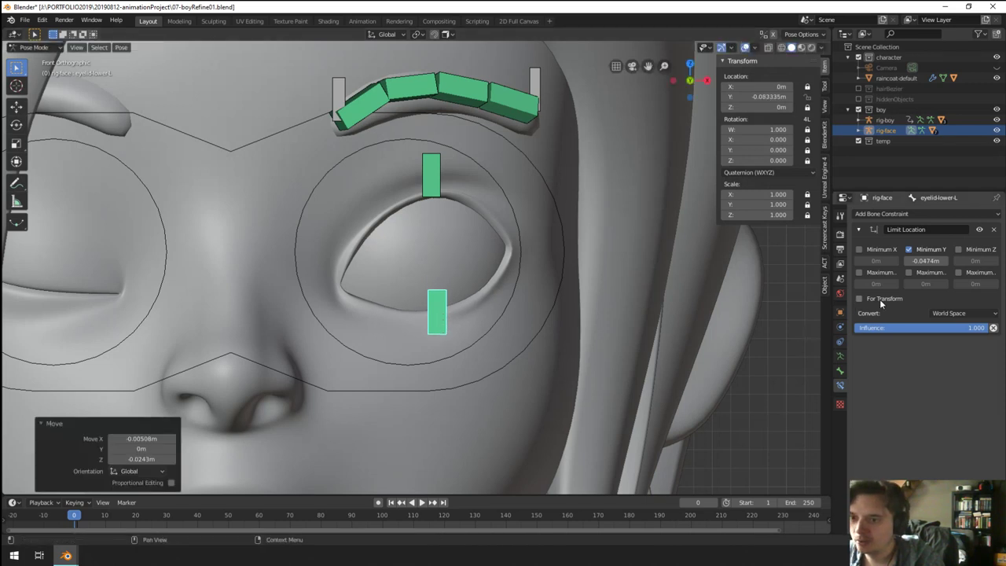
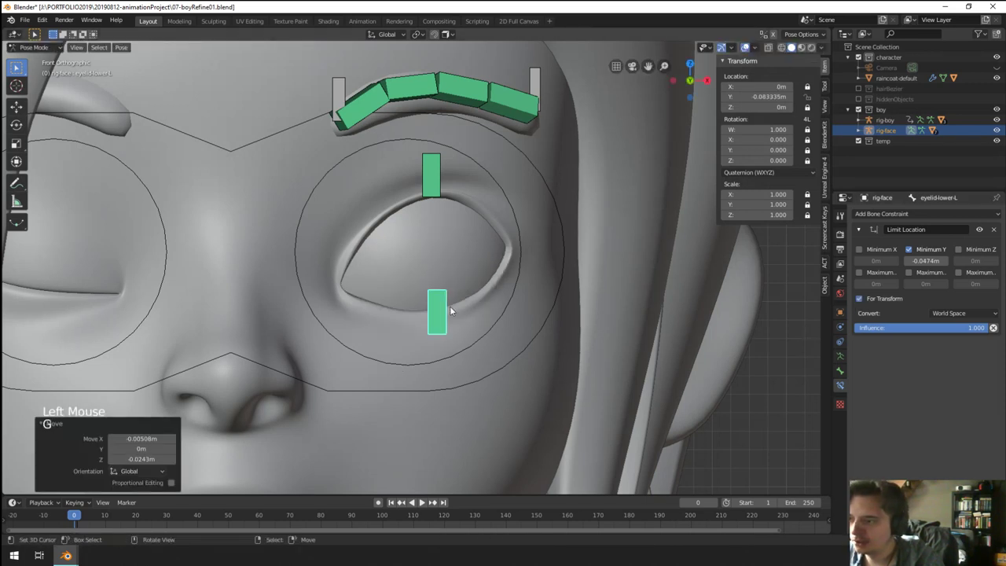
{"action": "key", "text": "g"}
{"action": "key", "text": "g"}
{"action": "key", "text": "g"}
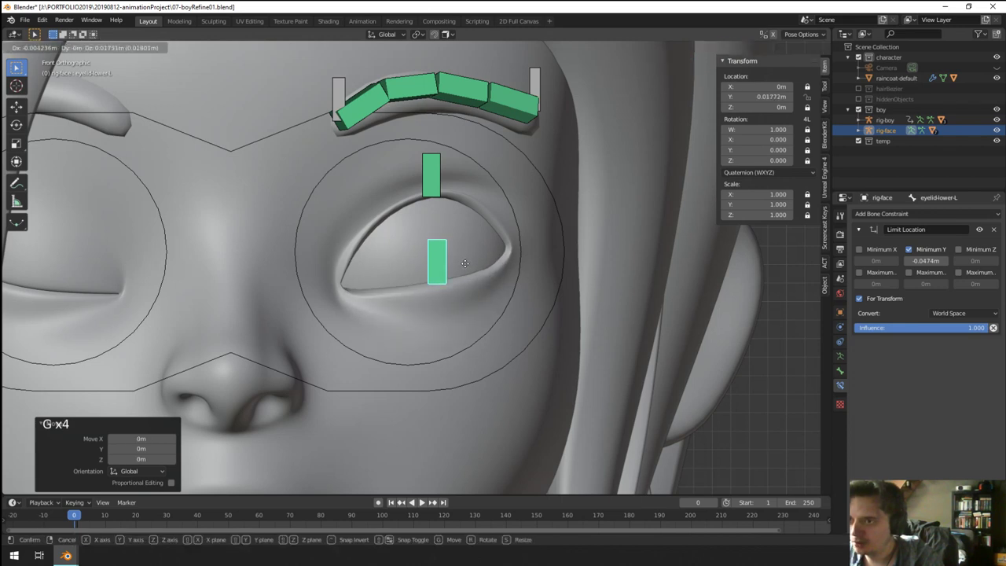
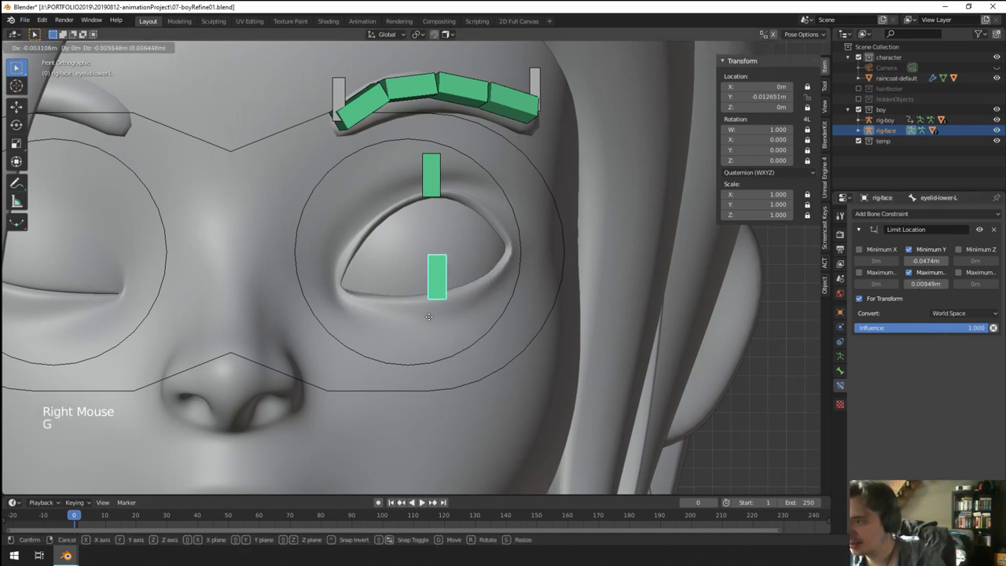
{"action": "right_click", "coordinate": [918, 536]}
Step: Resize the upper eyelid bone, then clear the rig's pose transforms and return to Pose Mode
{"action": "key", "text": "s"}
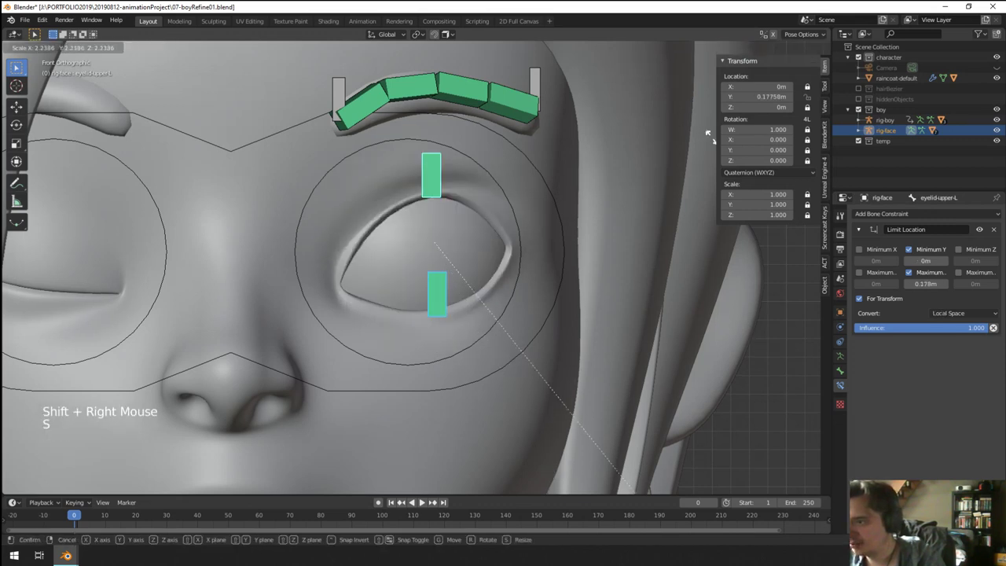
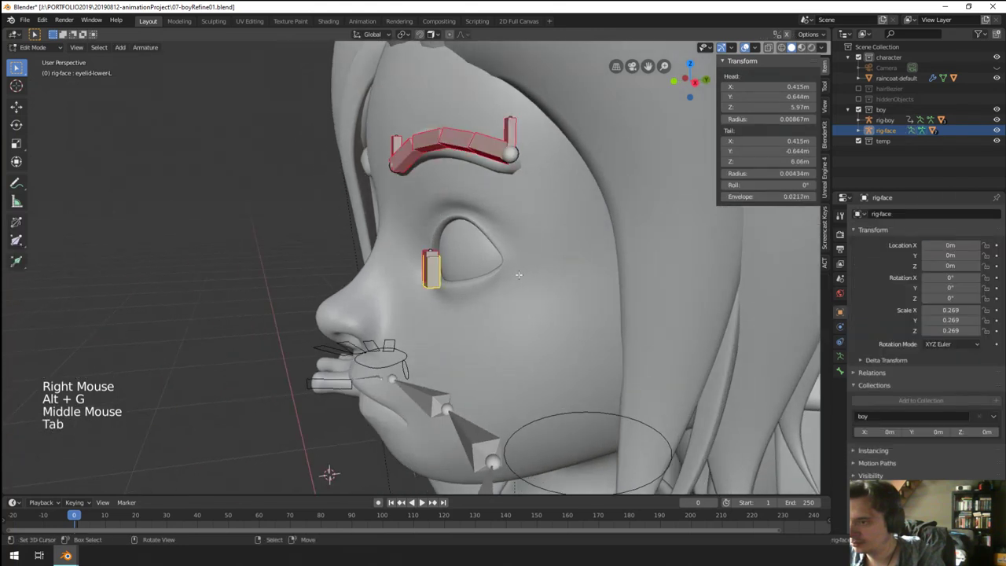
{"action": "key", "text": "Tab"}
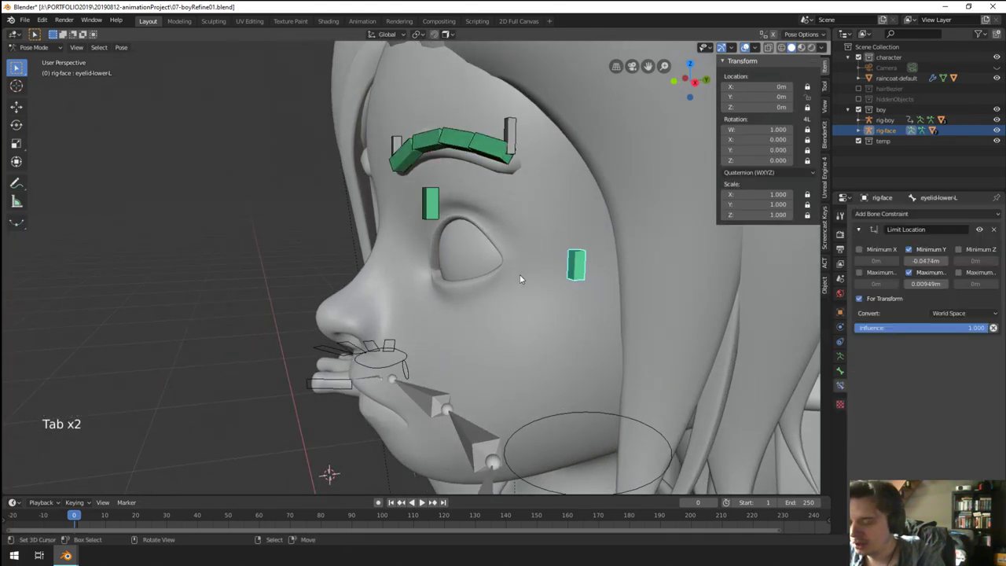
{"action": "key", "text": "g"}
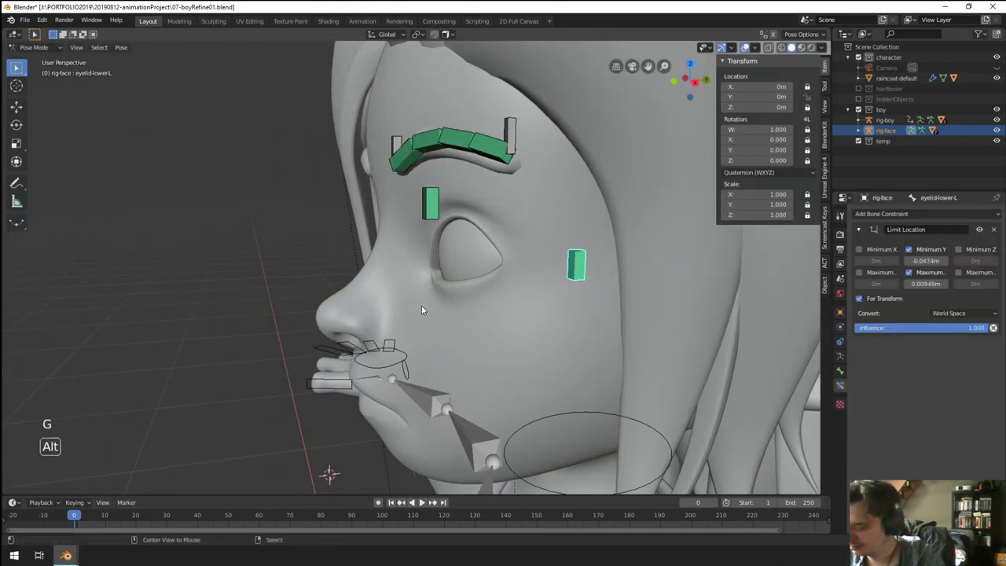
{"action": "key", "text": "alt+r"}
{"action": "key", "text": "alt+g"}
{"action": "key", "text": "alt+s"}
{"action": "key", "text": "Tab"}
{"action": "key", "text": "Tab"}
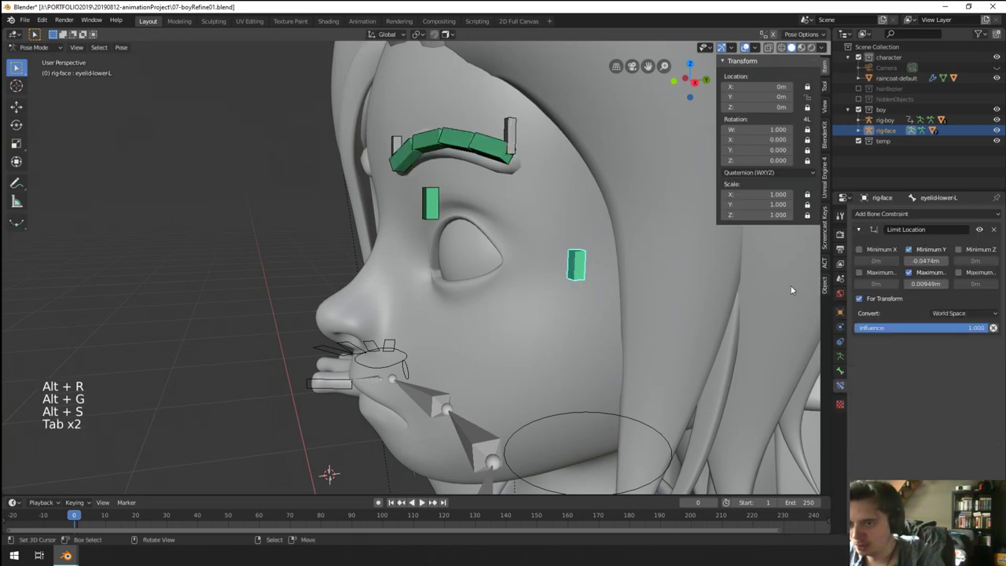
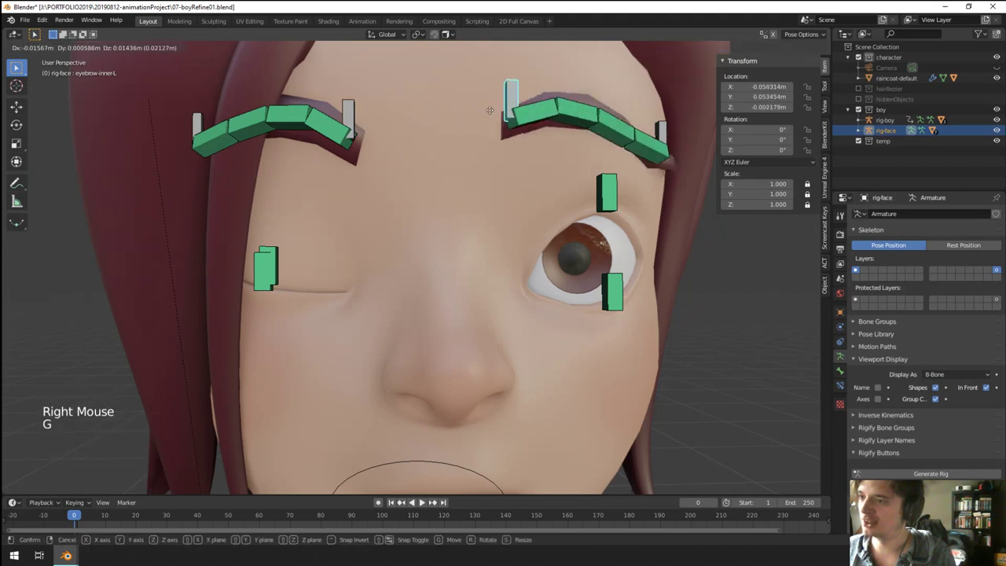
Step: Scroll the properties to show boy-body's eyelid shape keys for both eyes
{"action": "scroll", "scroll_direction": "down", "scroll_amount": 3}
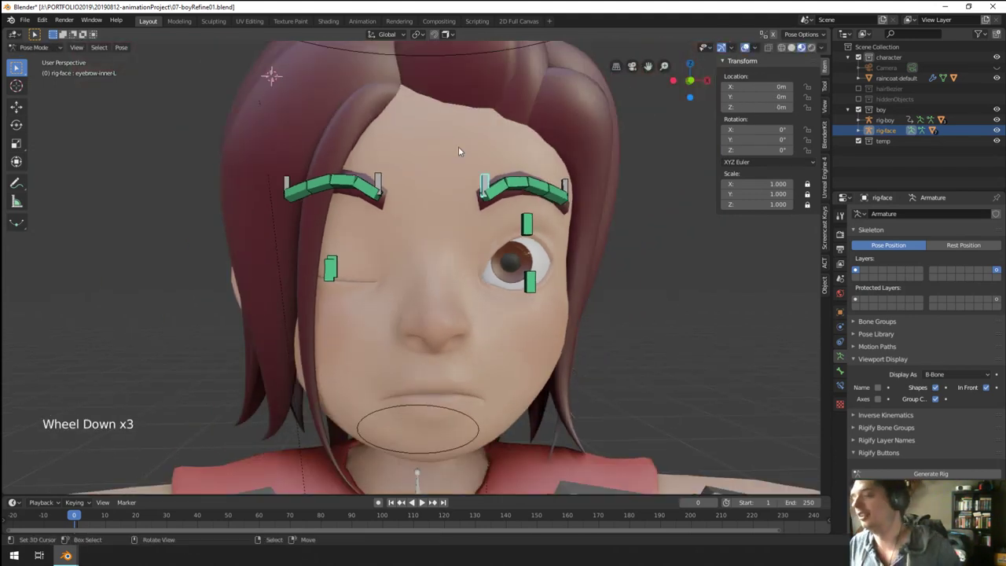
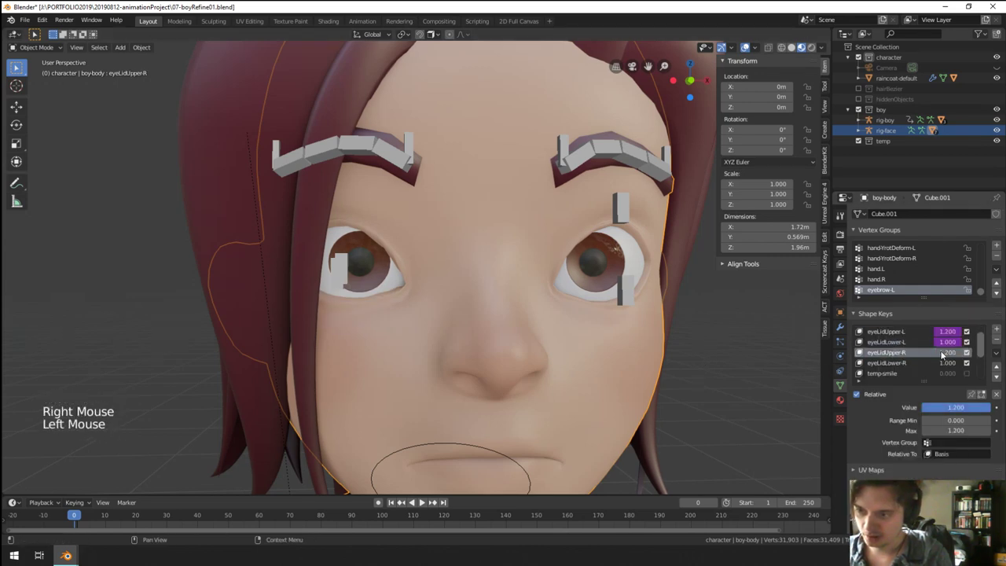
Step: Copy the left eyelid drivers and check the right lower eyelid bone, returning to boy-body's shape keys
{"action": "right_click", "coordinate": [348, 260]}
{"action": "key", "text": "ctrl+Tab"}
{"action": "right_click", "coordinate": [348, 259]}
{"action": "left_click", "coordinate": [846, 388]}
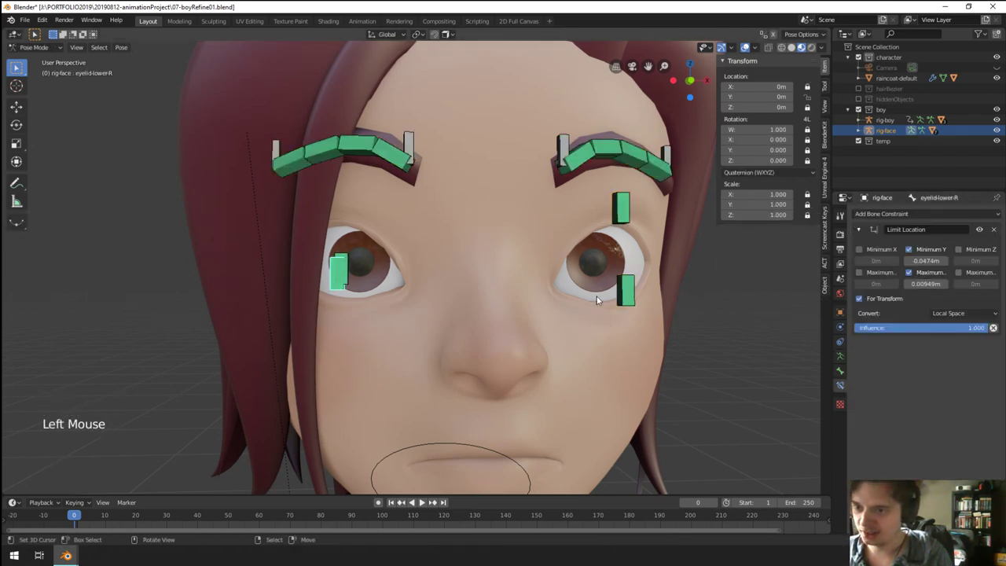
{"action": "key", "text": "ctrl+Tab"}
{"action": "right_click", "coordinate": [453, 244]}
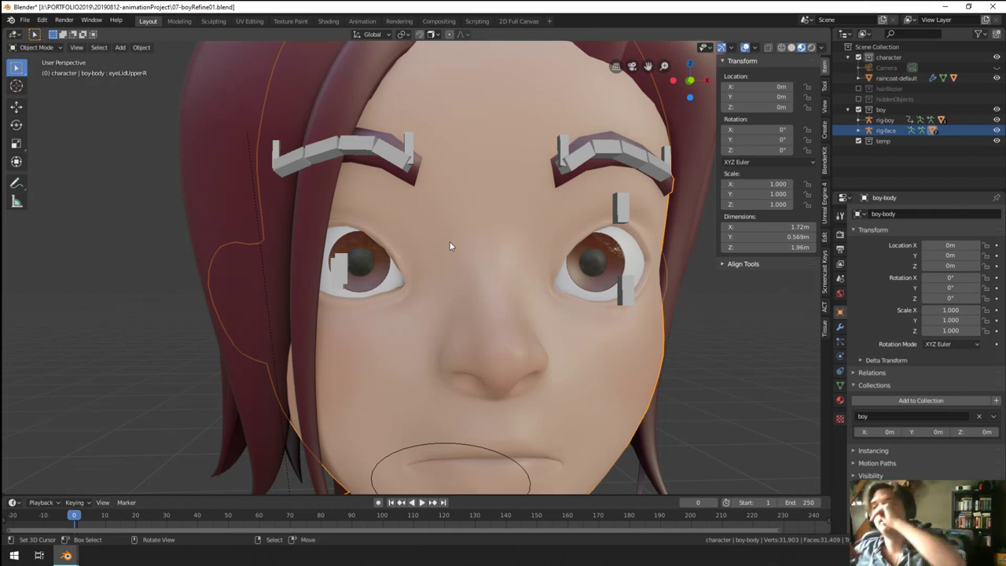
{"action": "right_click", "coordinate": [452, 262]}
{"action": "left_click", "coordinate": [844, 388]}
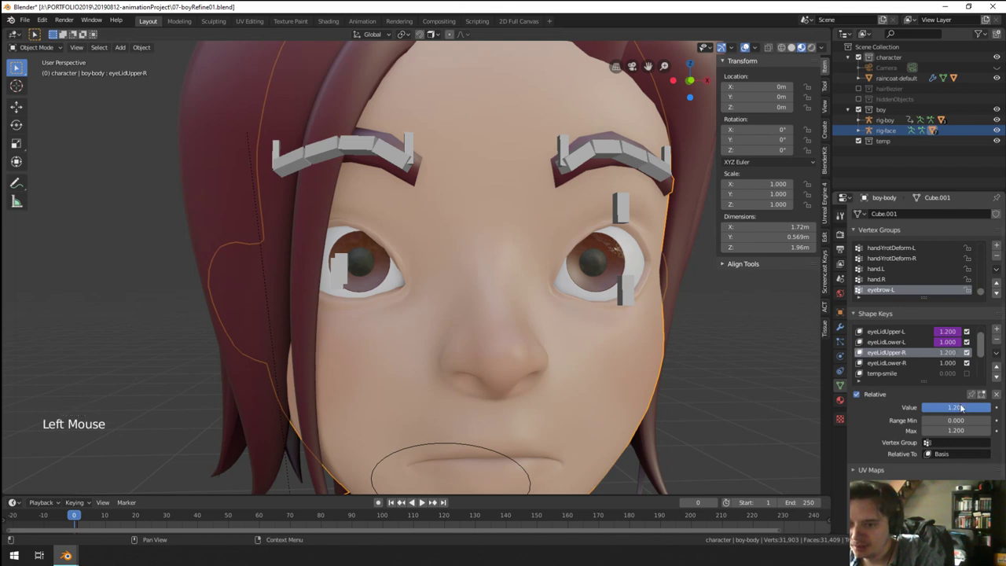
Step: Paste the driver onto eyeLidUpper-R and the other -R keys and retarget them to the eyelid-*-R bones
{"action": "right_click", "coordinate": [961, 407]}
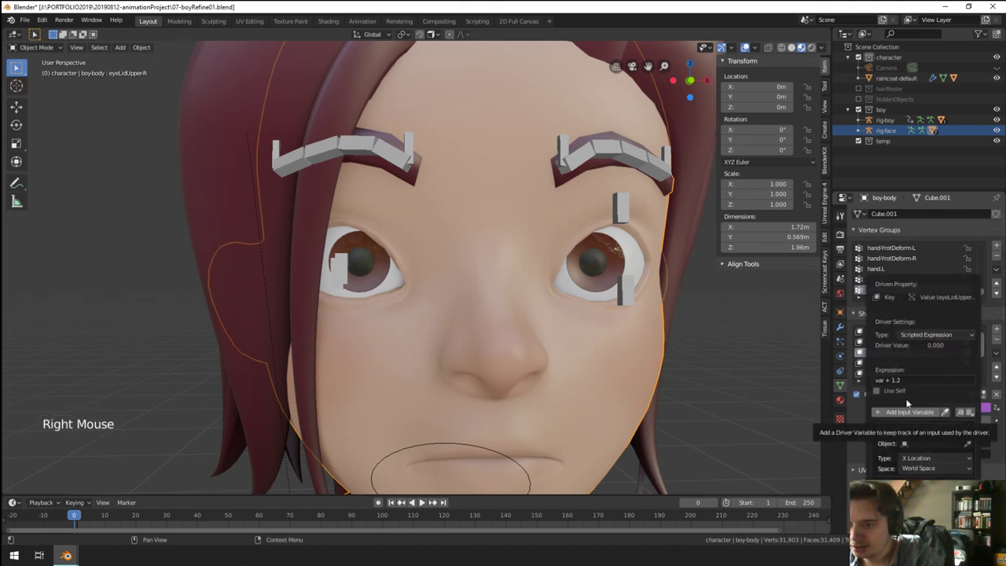
{"action": "left_click", "coordinate": [907, 332]}
{"action": "right_click", "coordinate": [942, 331]}
{"action": "left_click", "coordinate": [921, 356]}
{"action": "right_click", "coordinate": [959, 356]}
{"action": "right_click", "coordinate": [911, 401]}
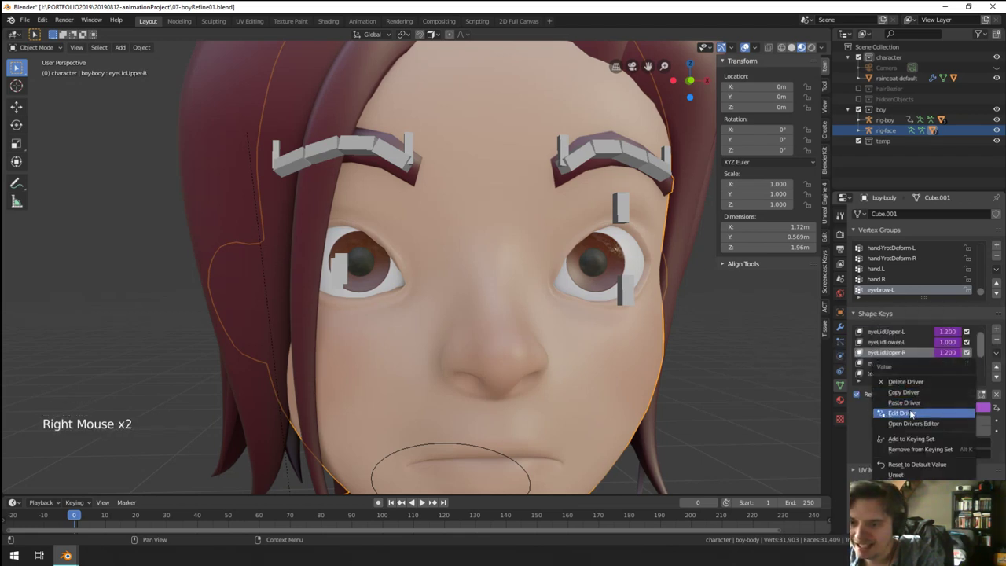
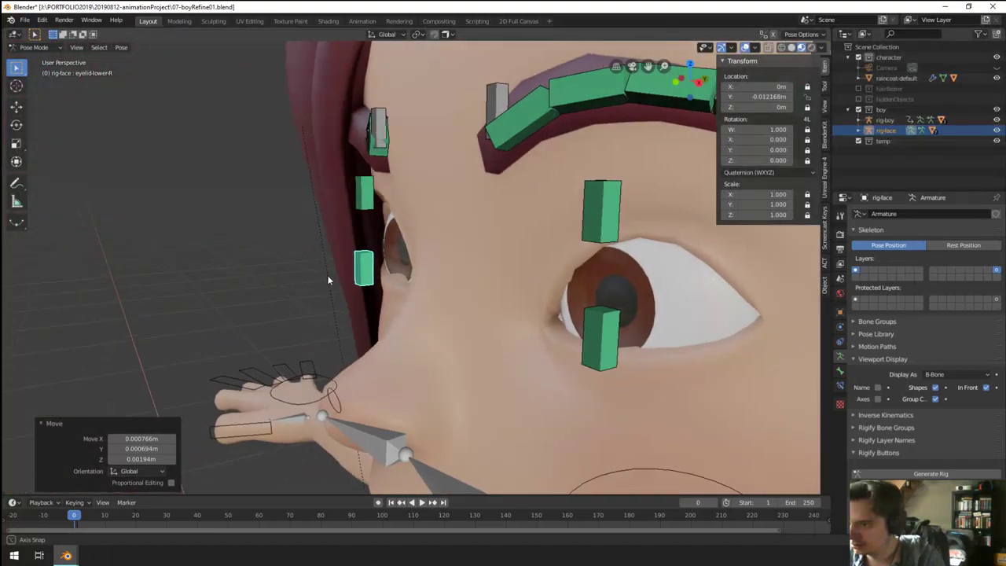
Step: Inspect the right eye's lid drivers in the viewport, testing the lower eyelid bone at its limit
{"action": "middle_click", "coordinate": [384, 277]}
{"action": "scroll", "scroll_direction": "down", "scroll_amount": 3}
{"action": "right_click", "coordinate": [552, 340]}
{"action": "scroll", "scroll_direction": "up", "scroll_amount": 3}
{"action": "middle_click", "coordinate": [437, 311]}
{"action": "scroll", "scroll_direction": "up", "scroll_amount": 3}
{"action": "middle_click", "coordinate": [323, 289]}
{"action": "middle_click", "coordinate": [300, 356]}
{"action": "right_click", "coordinate": [300, 356]}
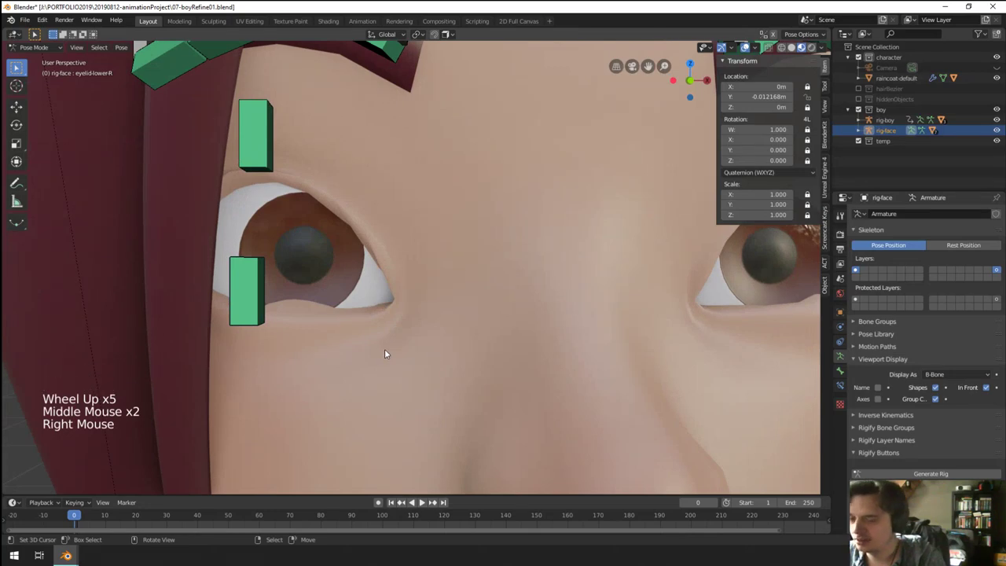
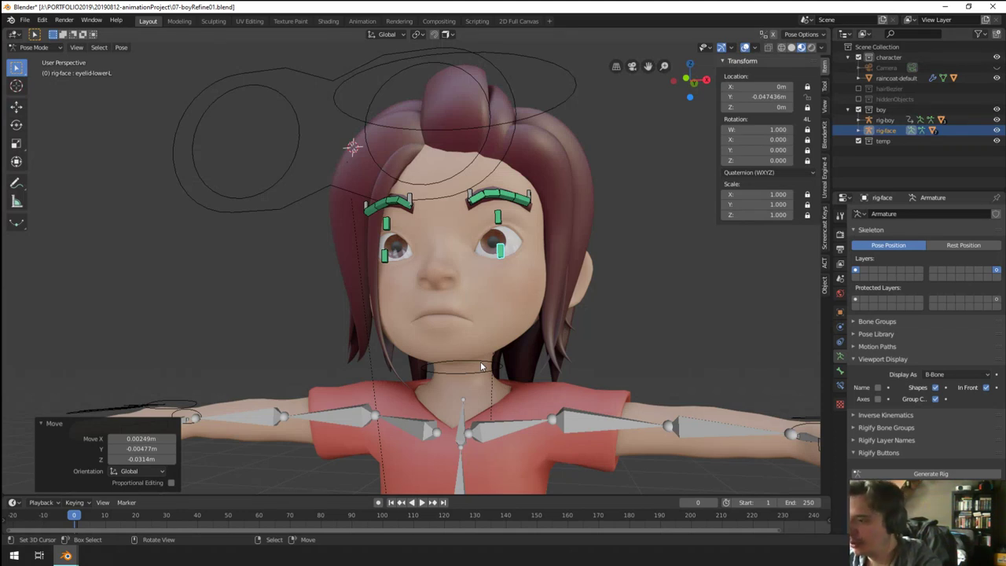
Step: Orbit around the boy's head to set up for editing rig-boy's bones from the right side
{"action": "scroll", "scroll_direction": "up", "scroll_amount": 3}
{"action": "middle_click", "coordinate": [437, 361]}
{"action": "middle_click", "coordinate": [431, 296]}
{"action": "middle_click", "coordinate": [441, 297]}
{"action": "middle_click", "coordinate": [455, 300]}
{"action": "middle_click", "coordinate": [443, 296]}
{"action": "middle_click", "coordinate": [490, 328]}
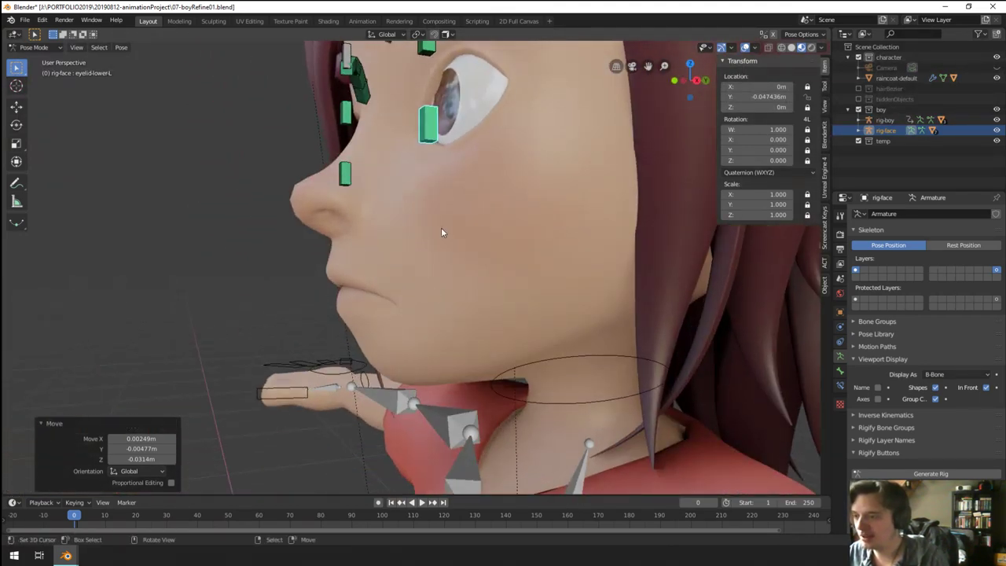
{"action": "middle_click", "coordinate": [456, 304]}
{"action": "middle_click", "coordinate": [489, 329]}
{"action": "middle_click", "coordinate": [493, 326]}
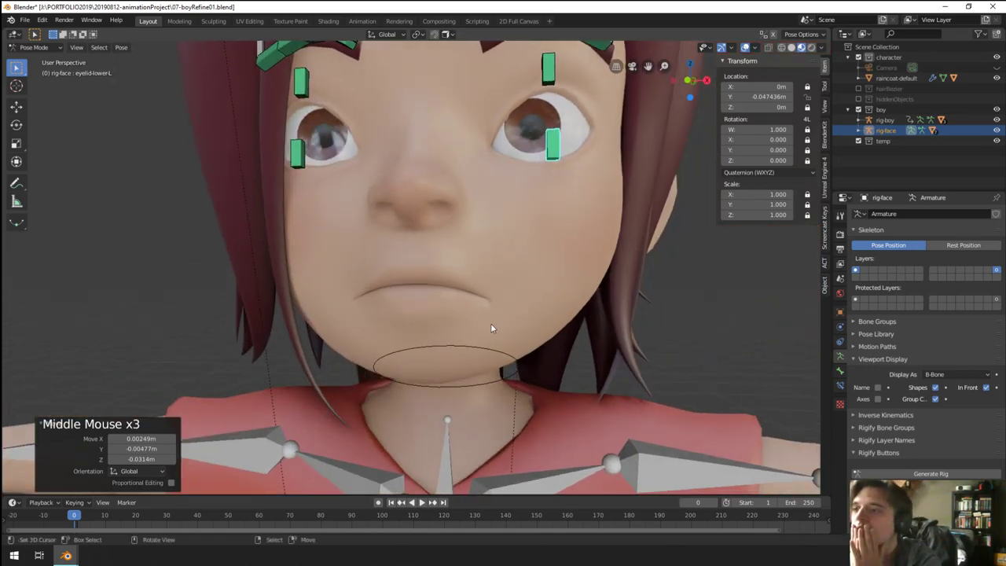
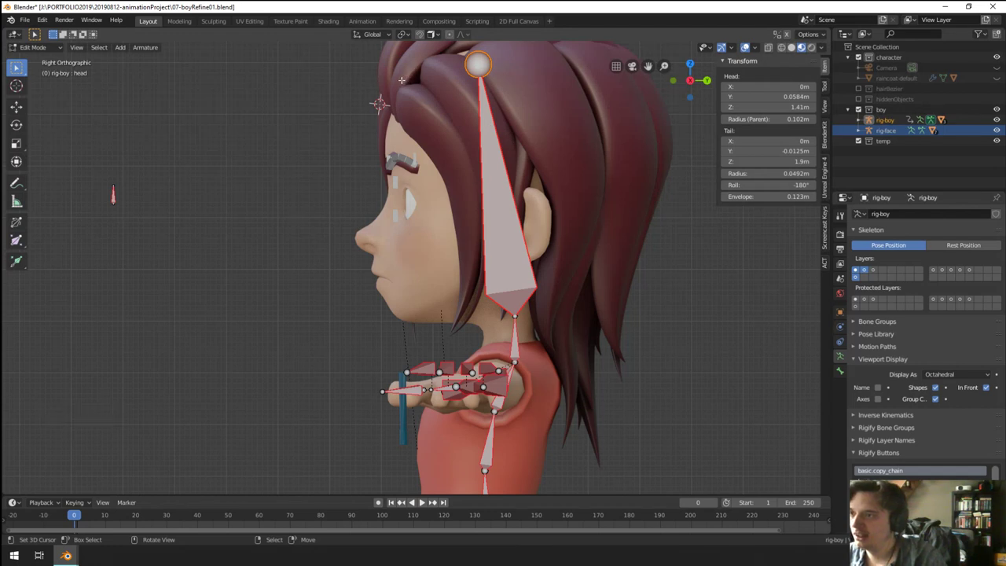
Step: Extrude a head.001 jaw bone from the head bone and clear its parent with Alt+P
{"action": "key", "text": "e"}
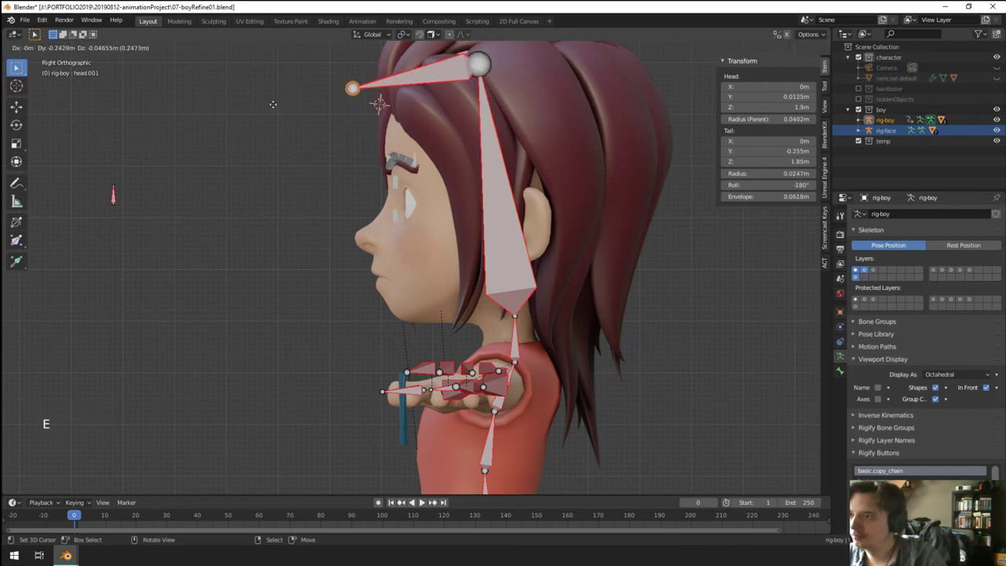
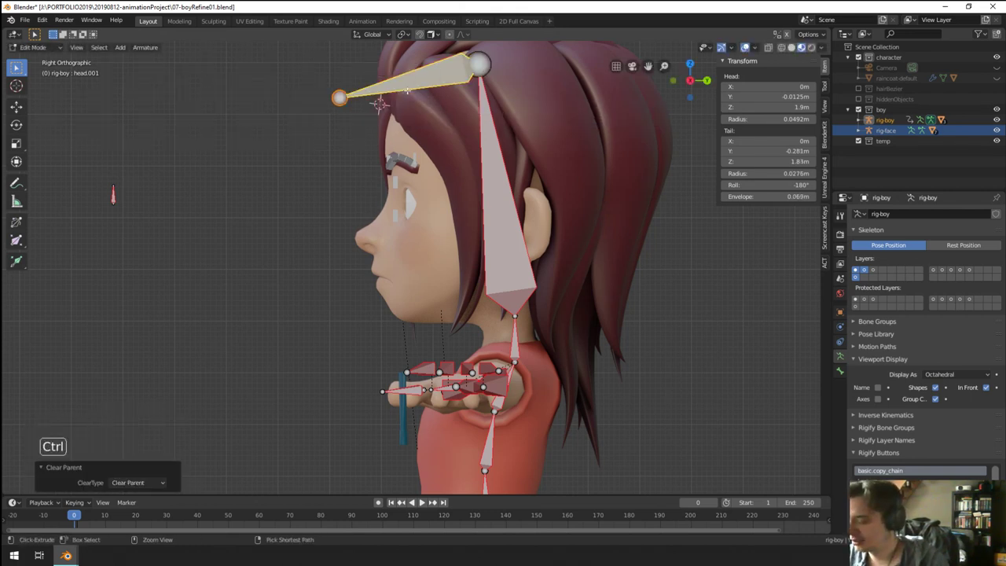
{"action": "key", "text": "ctrl+z"}
{"action": "key", "text": "alt+p"}
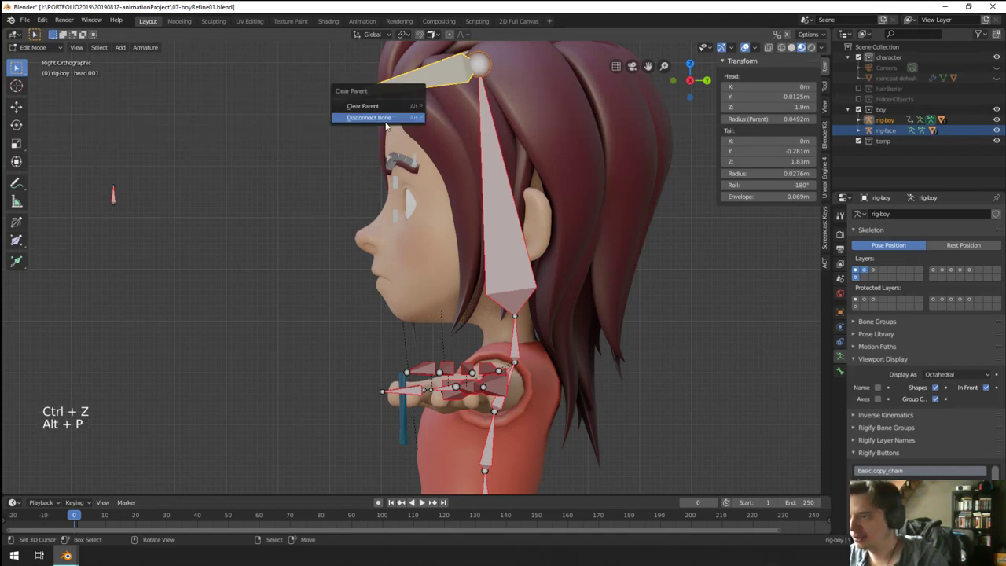
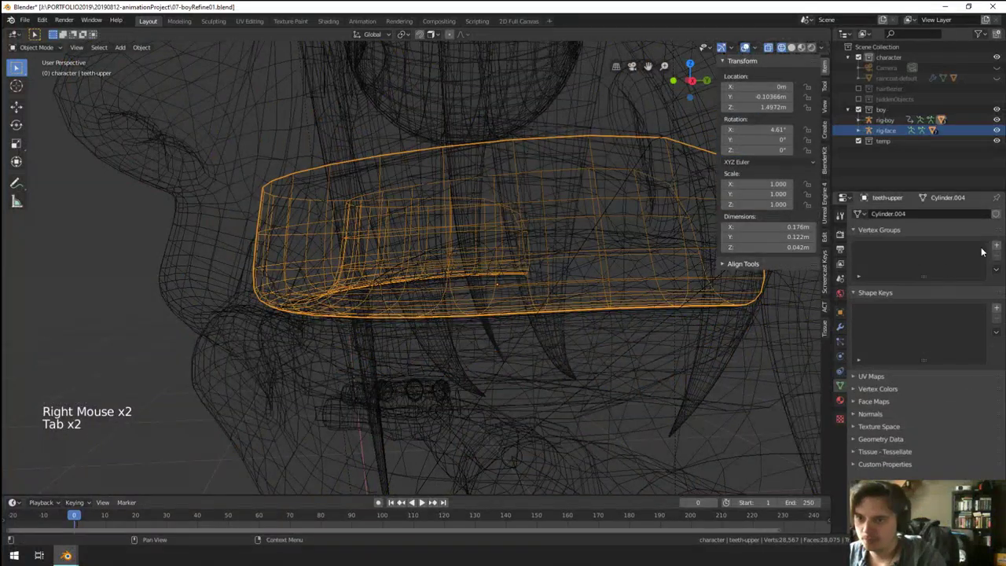
Step: Give teeth-upper a 'head' vertex group and assign all its vertices to it in Edit Mode
{"action": "scroll", "scroll_direction": "down", "scroll_amount": 3}
{"action": "left_click", "coordinate": [843, 334]}
{"action": "left_click", "coordinate": [844, 392]}
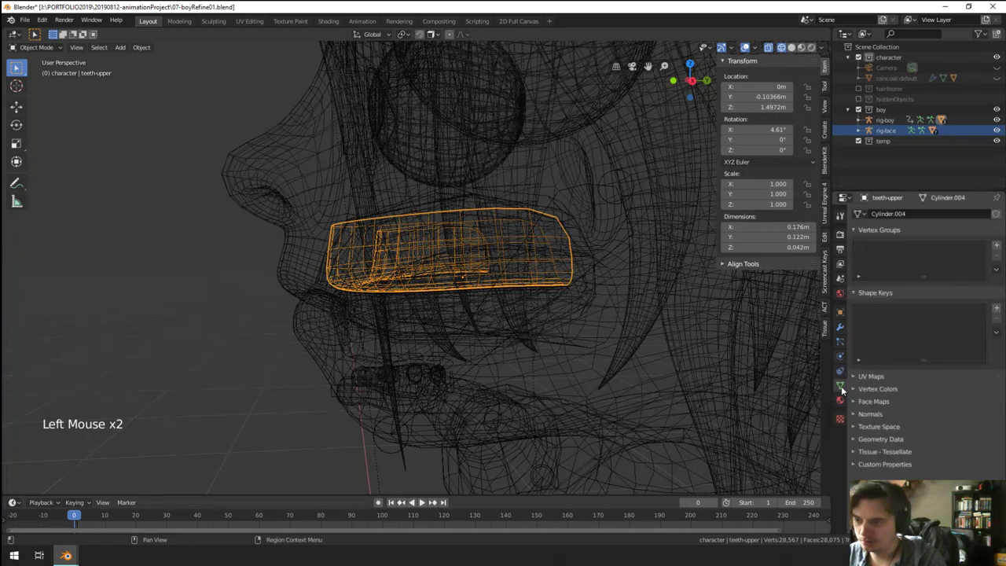
{"action": "scroll", "scroll_direction": "down", "scroll_amount": 3}
{"action": "middle_click", "coordinate": [377, 262]}
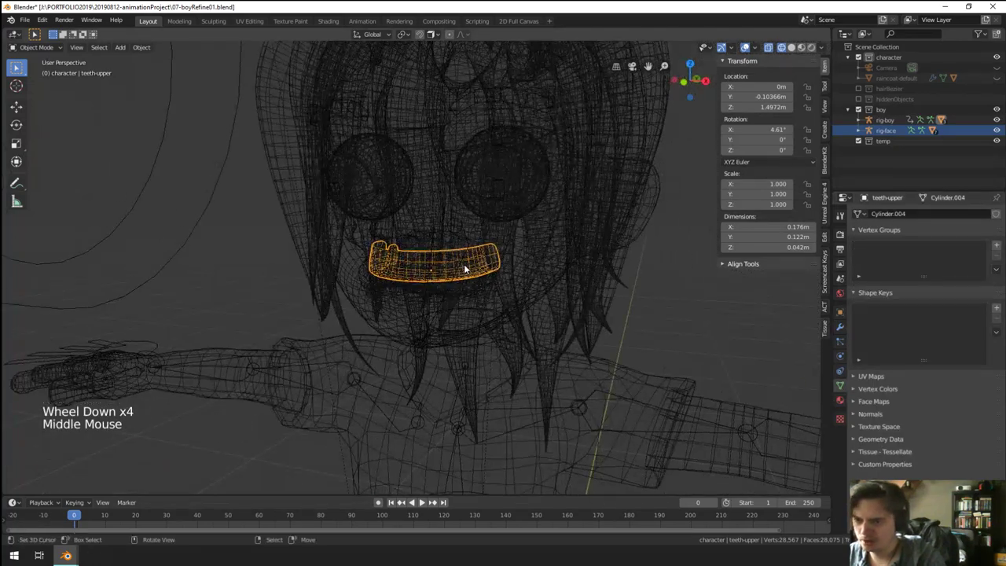
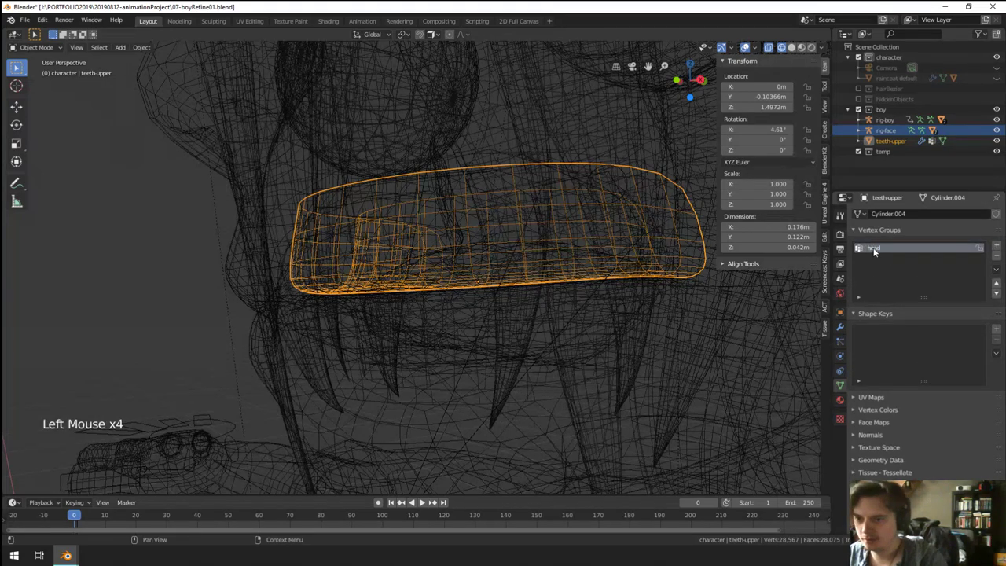
{"action": "key", "text": "Return"}
{"action": "key", "text": "Tab"}
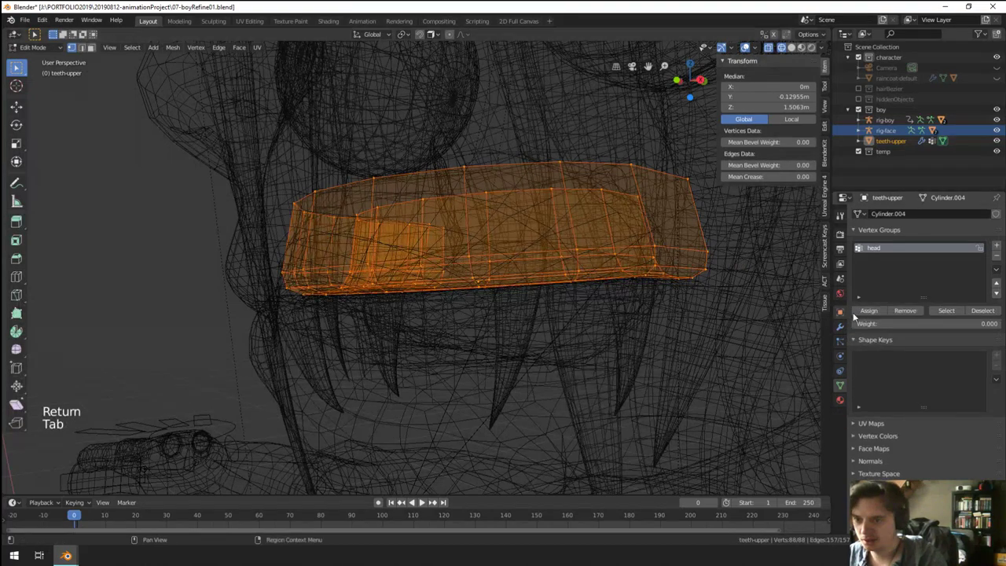
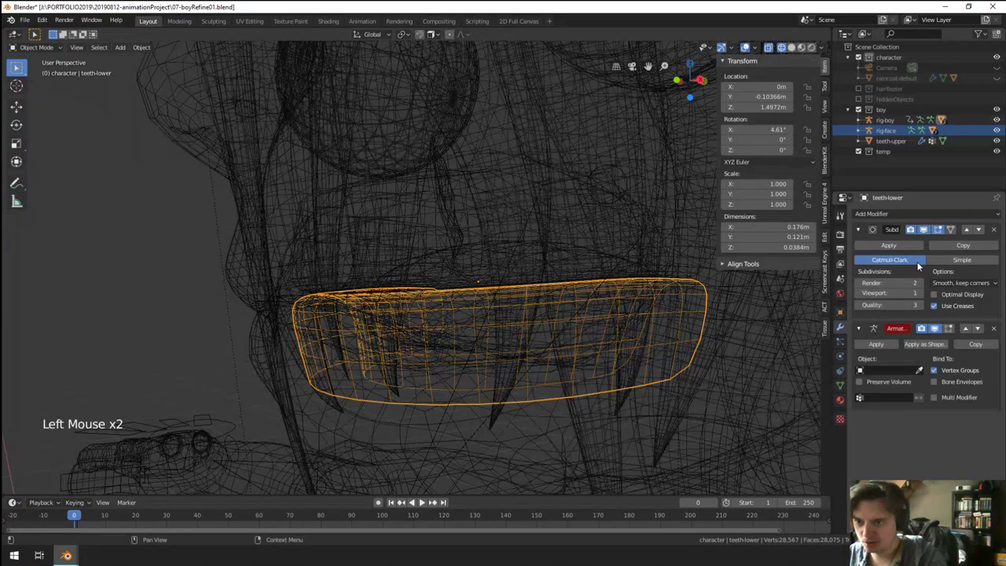
Step: Move teeth-lower's Armature modifier above Subdivision and target it at rig-boy
{"action": "left_click", "coordinate": [968, 333]}
{"action": "left_click", "coordinate": [900, 275]}
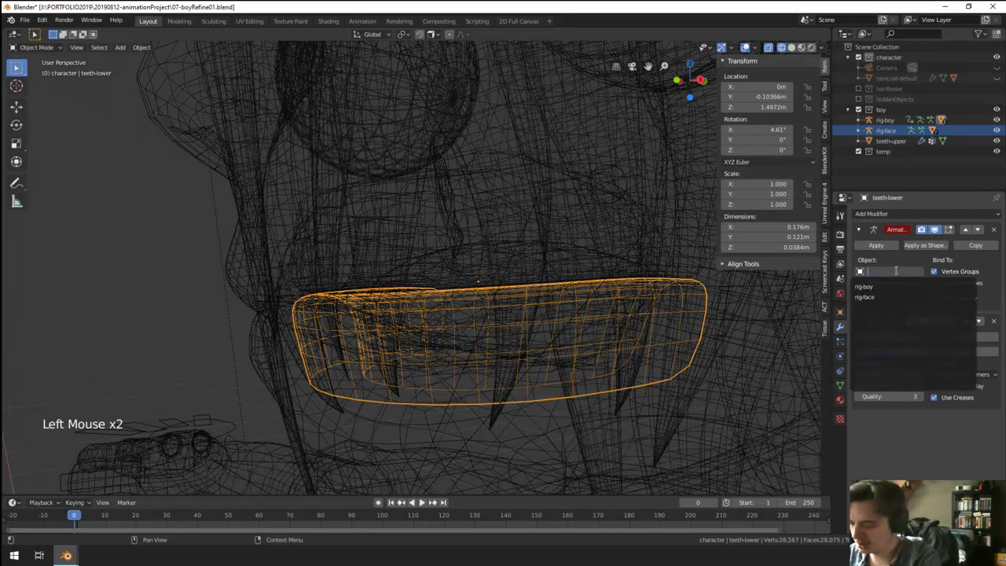
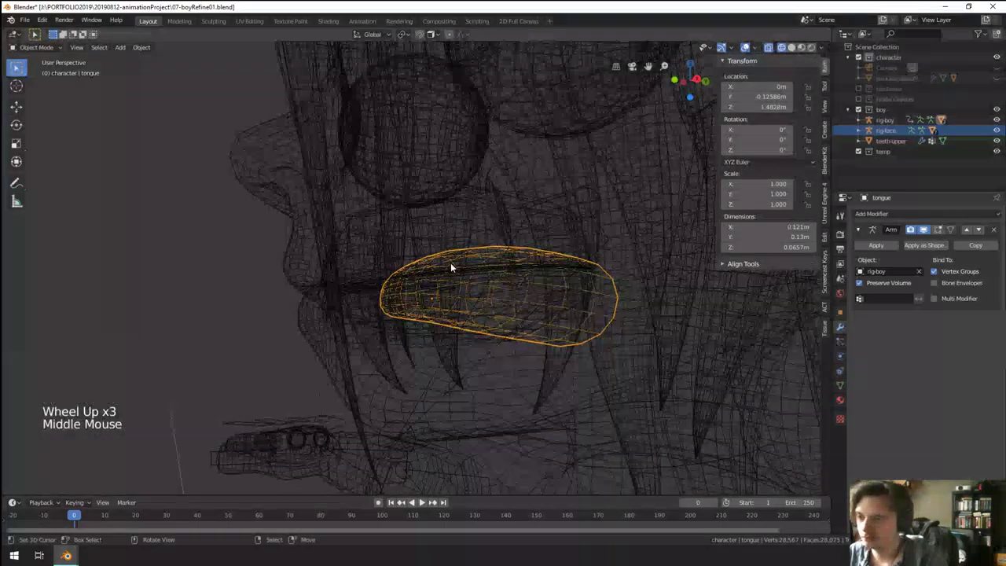
Step: In Pose Mode test-rotate the jaw bone to check the teeth and tongue open the mouth
{"action": "key", "text": "z"}
{"action": "scroll", "scroll_direction": "down", "scroll_amount": 3}
{"action": "right_click", "coordinate": [474, 294]}
{"action": "key", "text": "ctrl+Tab"}
{"action": "right_click", "coordinate": [474, 294]}
{"action": "middle_click", "coordinate": [460, 298]}
{"action": "key", "text": "r"}
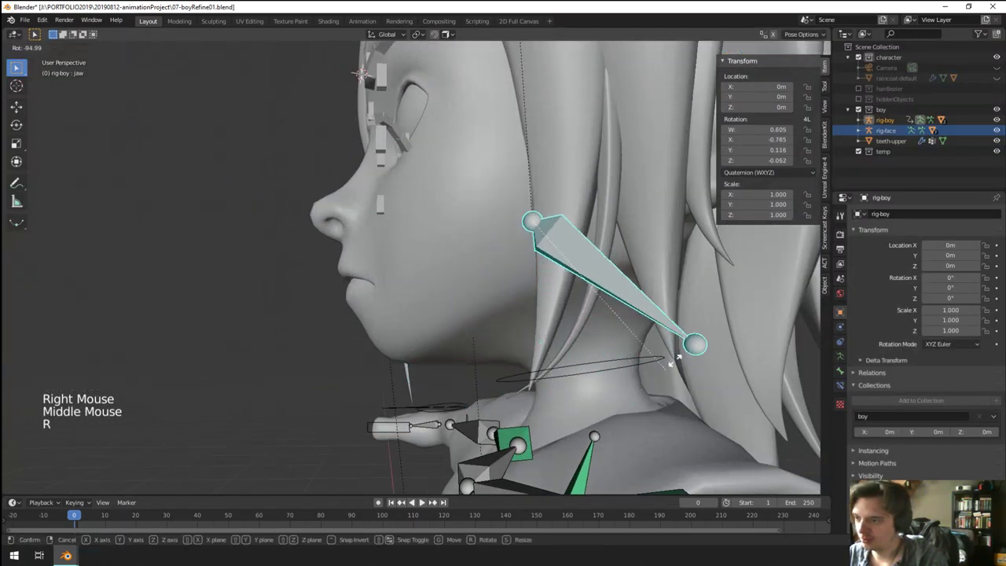
{"action": "key", "text": "z"}
{"action": "key", "text": "r"}
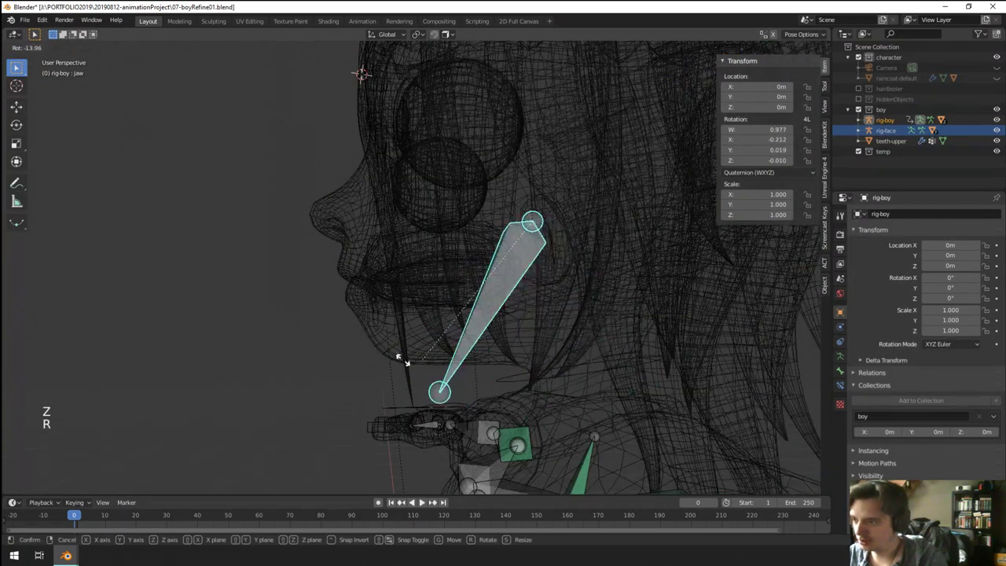
Step: Cancel the jaw rotation and return to boy-body in solid shading
{"action": "scroll", "scroll_direction": "up", "scroll_amount": 3}
{"action": "key", "text": "ctrl+Tab"}
{"action": "right_click", "coordinate": [391, 299]}
{"action": "scroll", "scroll_direction": "up", "scroll_amount": 3}
{"action": "right_click", "coordinate": [378, 298]}
{"action": "right_click", "coordinate": [322, 286]}
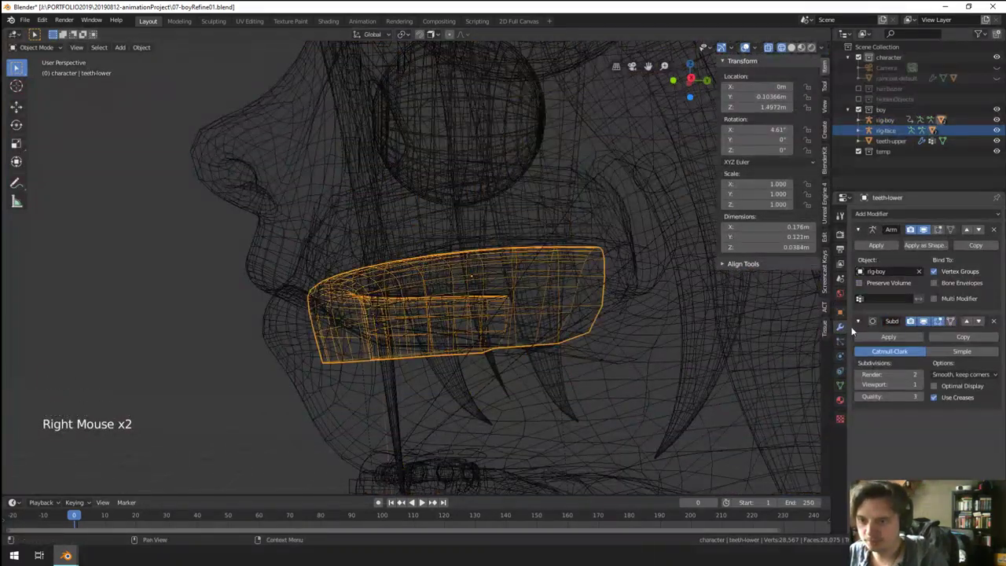
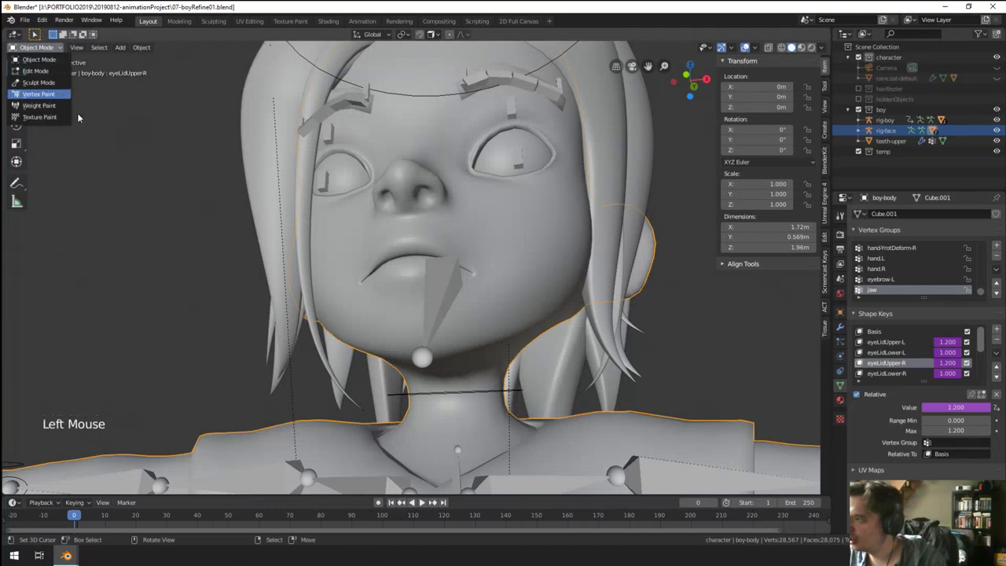
Step: Isolate boy-body in Weight Paint with the jaw group active and paint the chin
{"action": "scroll", "scroll_direction": "down", "scroll_amount": 3}
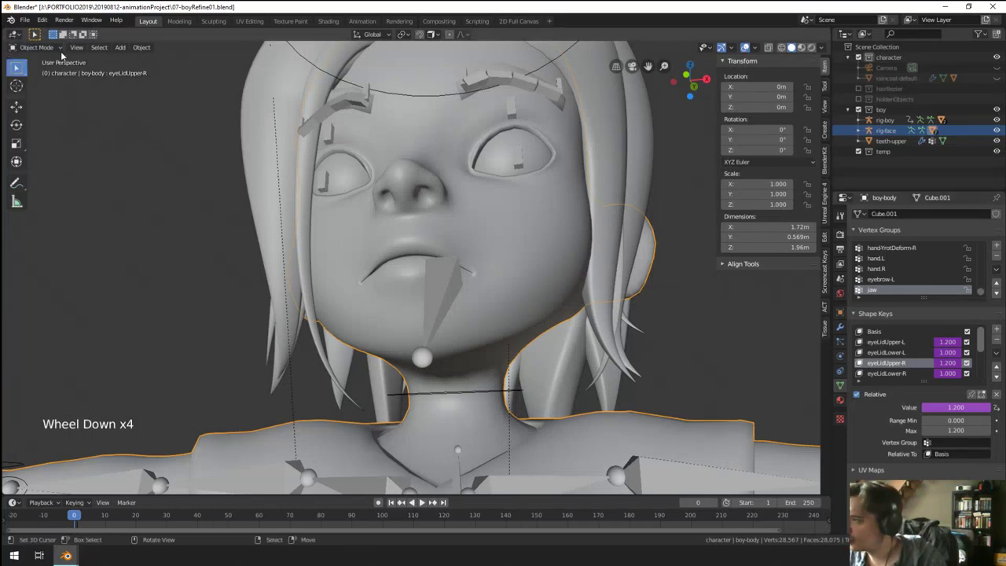
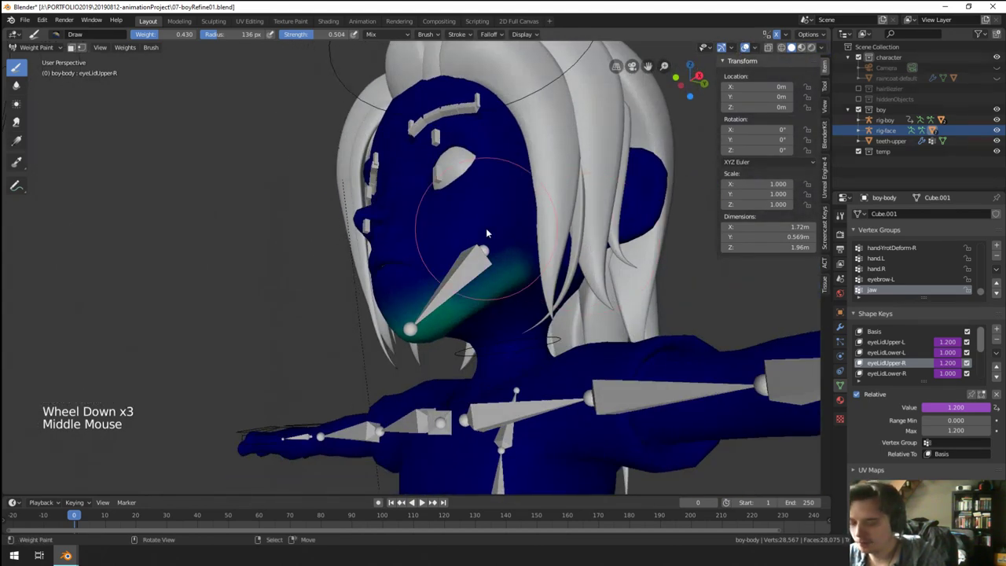
{"action": "key", "text": "KP_Divide"}
{"action": "scroll", "scroll_direction": "up", "scroll_amount": 3}
{"action": "middle_click", "coordinate": [432, 62]}
{"action": "scroll", "scroll_direction": "up", "scroll_amount": 3}
{"action": "middle_click", "coordinate": [461, 209]}
{"action": "left_click", "coordinate": [422, 258]}
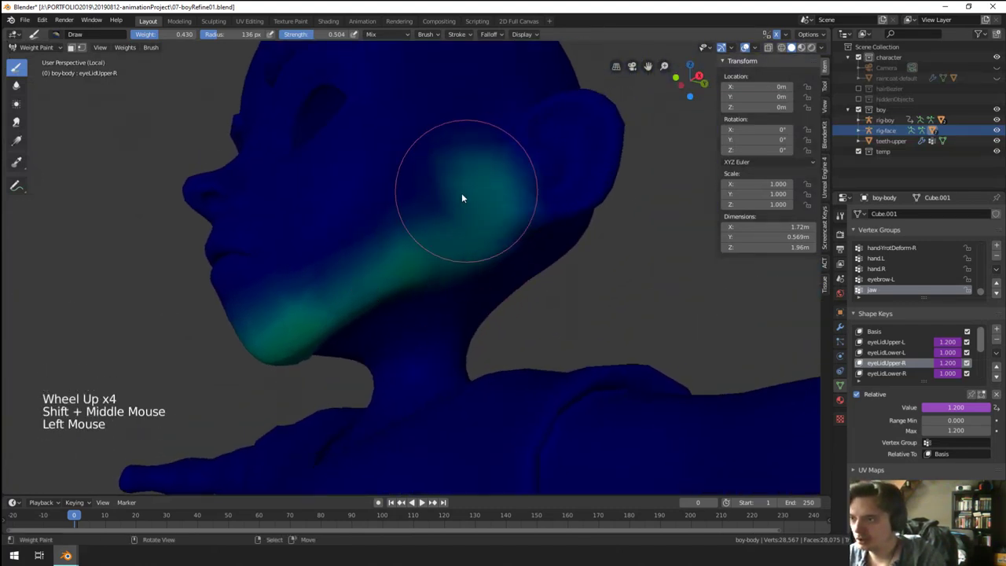
Step: Paint more jaw weight under the chin and along the jawline, checking from below
{"action": "middle_click", "coordinate": [274, 309]}
{"action": "key", "text": "ctrl+z"}
{"action": "middle_click", "coordinate": [430, 260]}
{"action": "left_click", "coordinate": [329, 291]}
{"action": "middle_click", "coordinate": [475, 205]}
{"action": "left_click", "coordinate": [466, 220]}
{"action": "middle_click", "coordinate": [429, 300]}
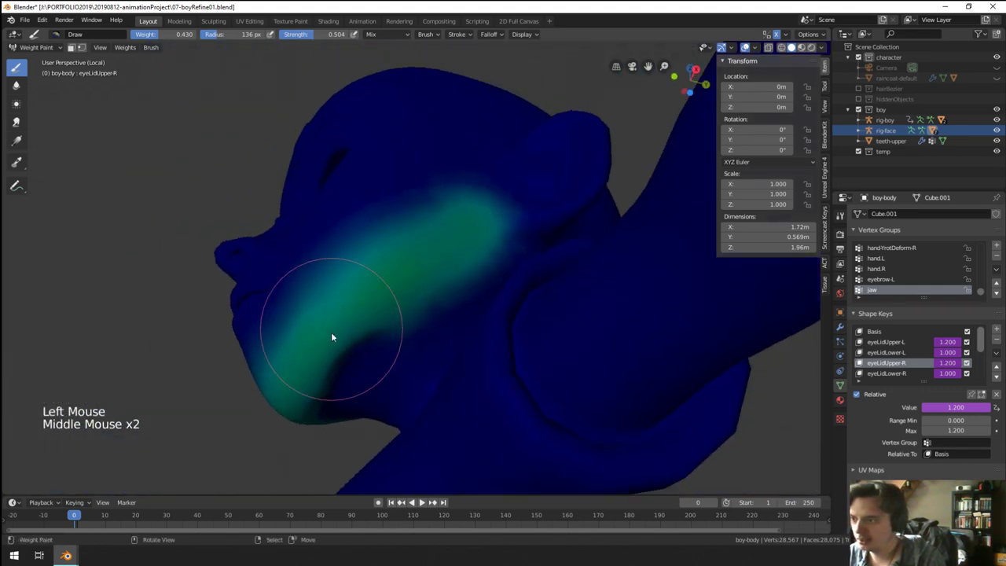